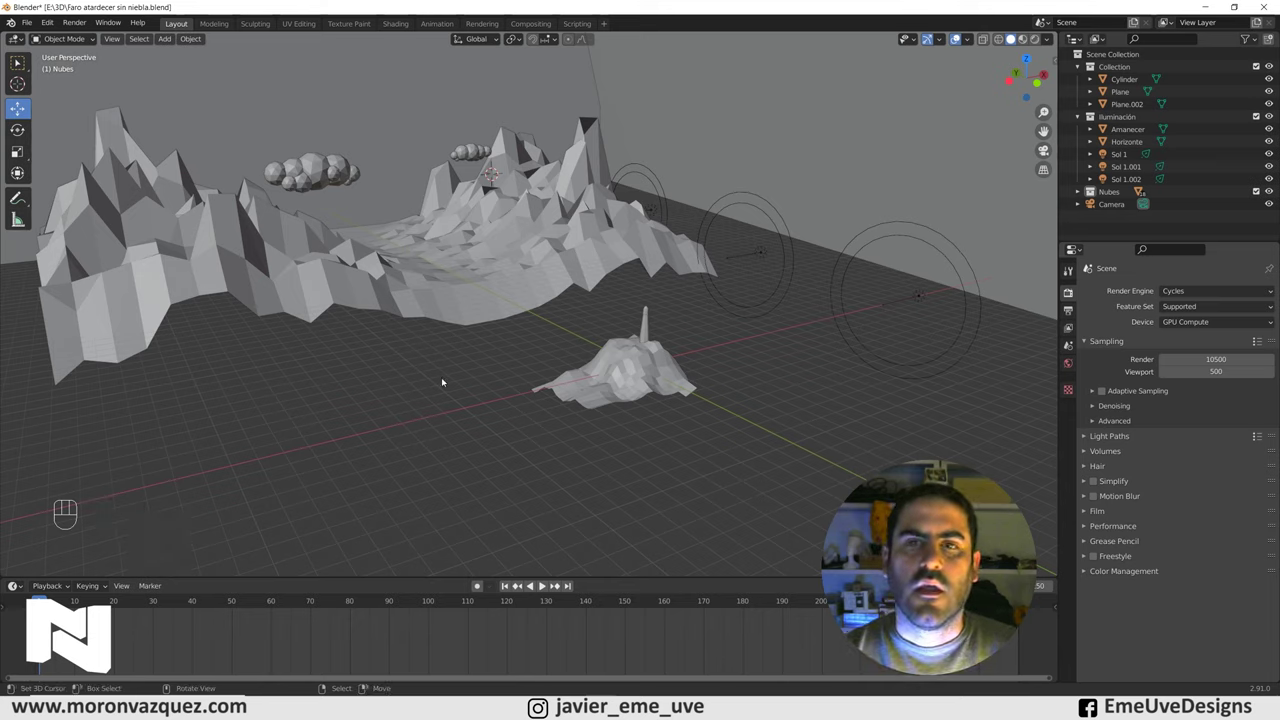
Orbit the view around the lighthouse island scene.
drag(734, 394, 733, 399)
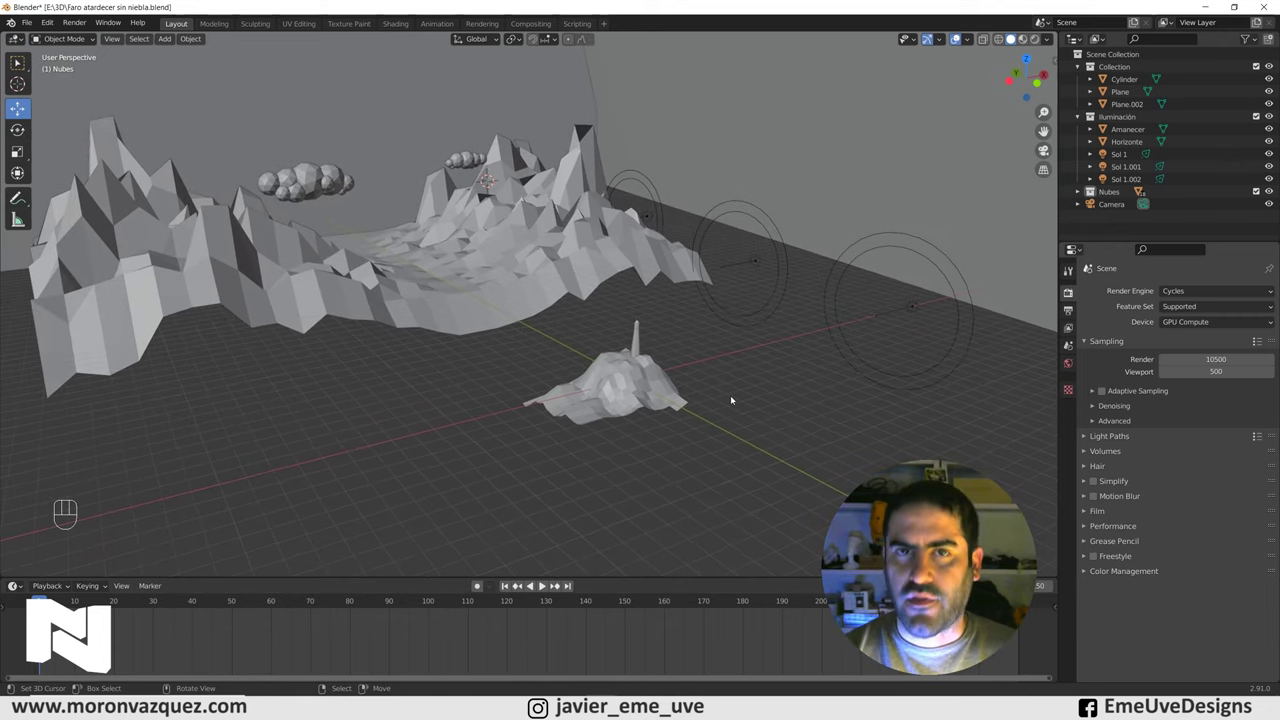
Add a new plane mesh and bring it into close view beside the island.
key(shift+a)
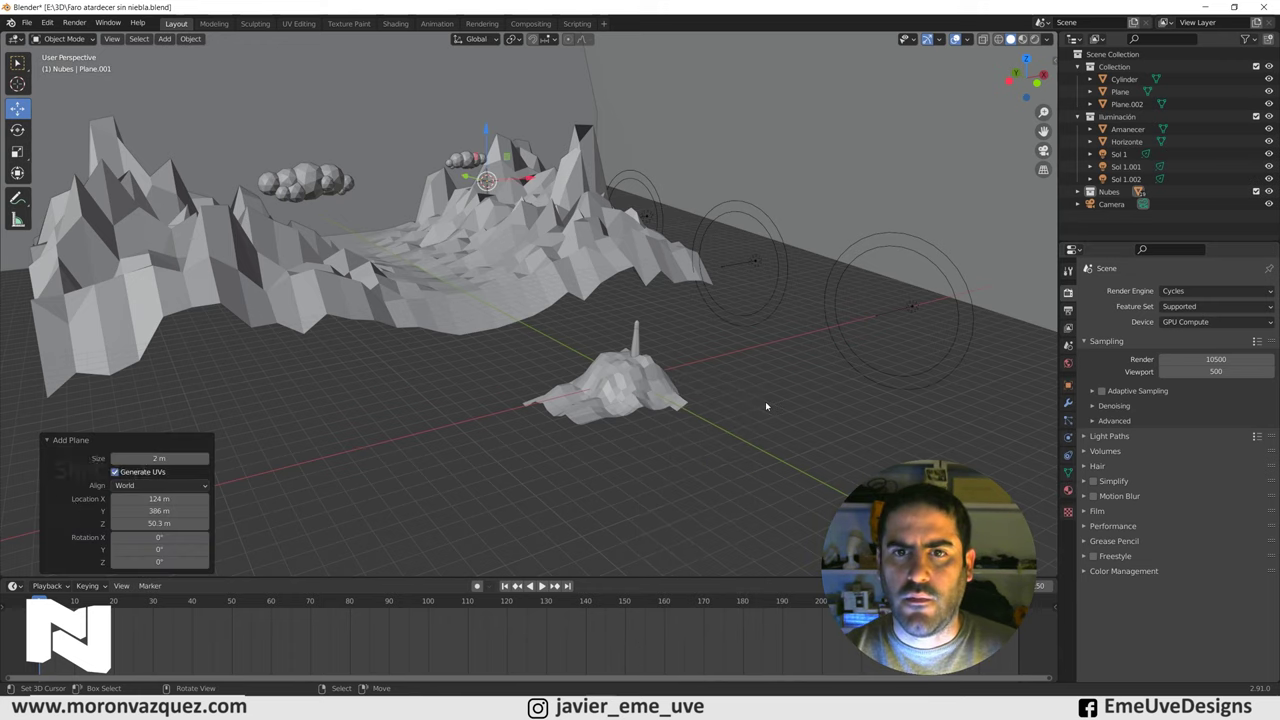
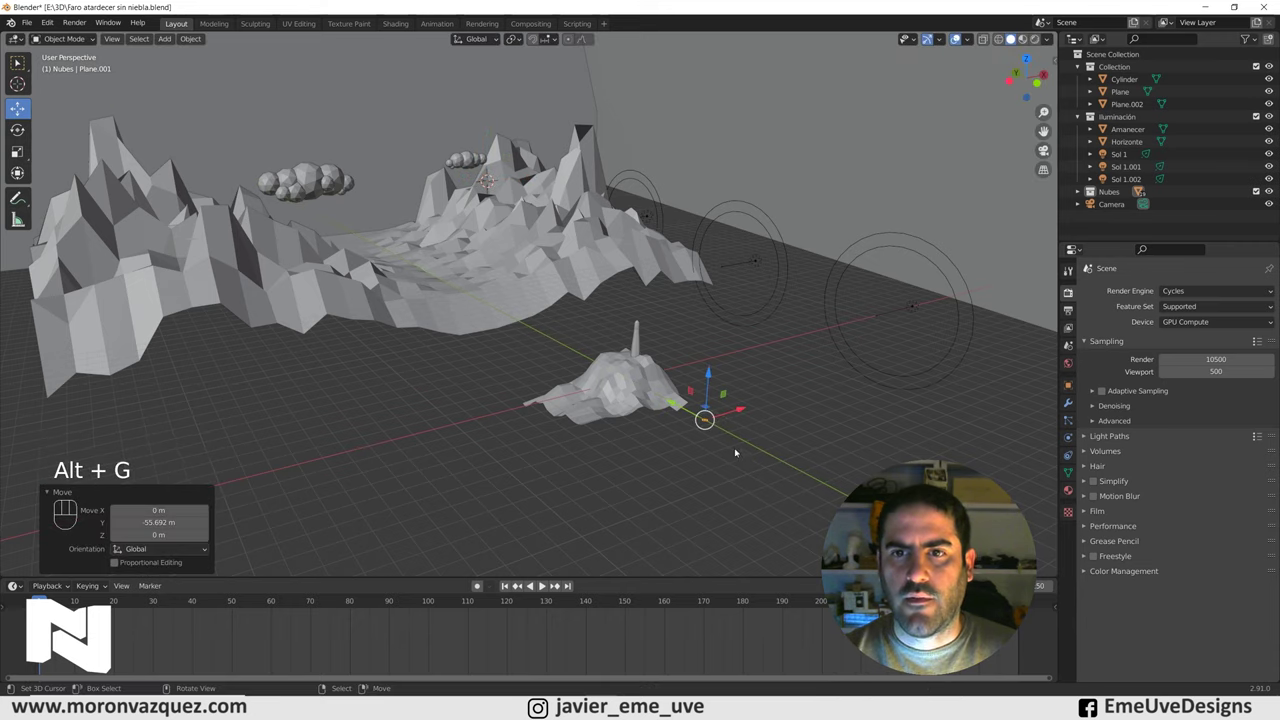
drag(700, 401, 675, 380)
middle_click(624, 379)
drag(672, 433, 692, 446)
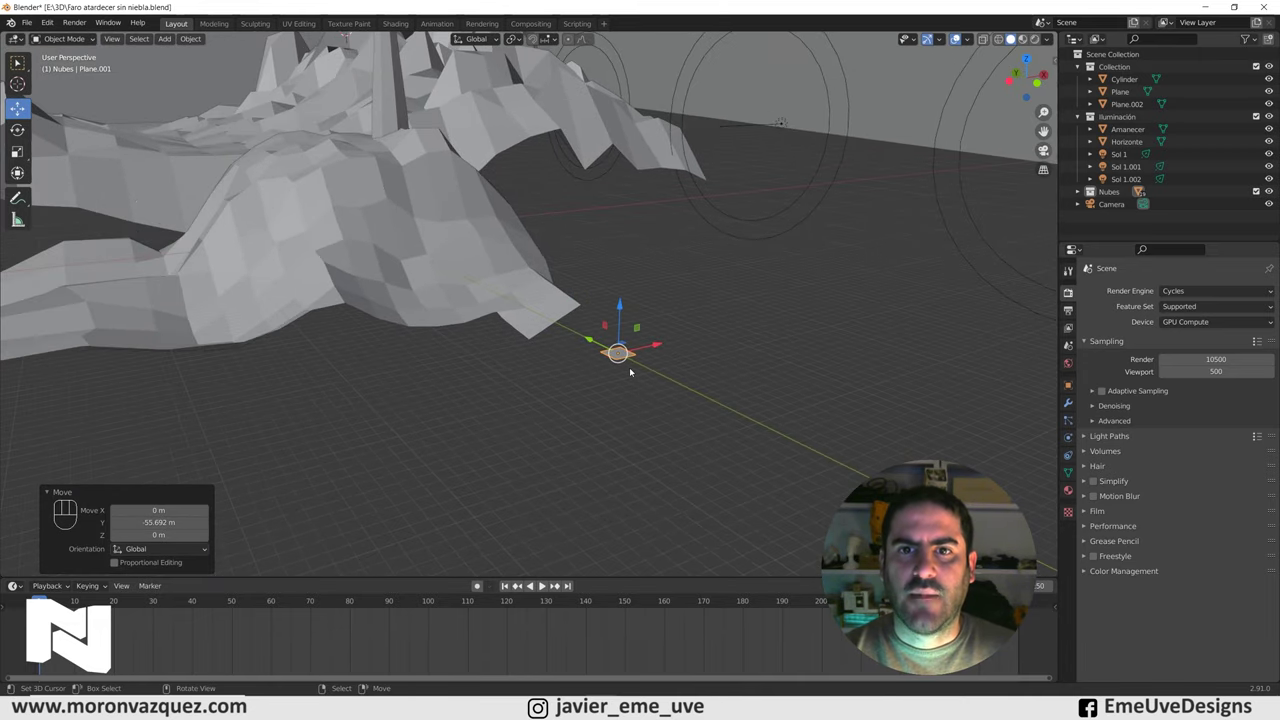
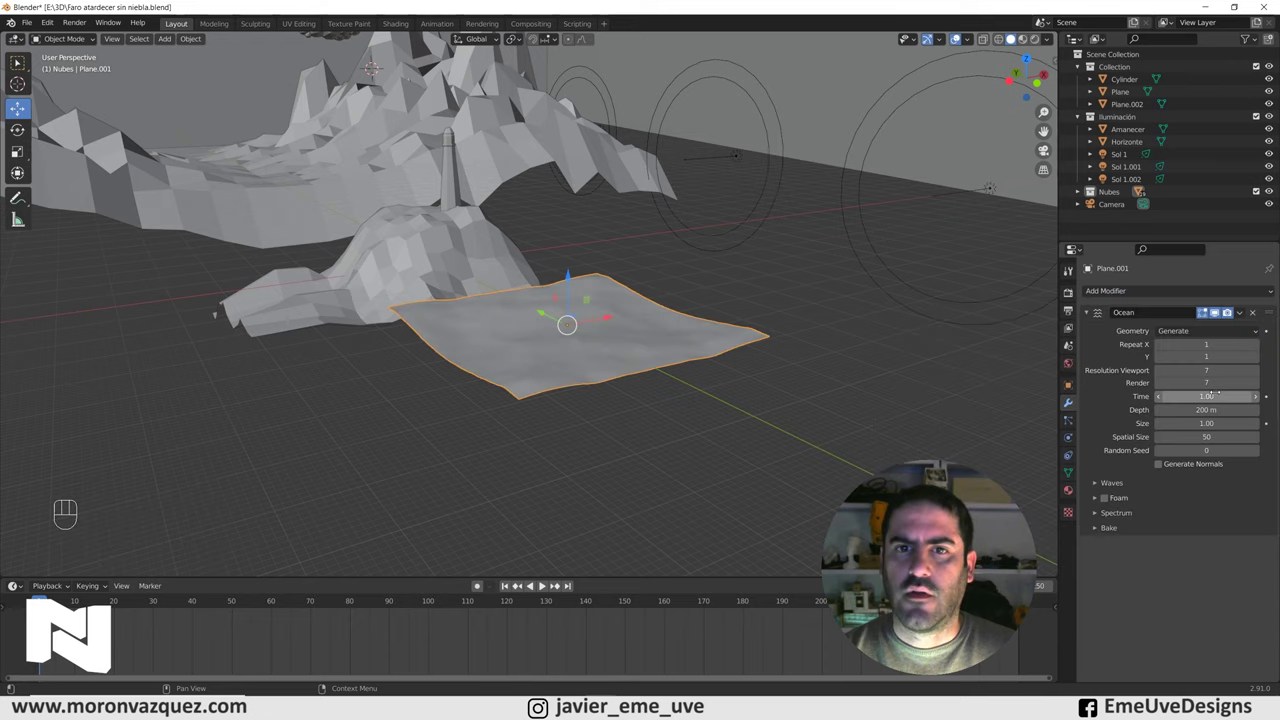
drag(644, 347, 643, 366)
drag(630, 365, 662, 285)
drag(661, 321, 660, 305)
drag(667, 350, 667, 375)
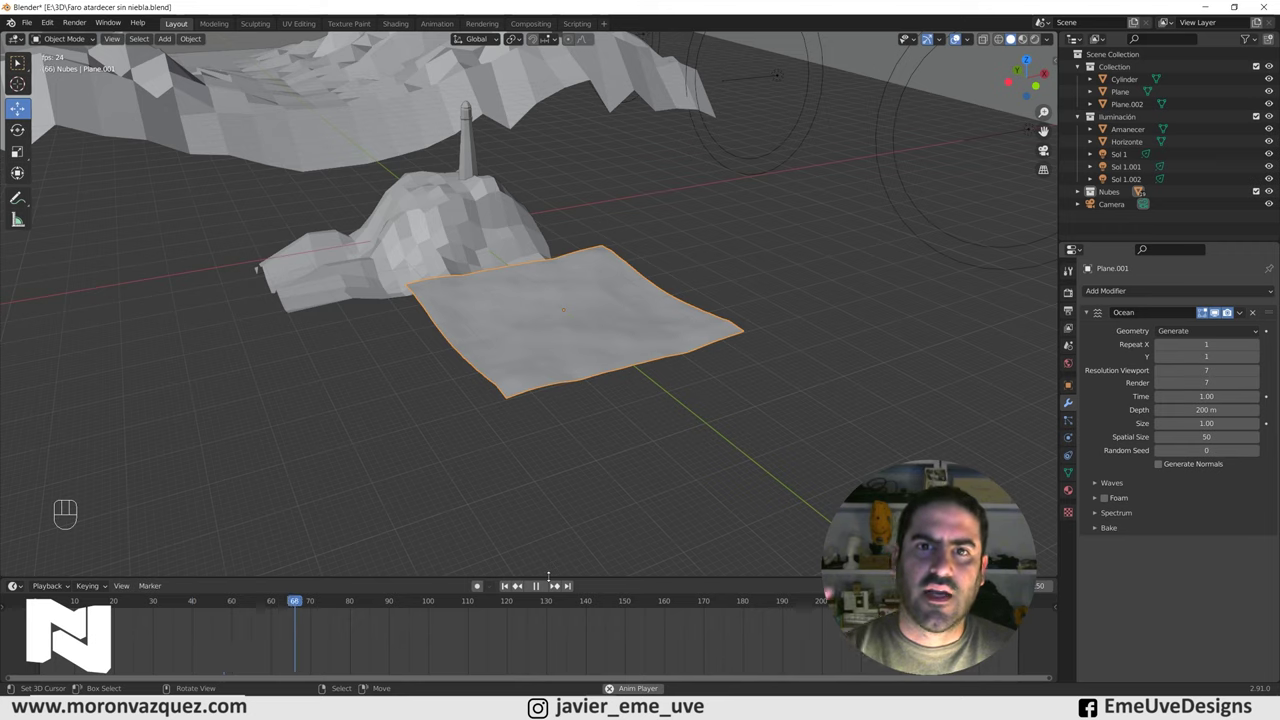
click(537, 589)
click(508, 589)
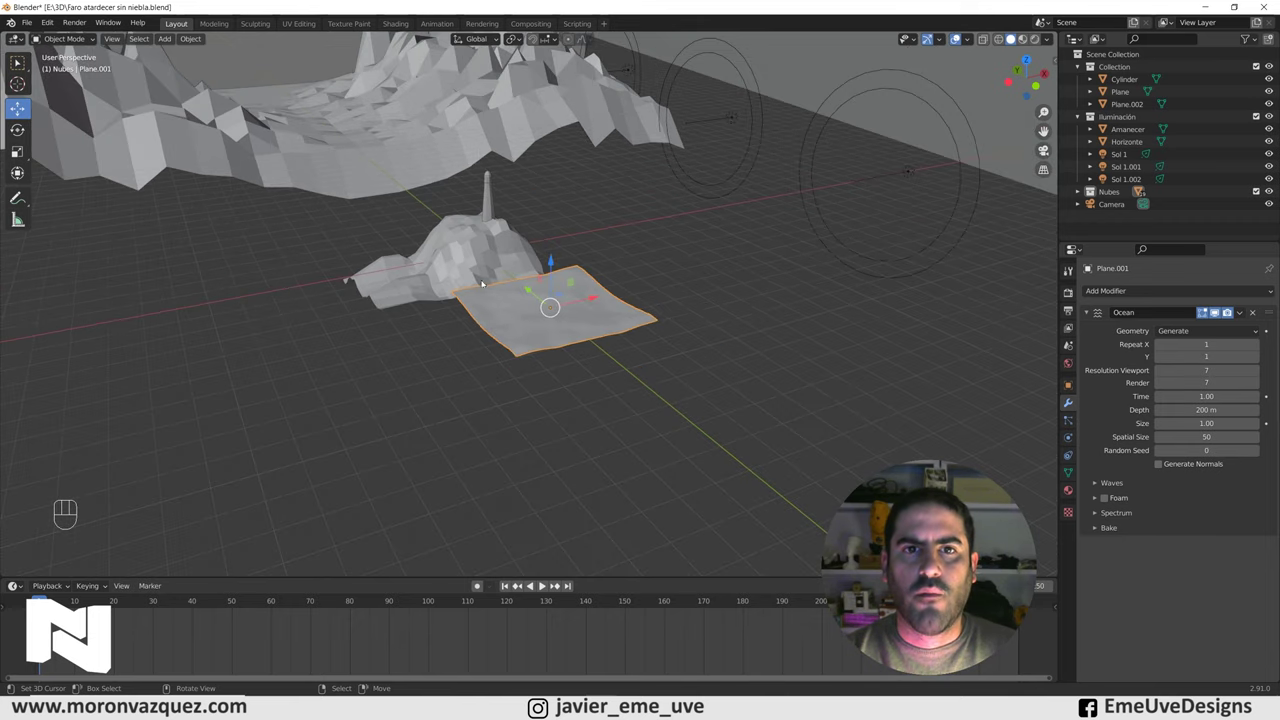
Scale the ocean plane up around the island, undoing an oversized attempt.
key(s)
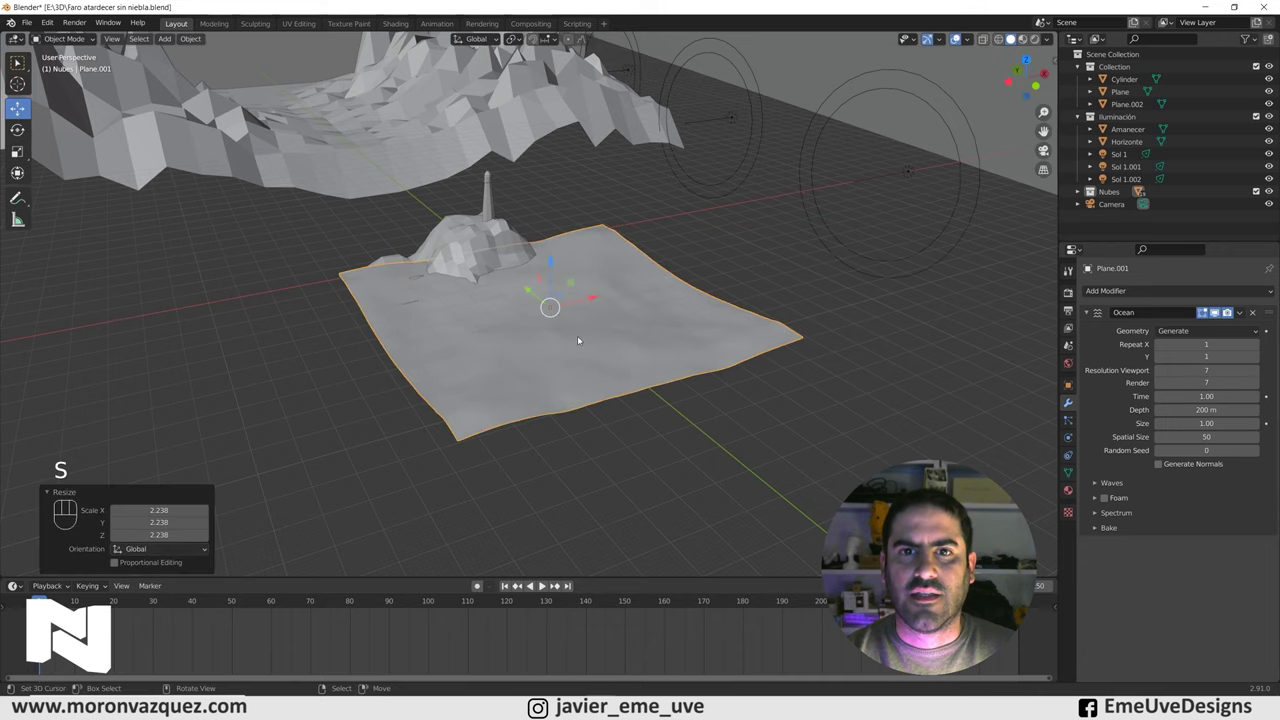
key(s)
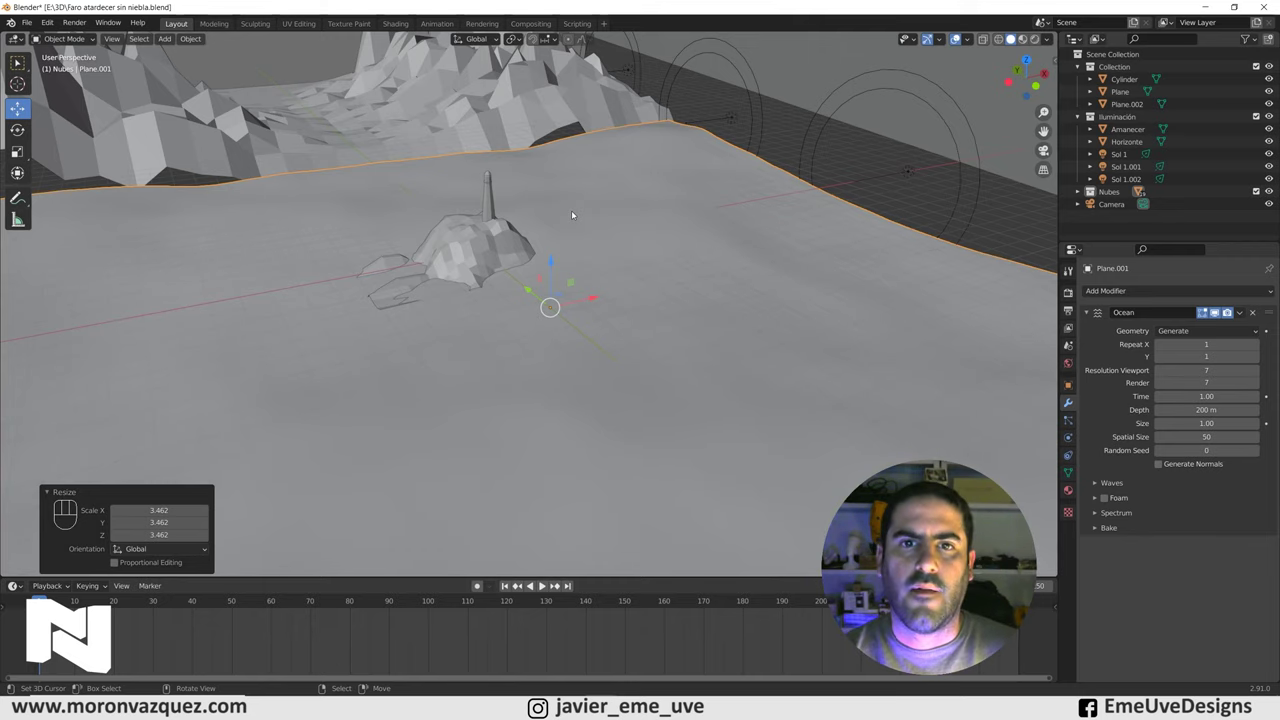
key(ctrl+z)
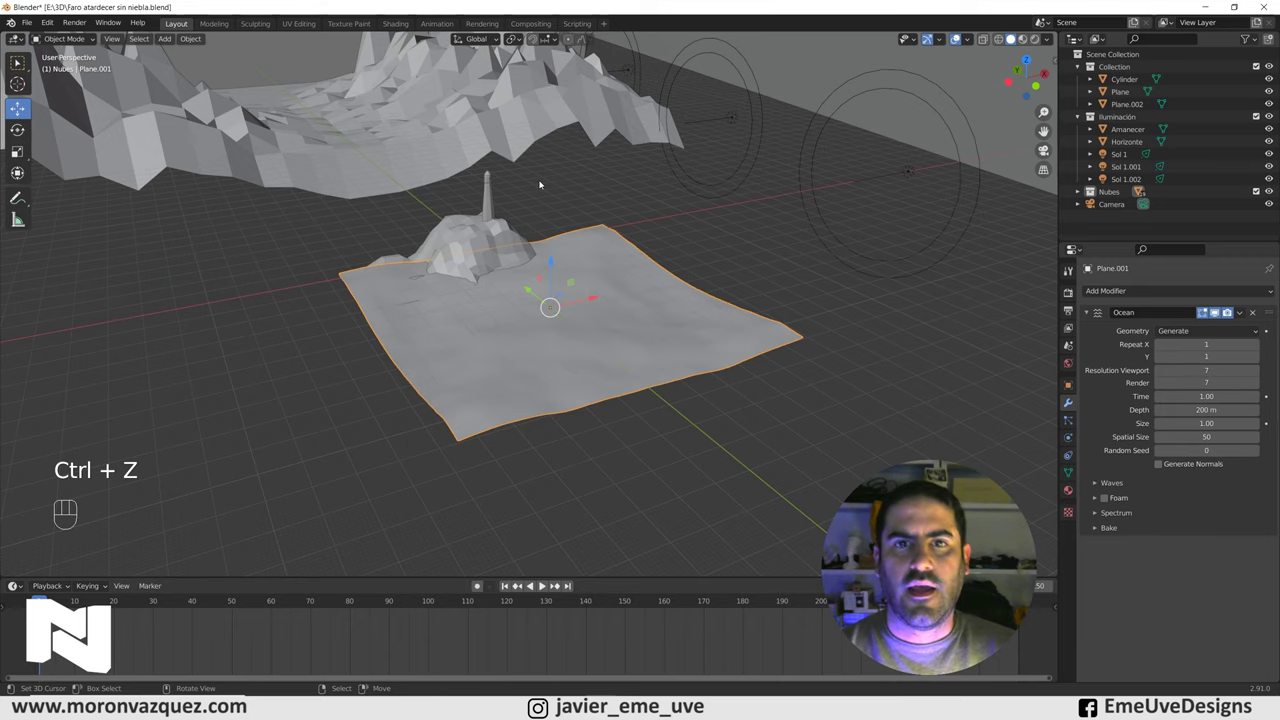
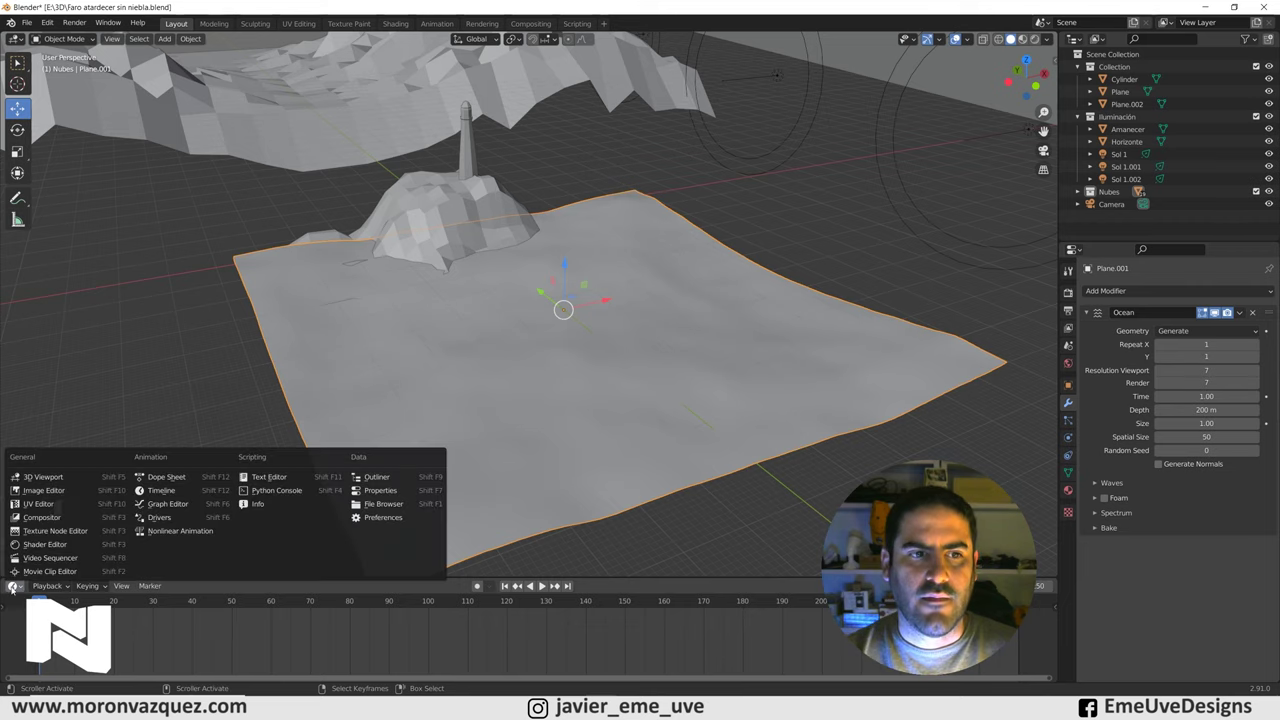
Dismiss the editor type list to return to the timeline at the first frame.
click(145, 497)
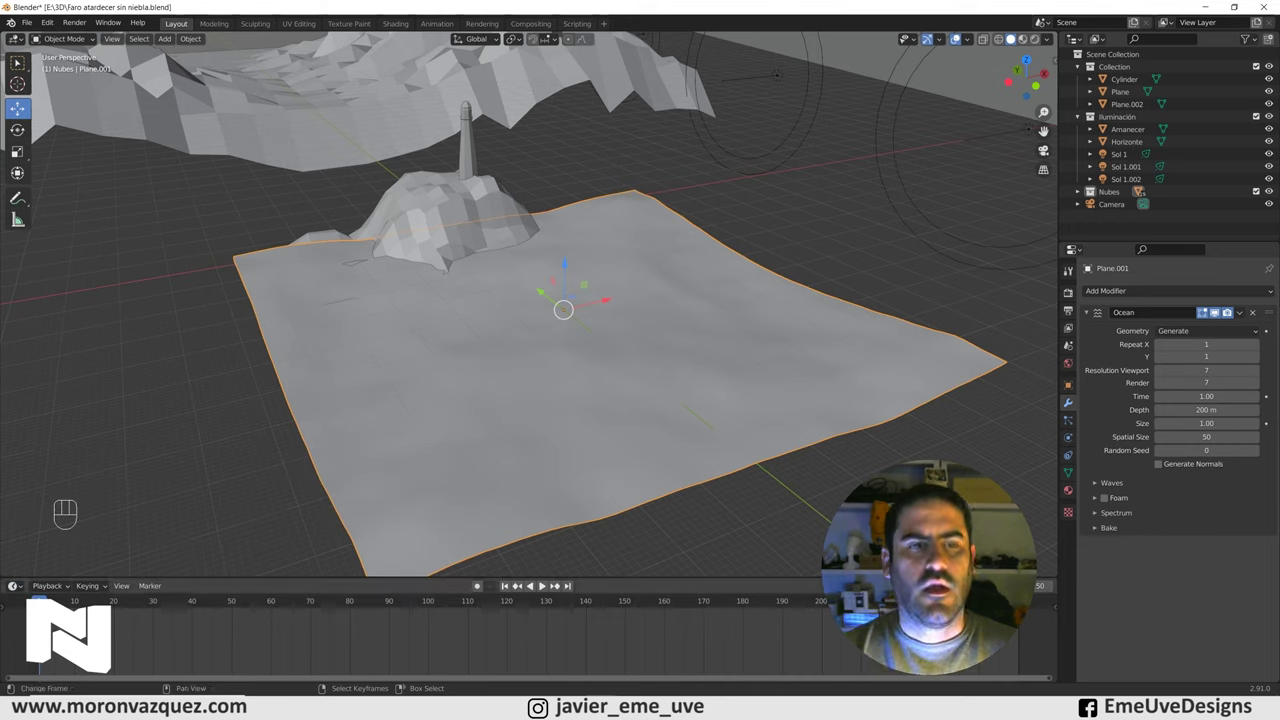
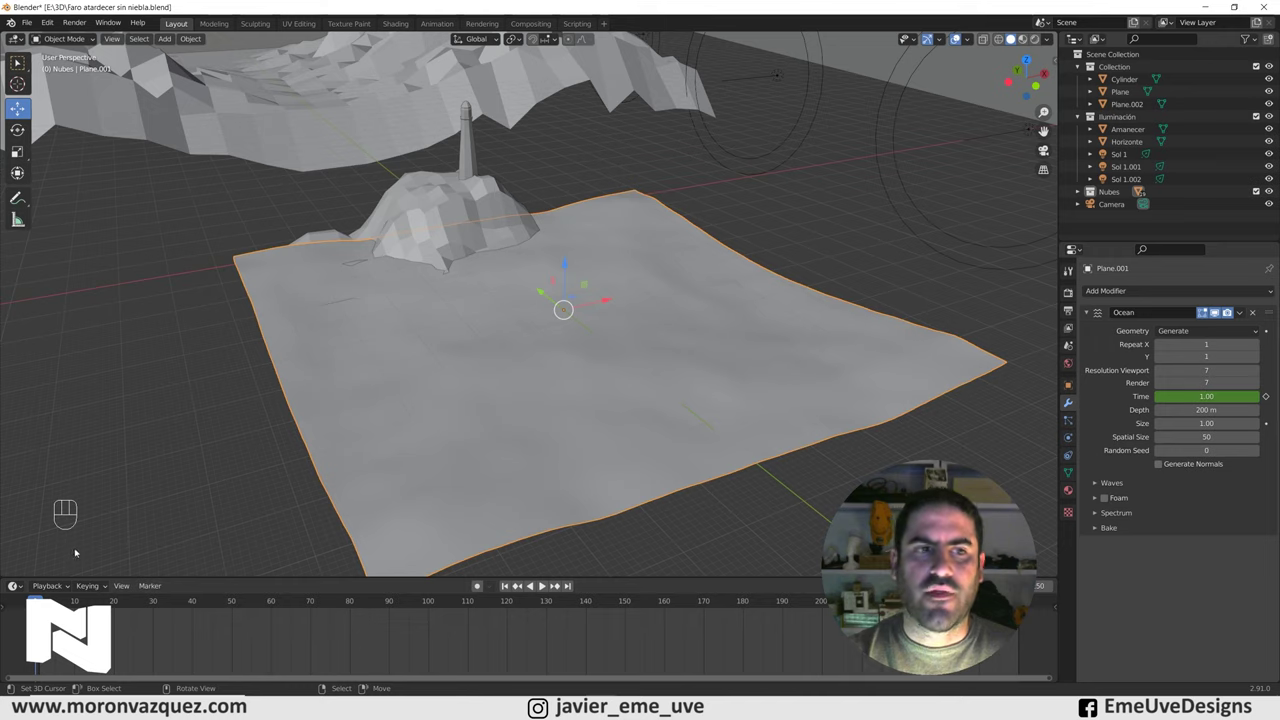
Play to a later frame, keyframe the ocean Time value and select all timeline keyframes.
key(space)
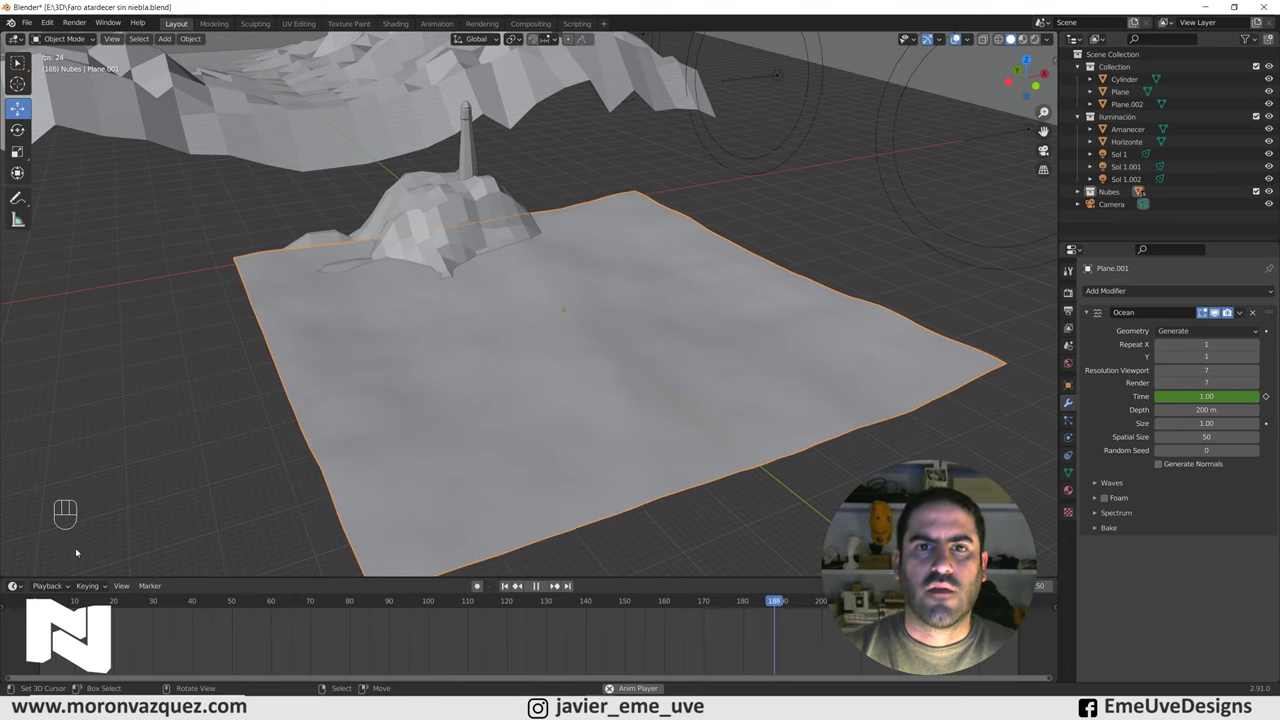
key(space)
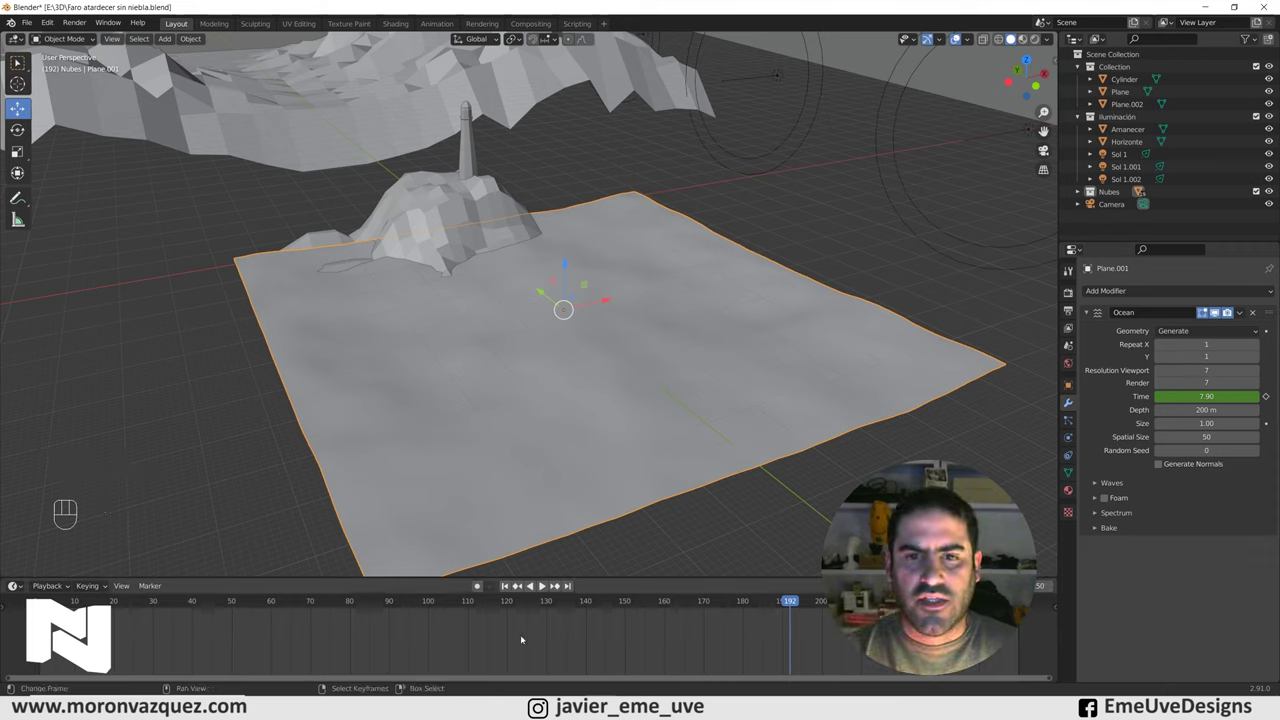
key(a)
key(a)
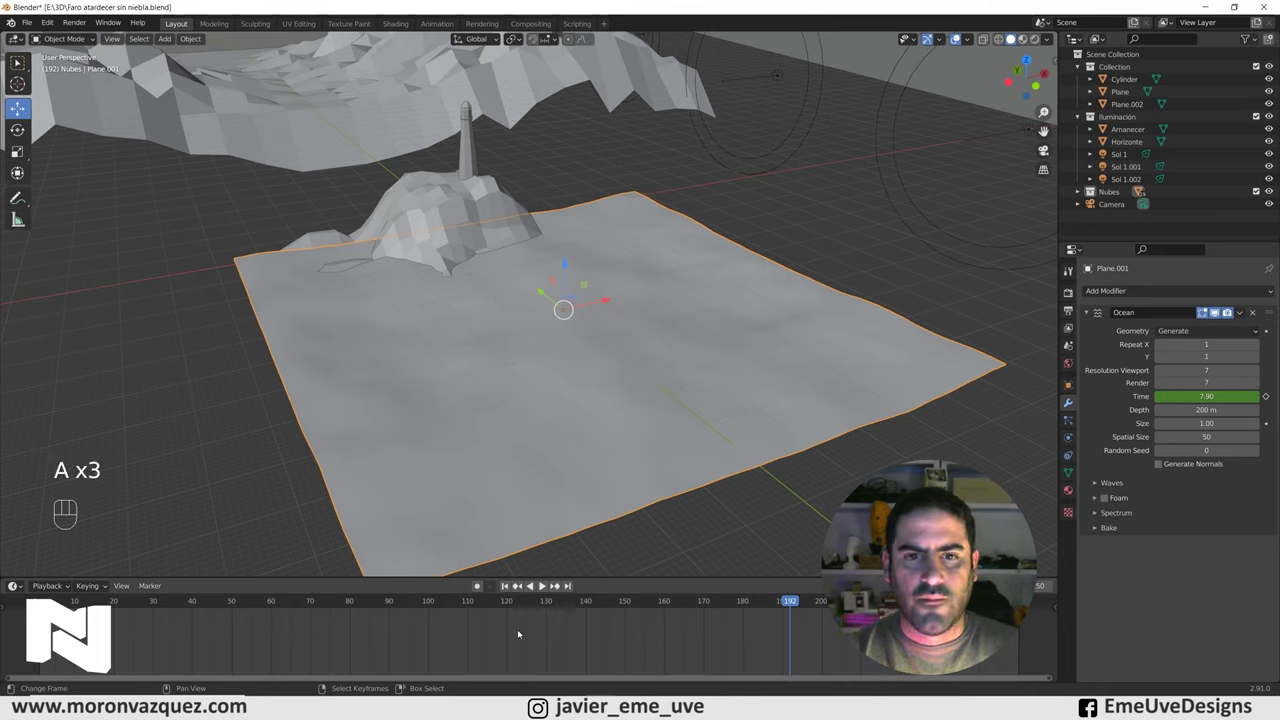
key(a)
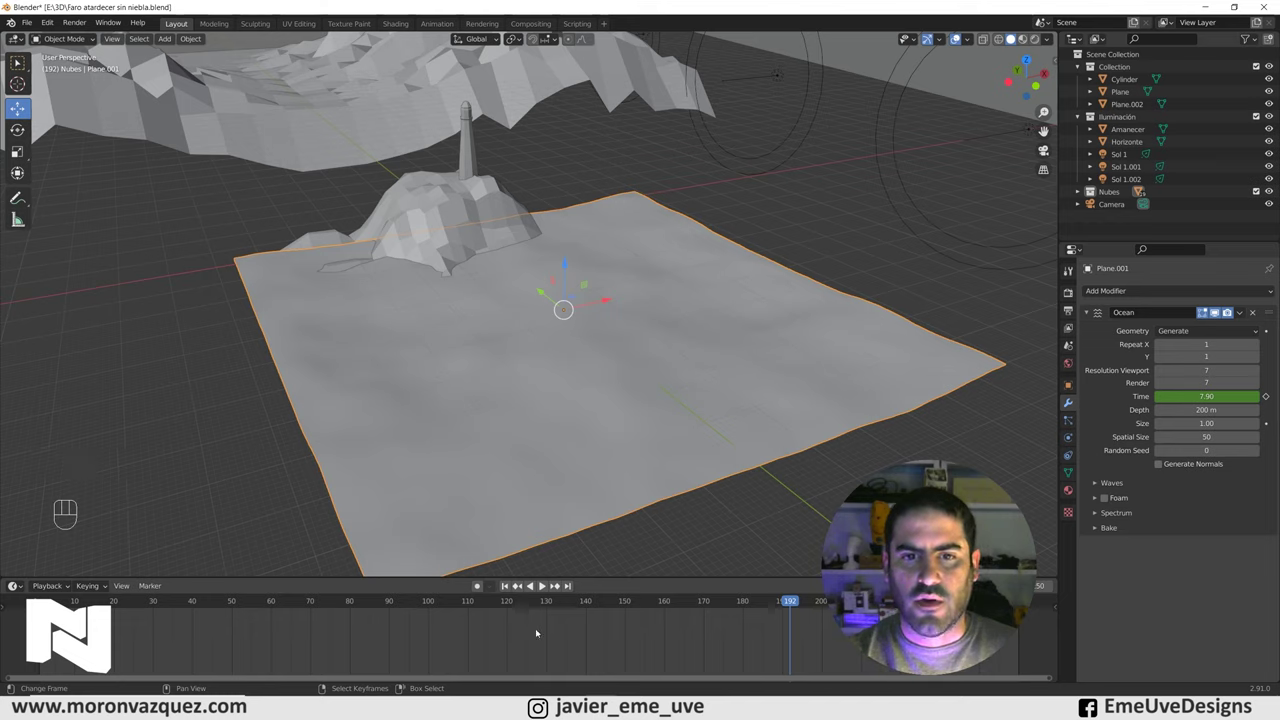
Bring up the keyframe interpolation choices for the ocean Time keys.
key(t)
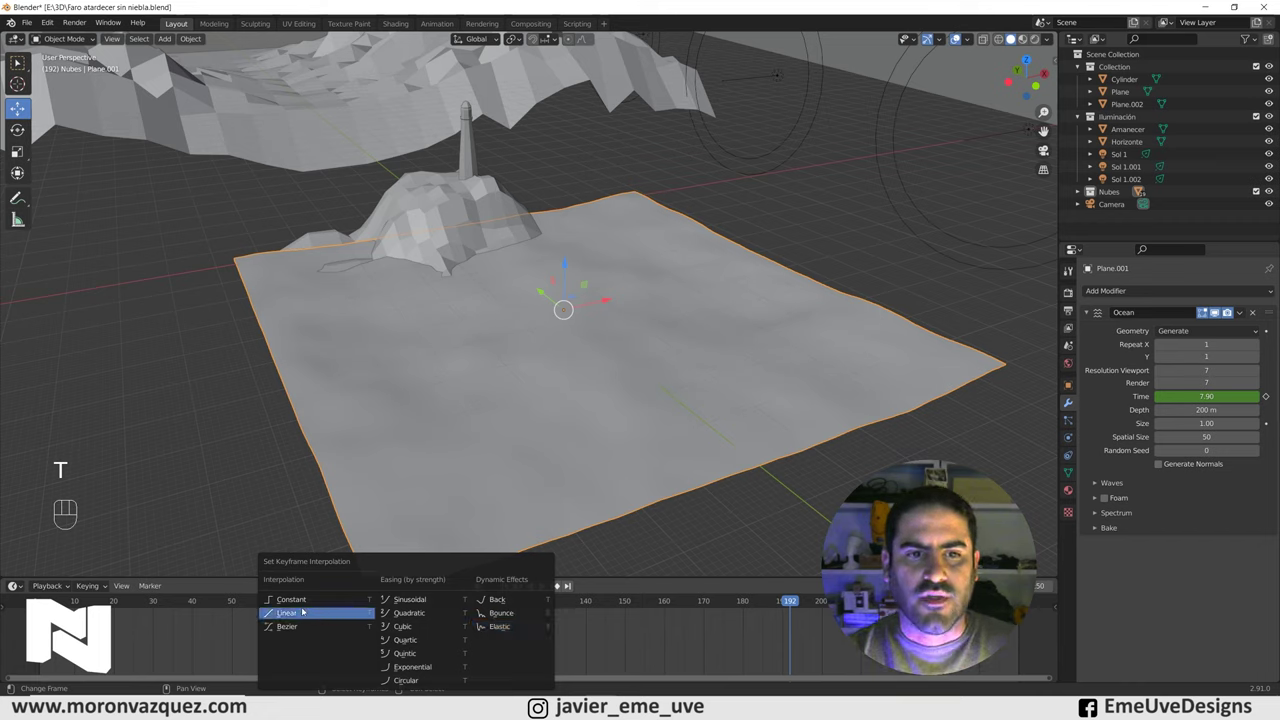
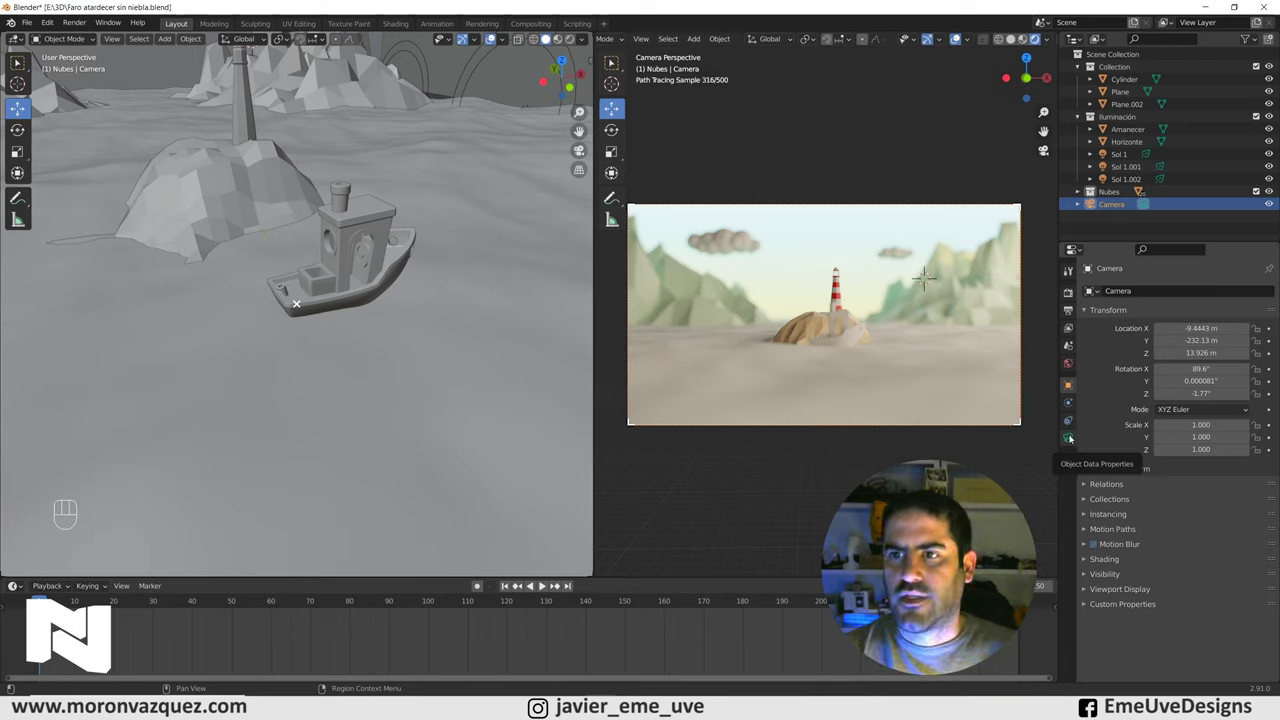
Show the camera's lens and depth-of-field settings.
click(1072, 439)
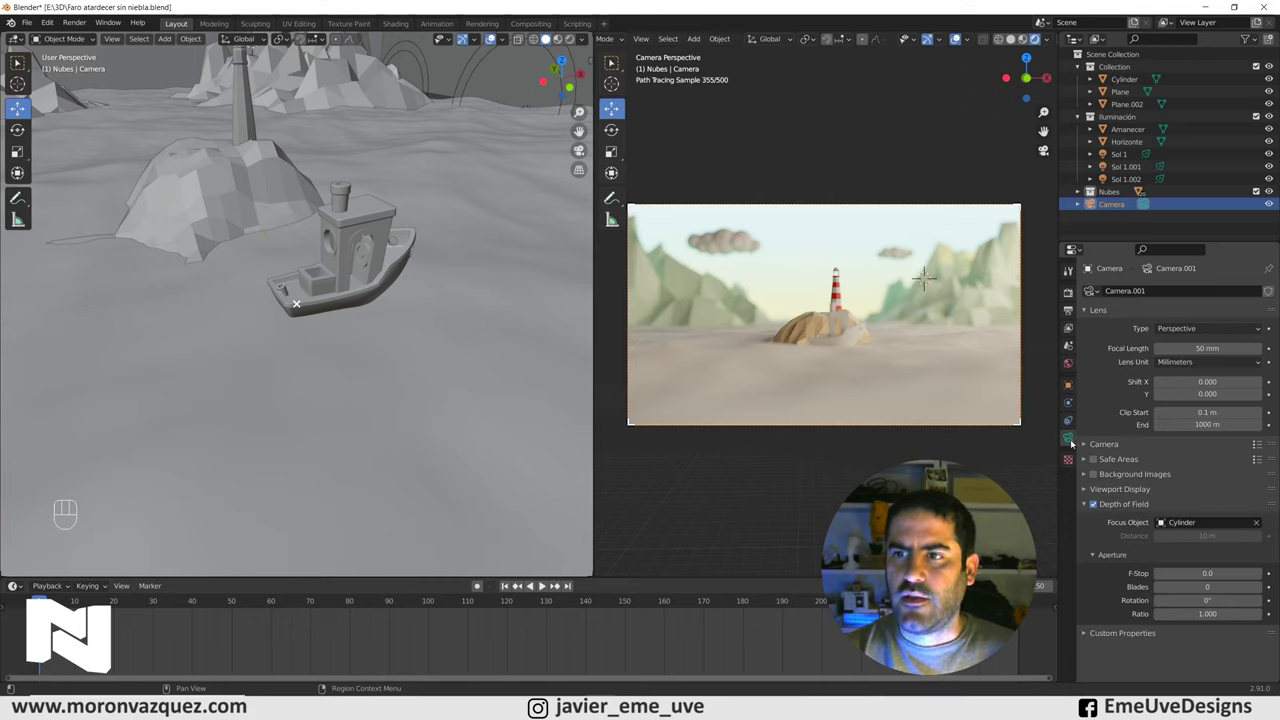
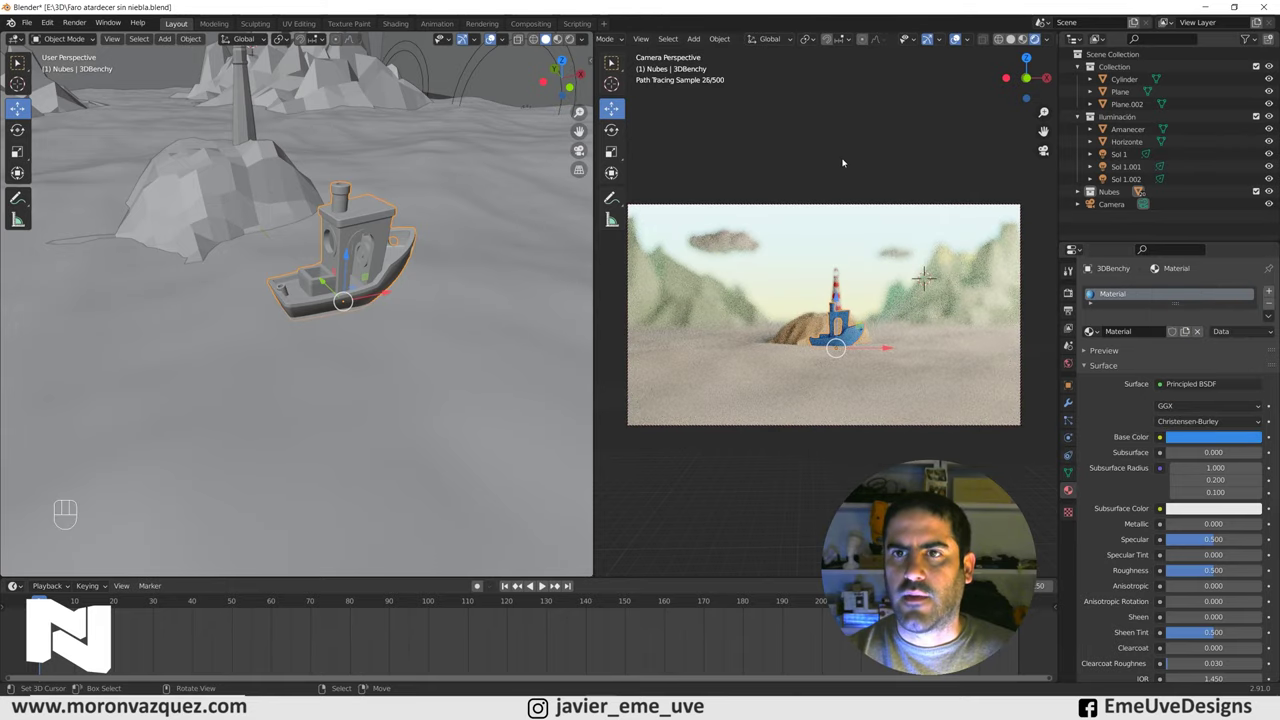
Briefly play and stop the animation to preview the waves in the camera shot.
right_click(845, 161)
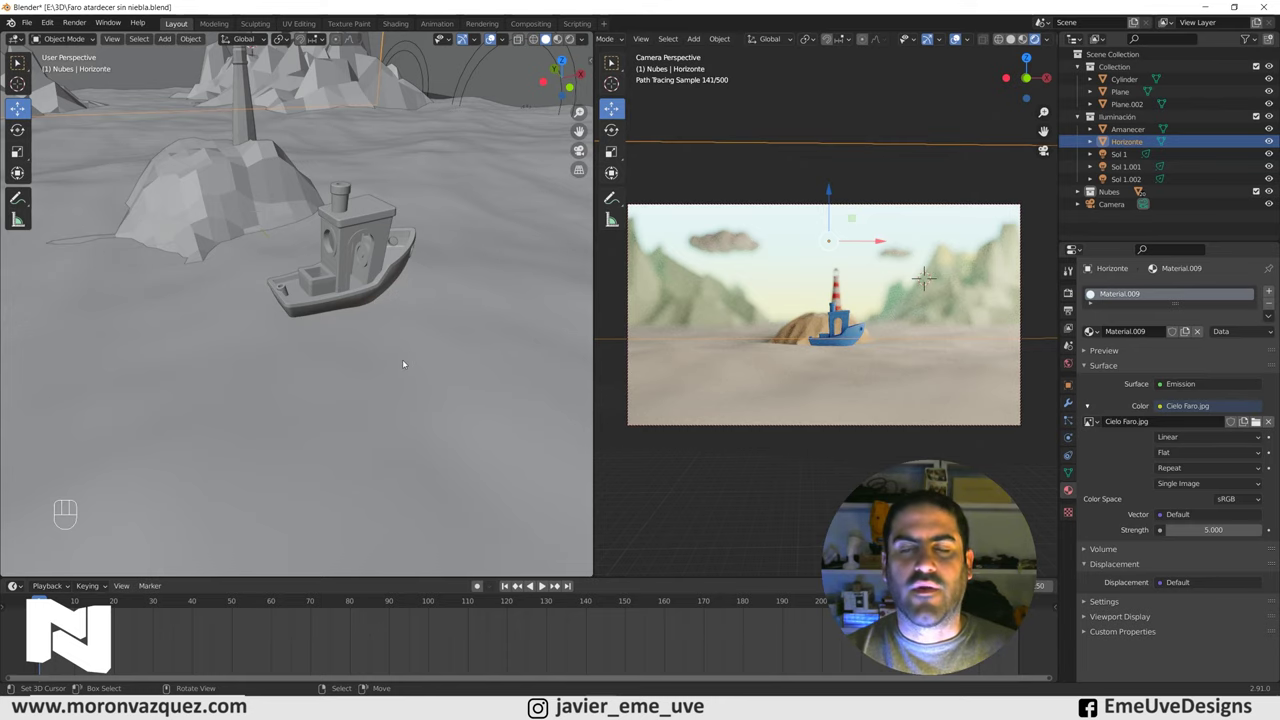
key(space)
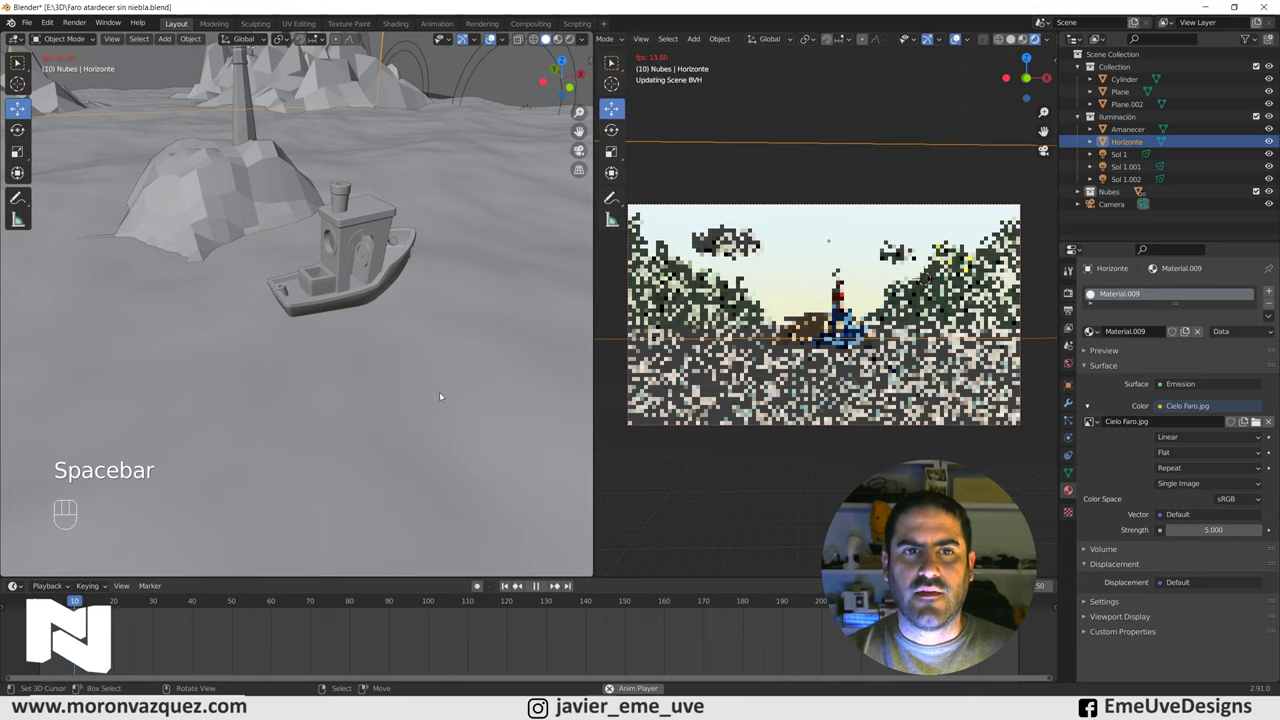
key(space)
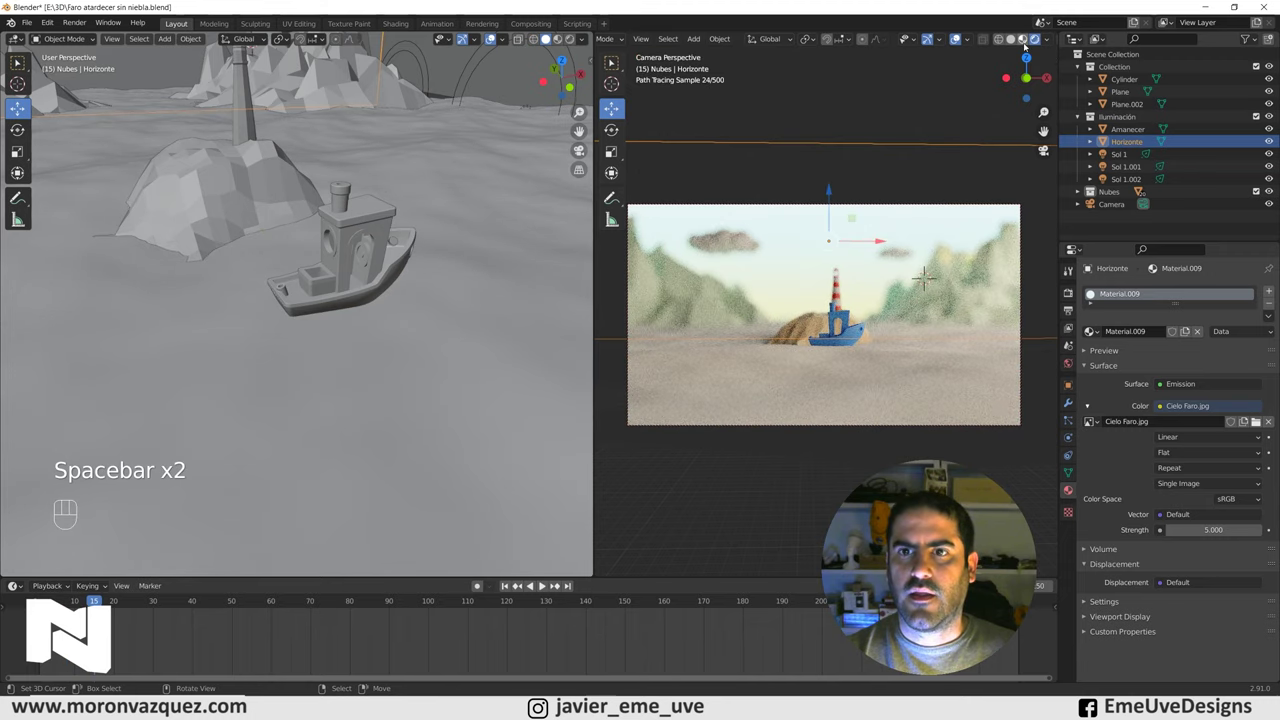
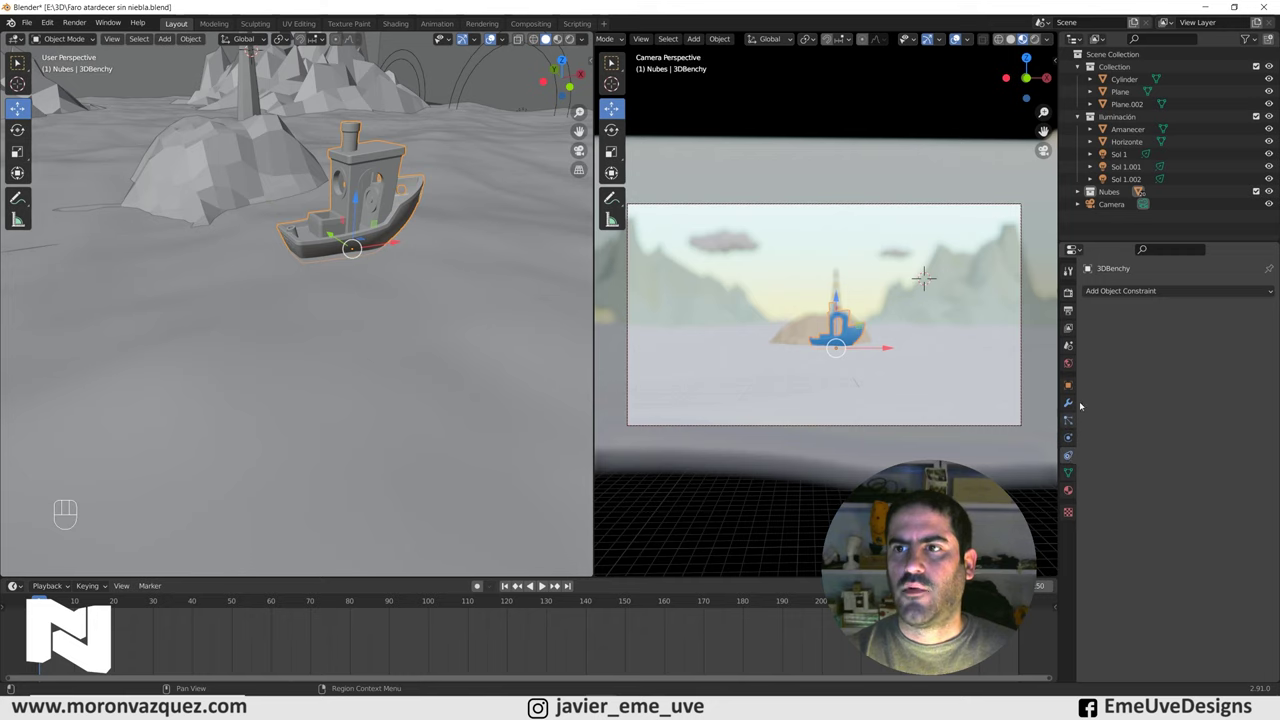
Add a Shrinkwrap constraint to the 3DBenchy boat and test it with a playback.
drag(1145, 291, 1226, 411)
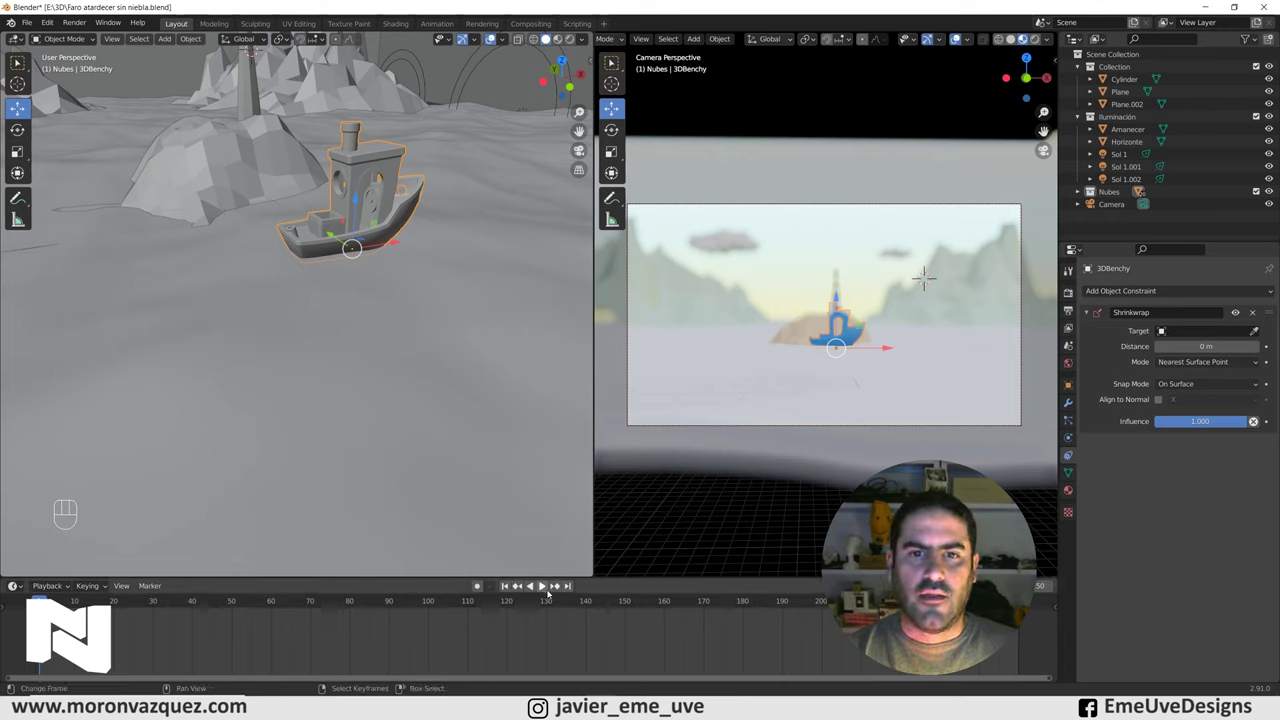
click(546, 591)
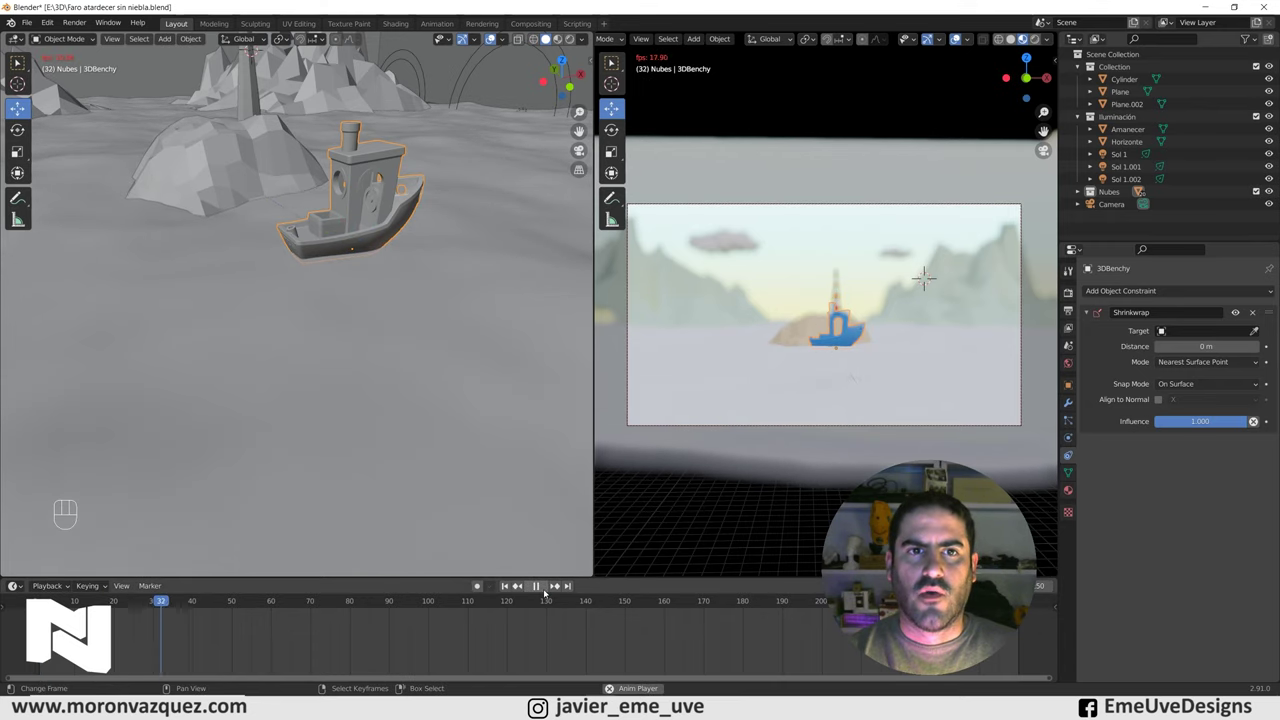
drag(543, 590, 504, 587)
click(510, 588)
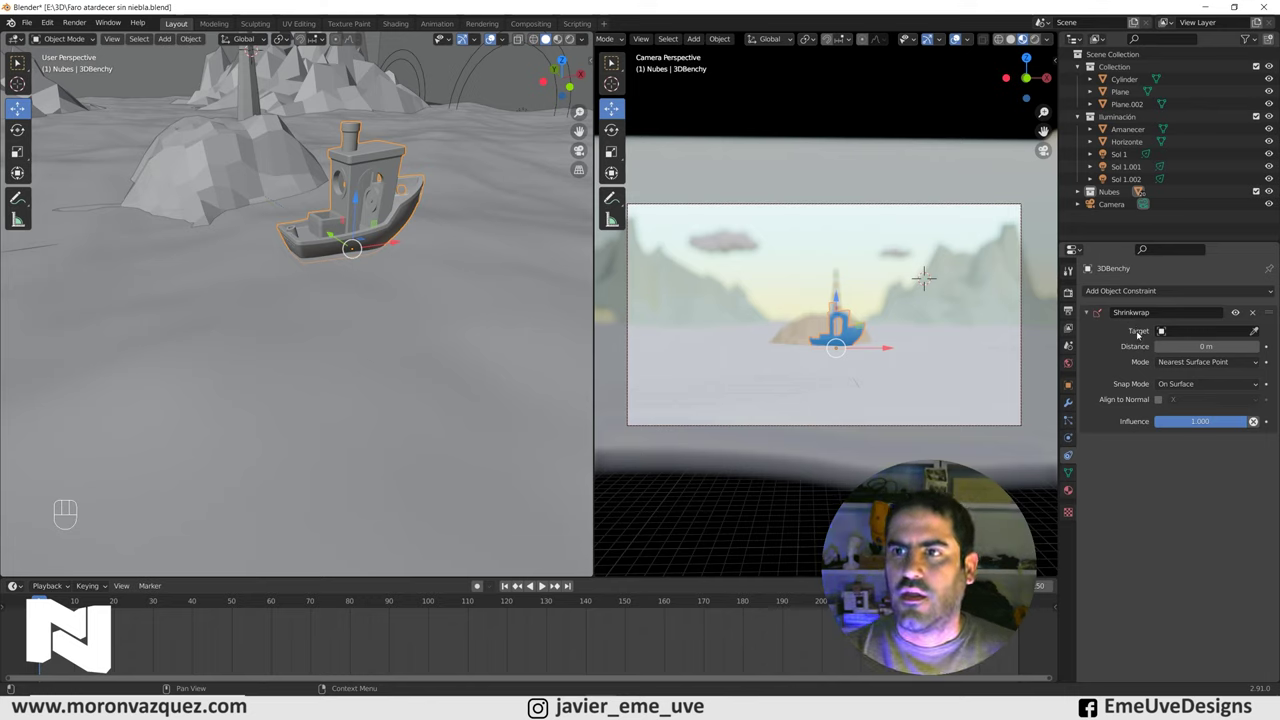
Set the Shrinkwrap target to Plane.001 and play to see the boat ride the waves.
click(1259, 330)
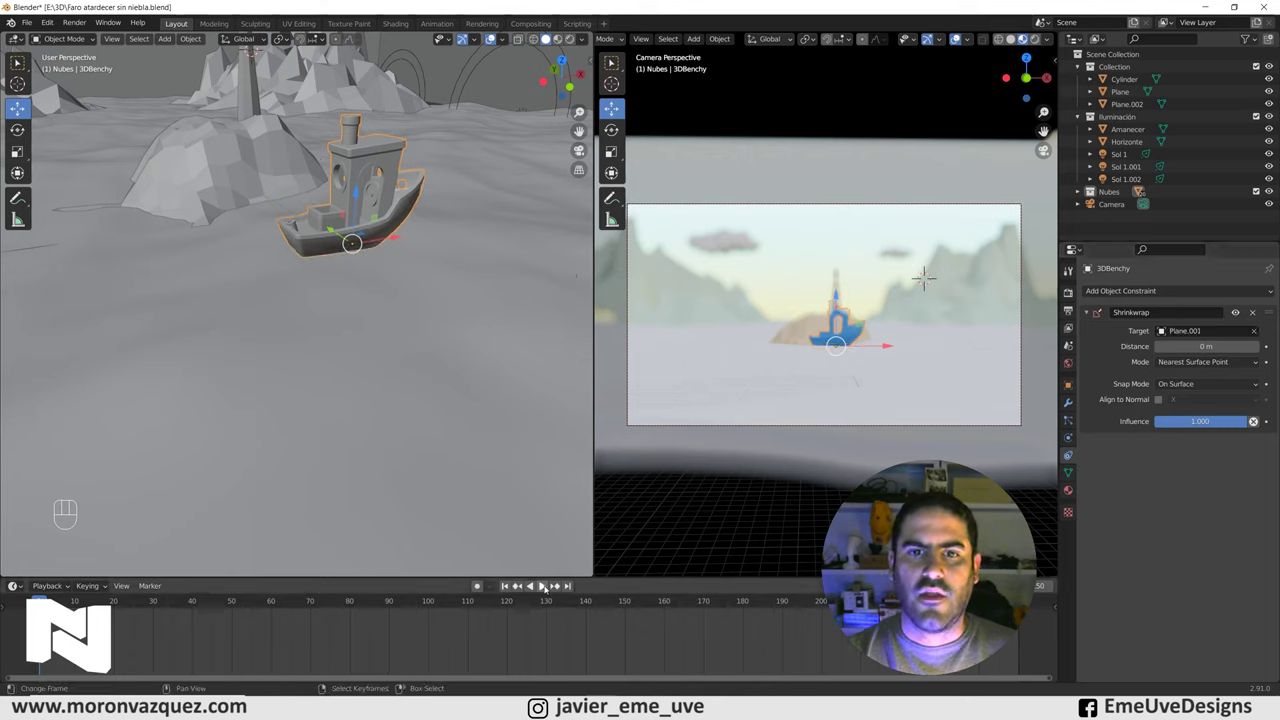
click(547, 587)
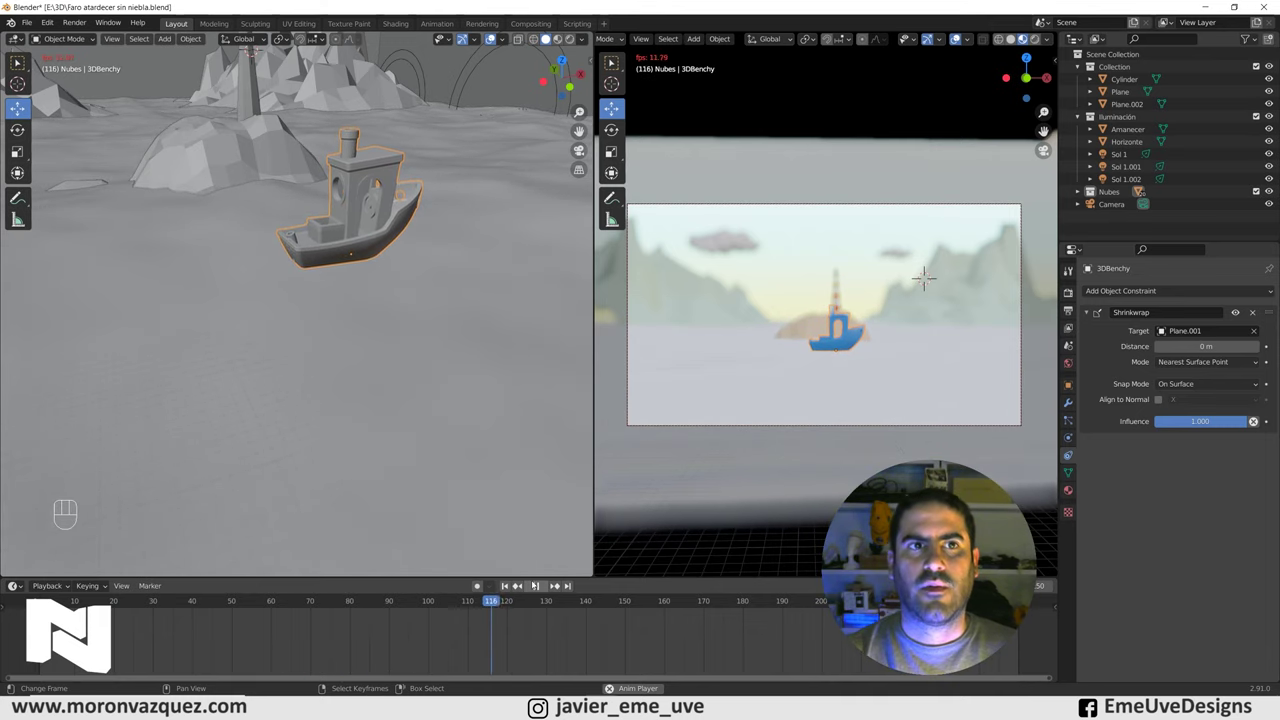
Play and stop the wave animation several times to check the boat riding, ending near frame 150.
key(space)
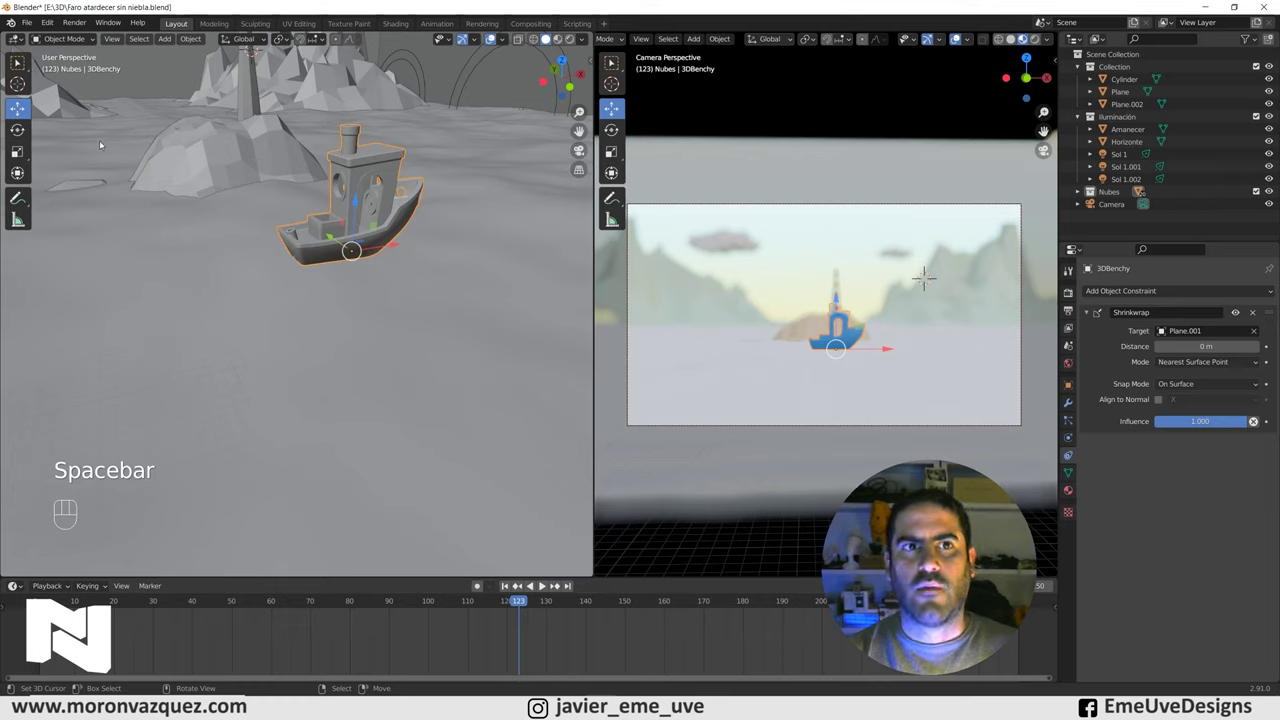
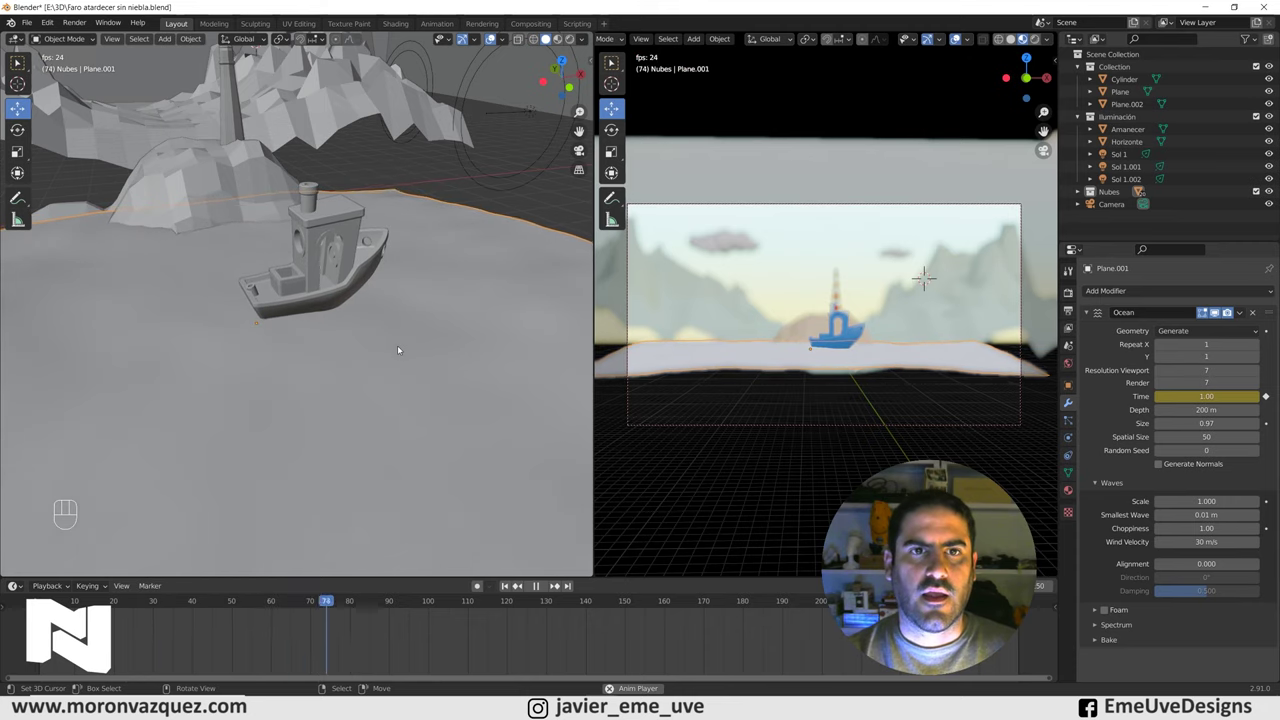
key(space)
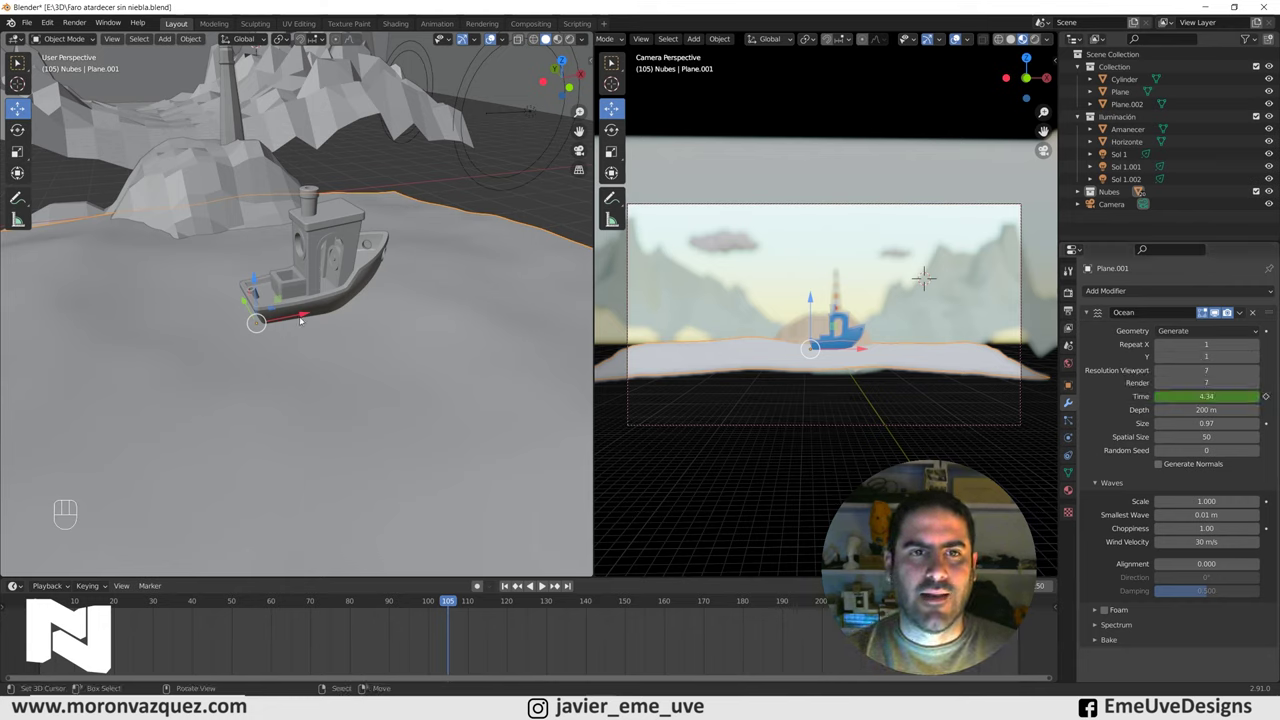
key(space)
key(space)
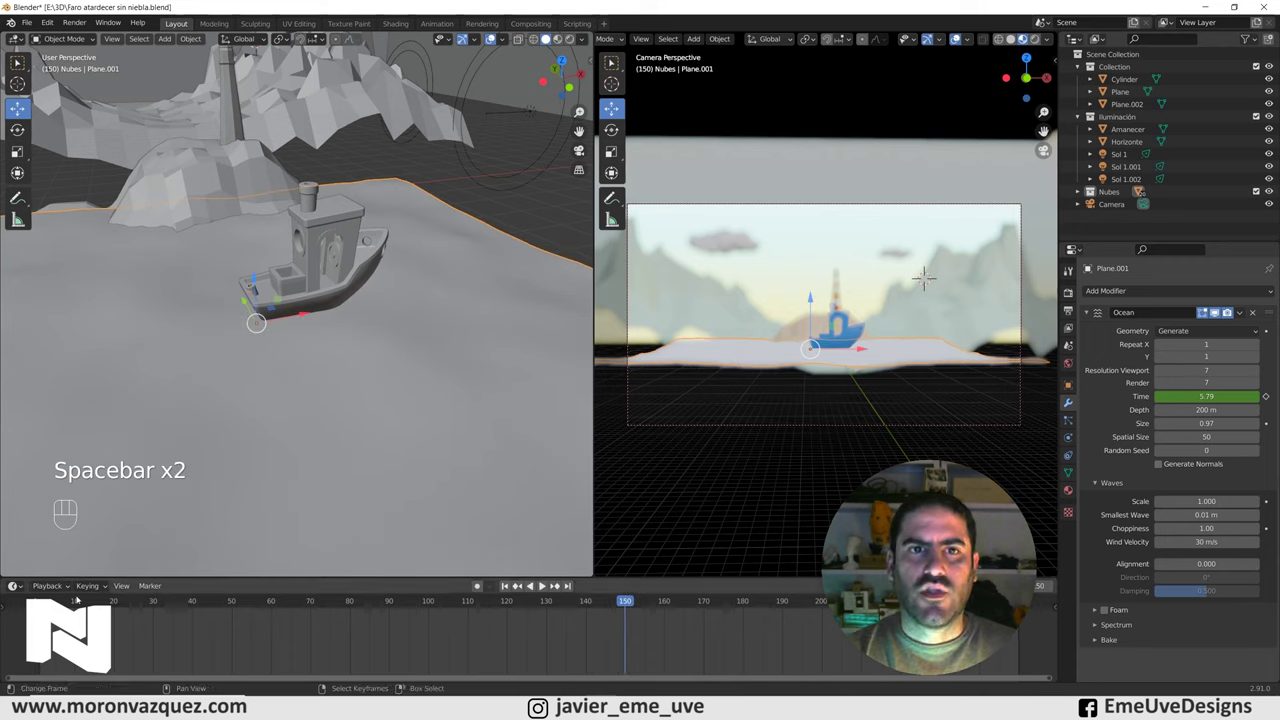
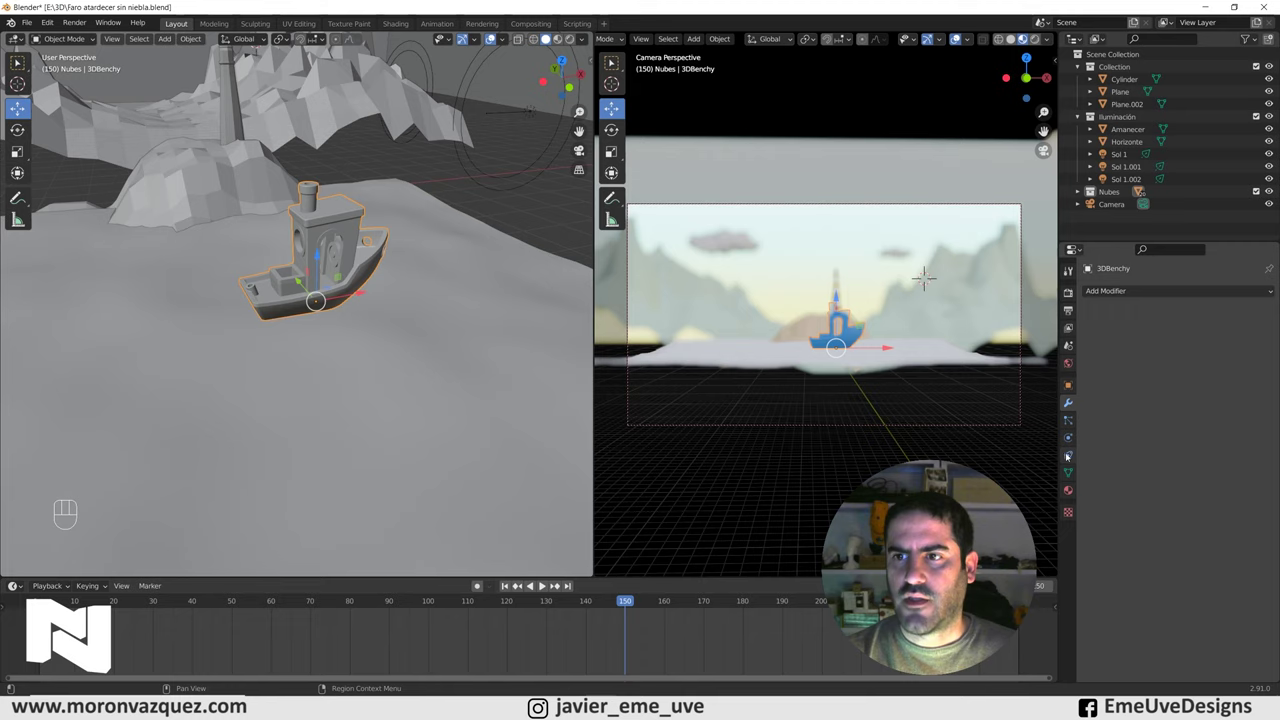
Enable Align to Normal on the boat's Shrinkwrap constraint with the Z axis following the ocean surface.
click(1072, 455)
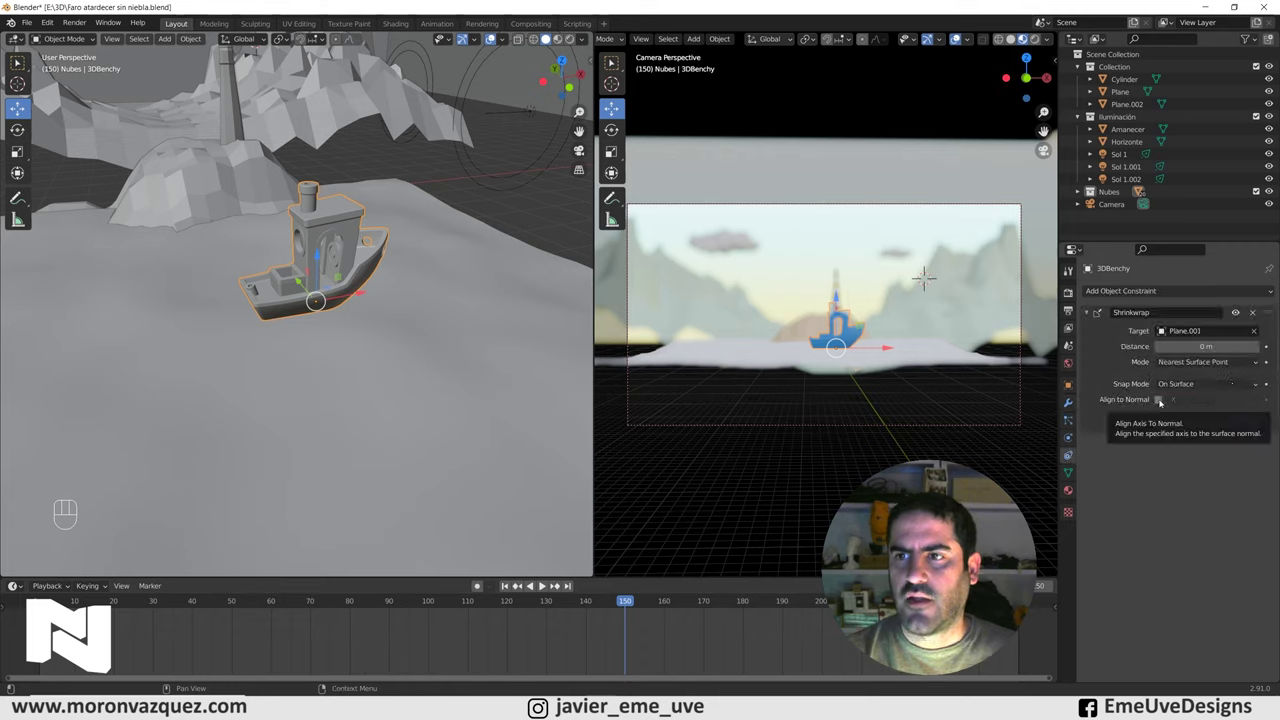
click(1160, 401)
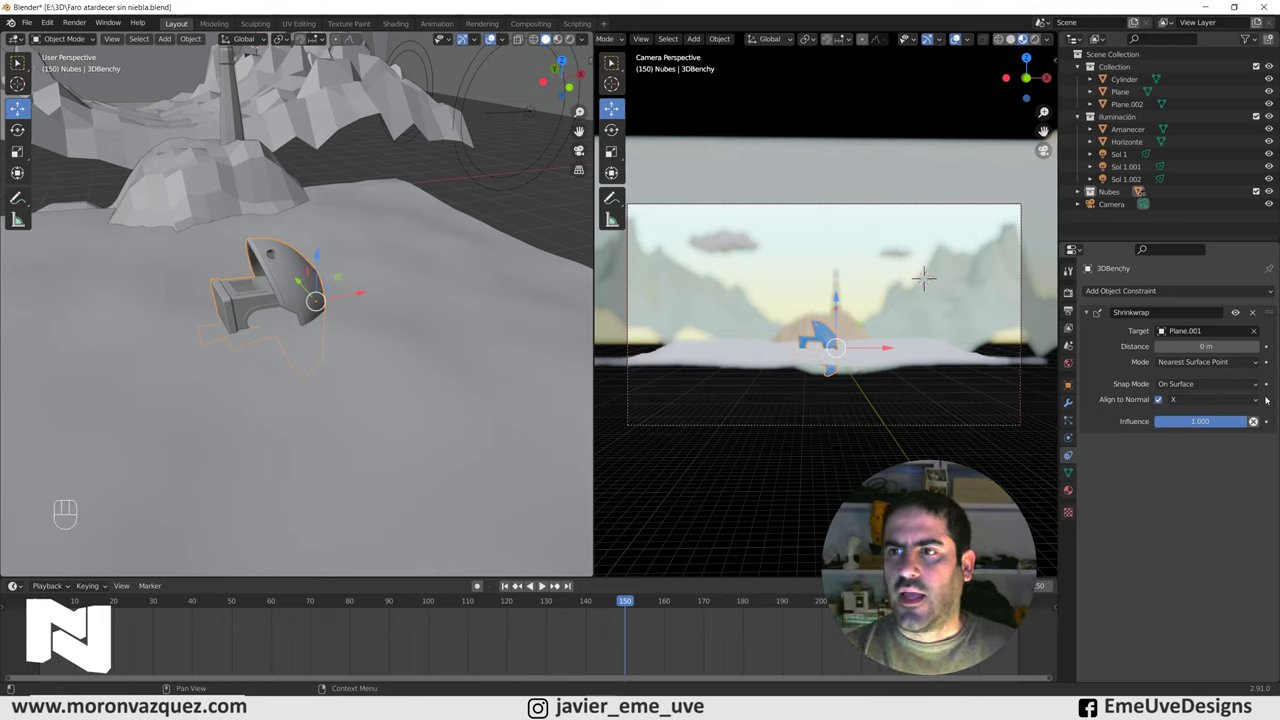
drag(1260, 402, 1239, 430)
drag(1256, 400, 1240, 413)
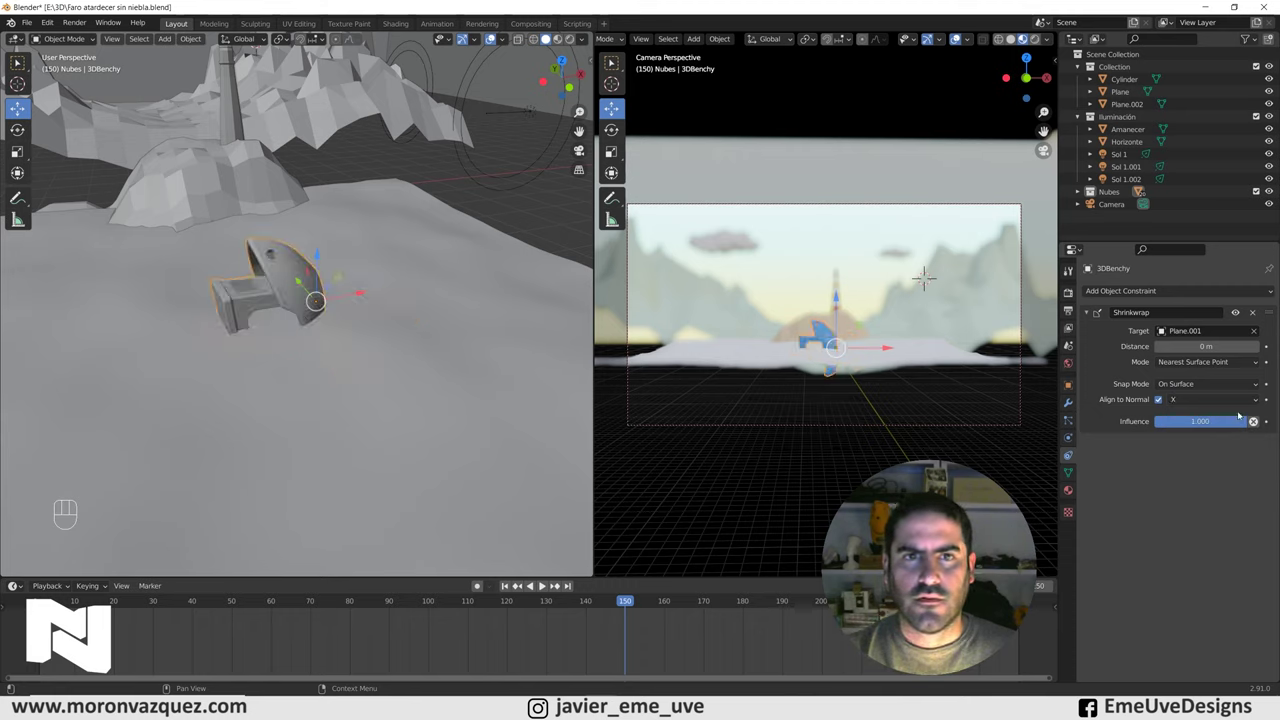
drag(1253, 399, 1245, 442)
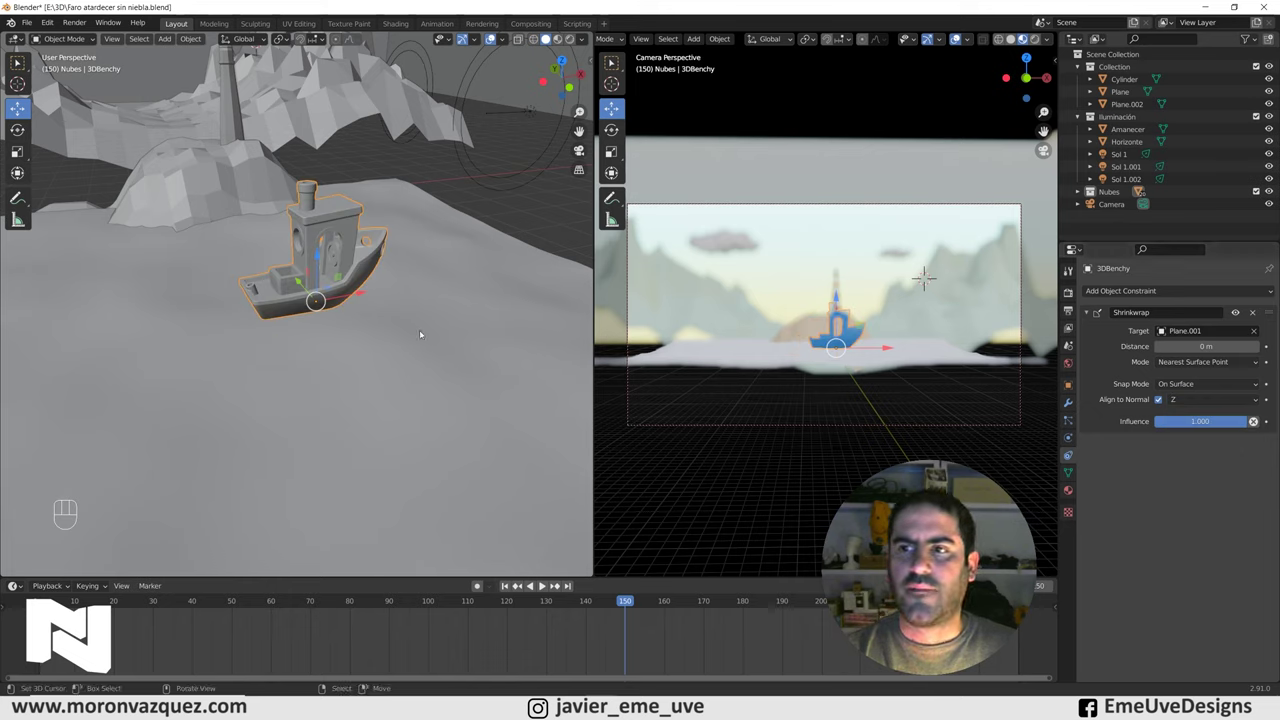
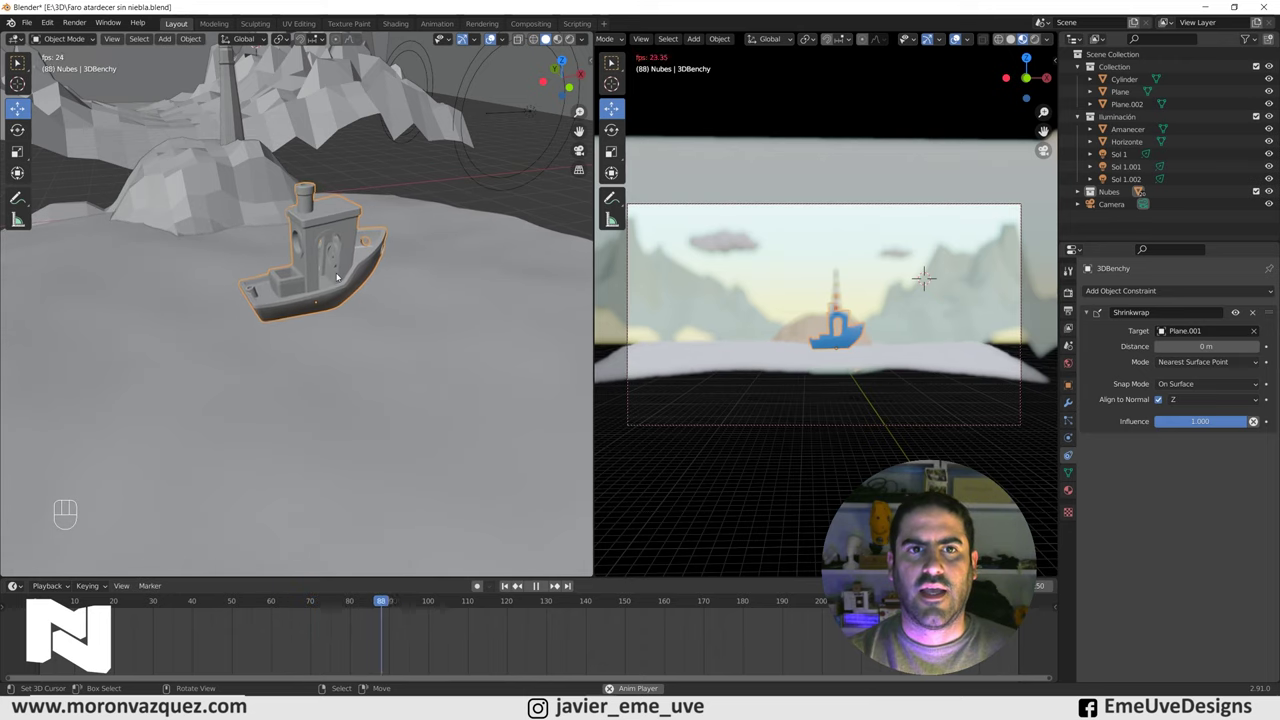
Toggle playback a few times, zoom in on the boat's hull, and start the animation again.
key(space)
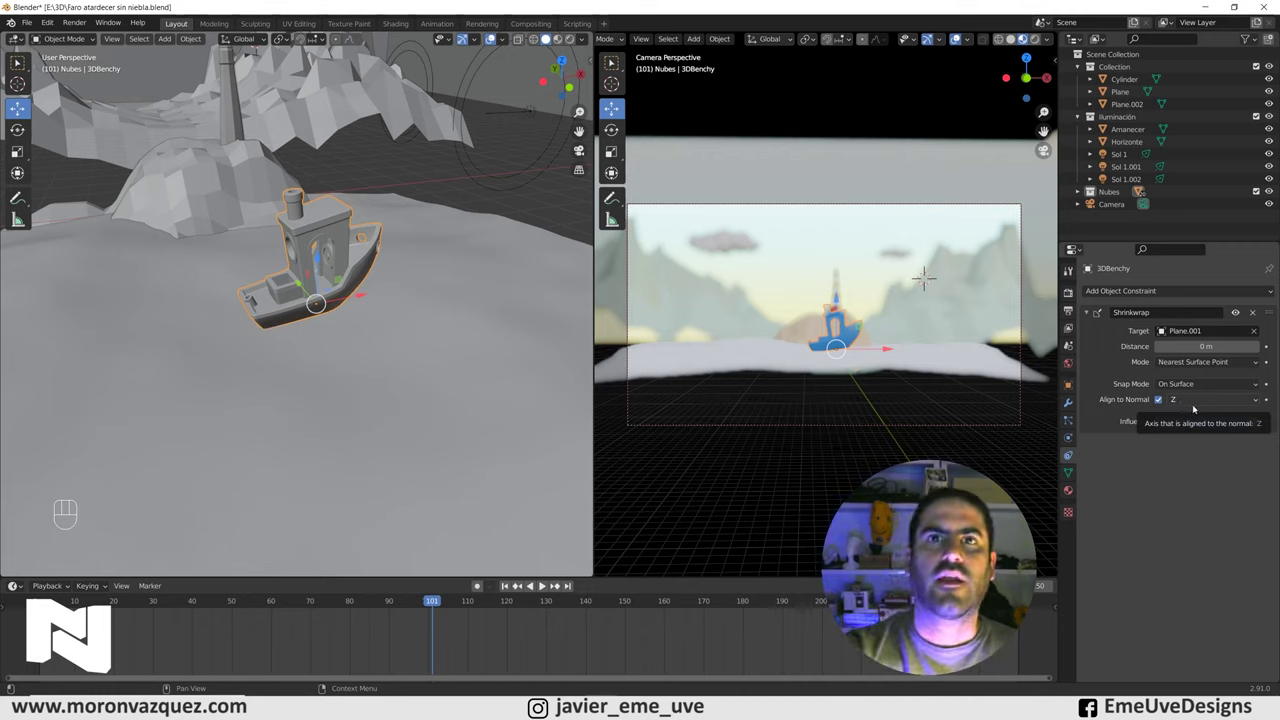
key(space)
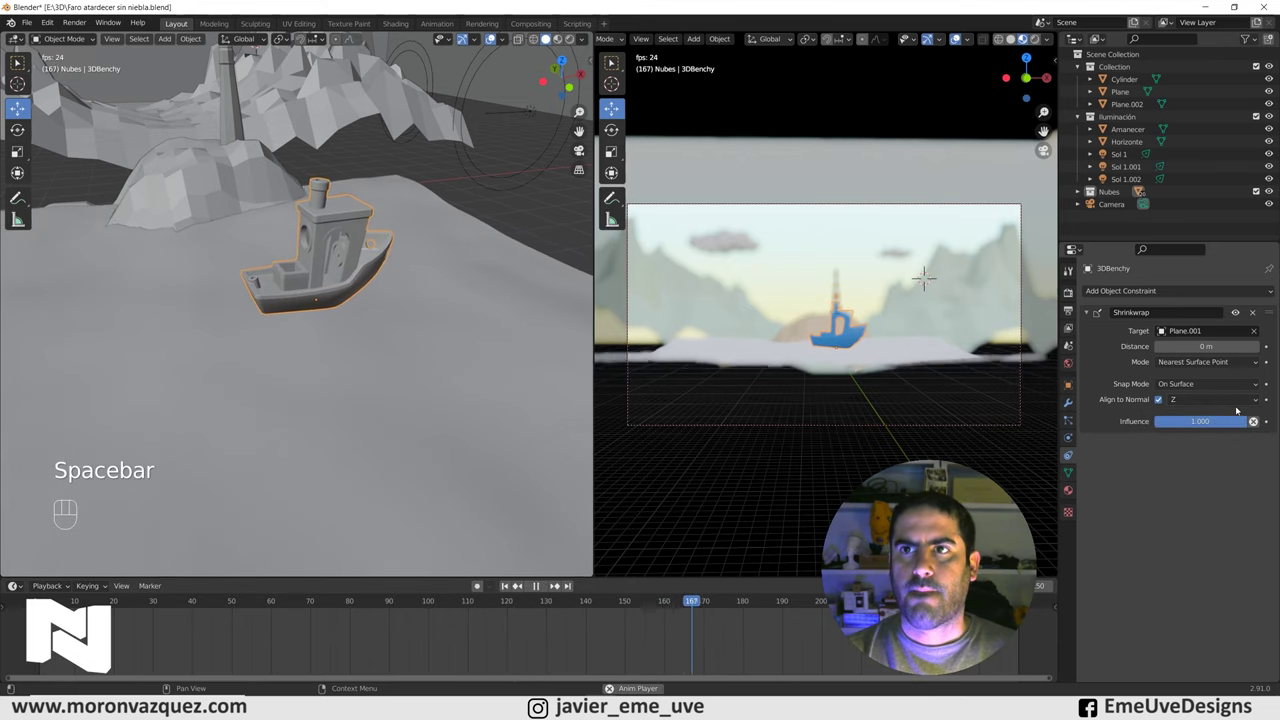
key(space)
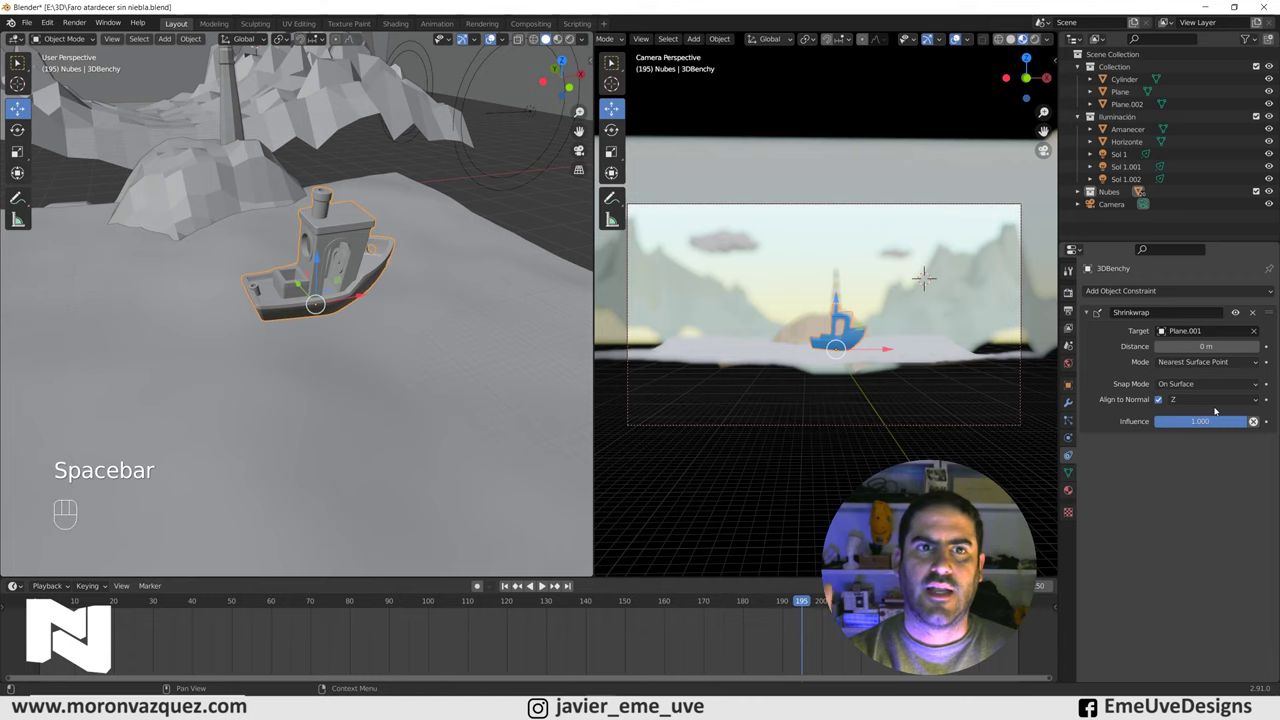
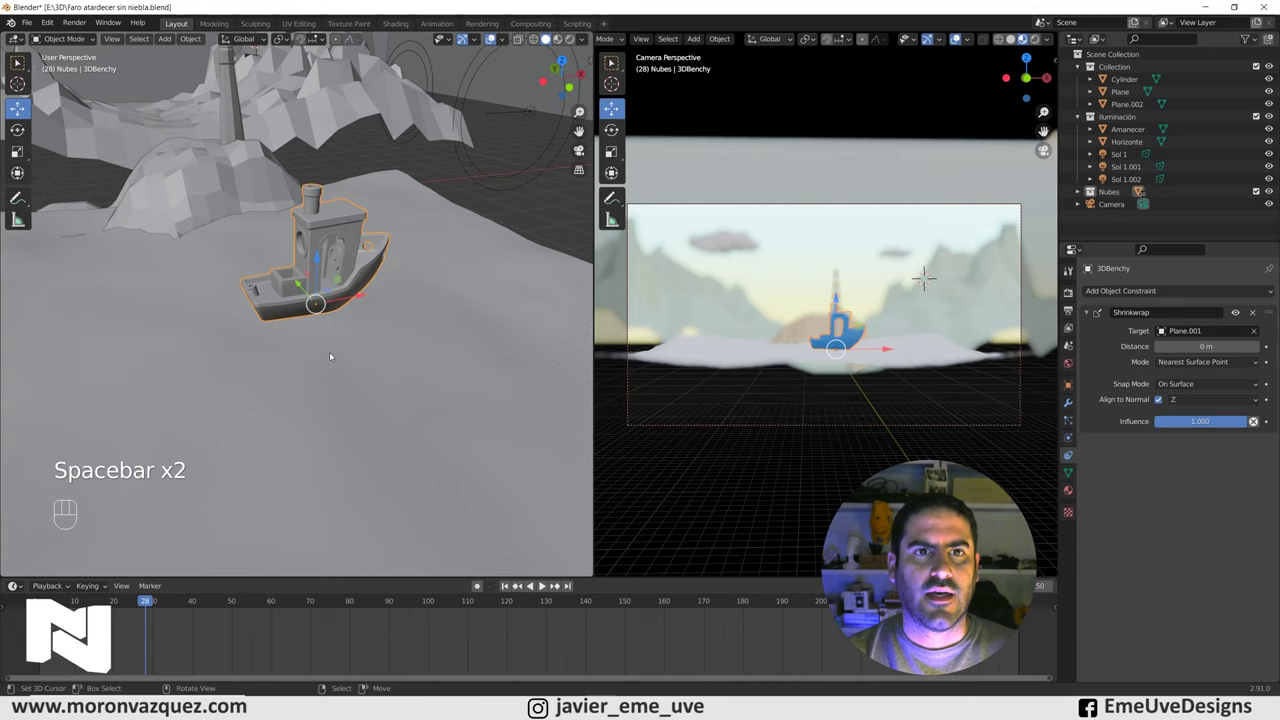
drag(333, 351, 333, 337)
middle_click(327, 367)
click(326, 363)
click(327, 362)
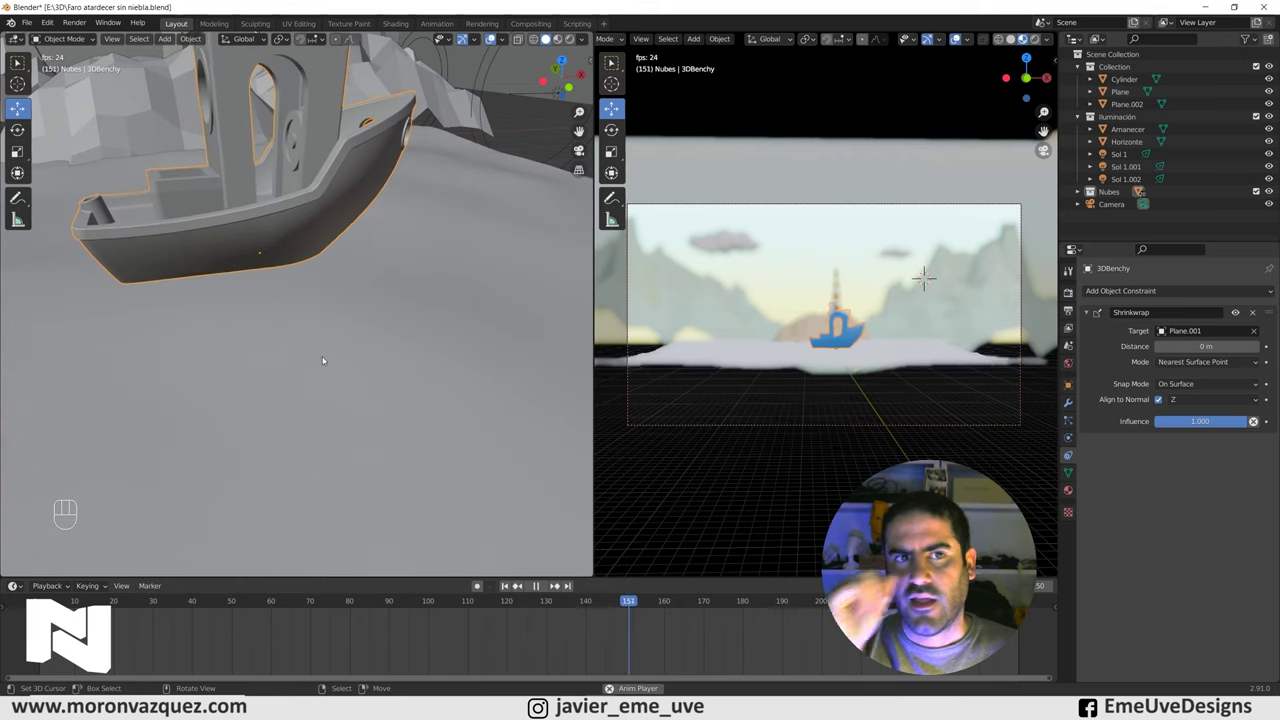
Set Shrinkwrap Snap Mode to Inside with 0.2 m distance, preview playback, and scrub back to frame 164.
key(space)
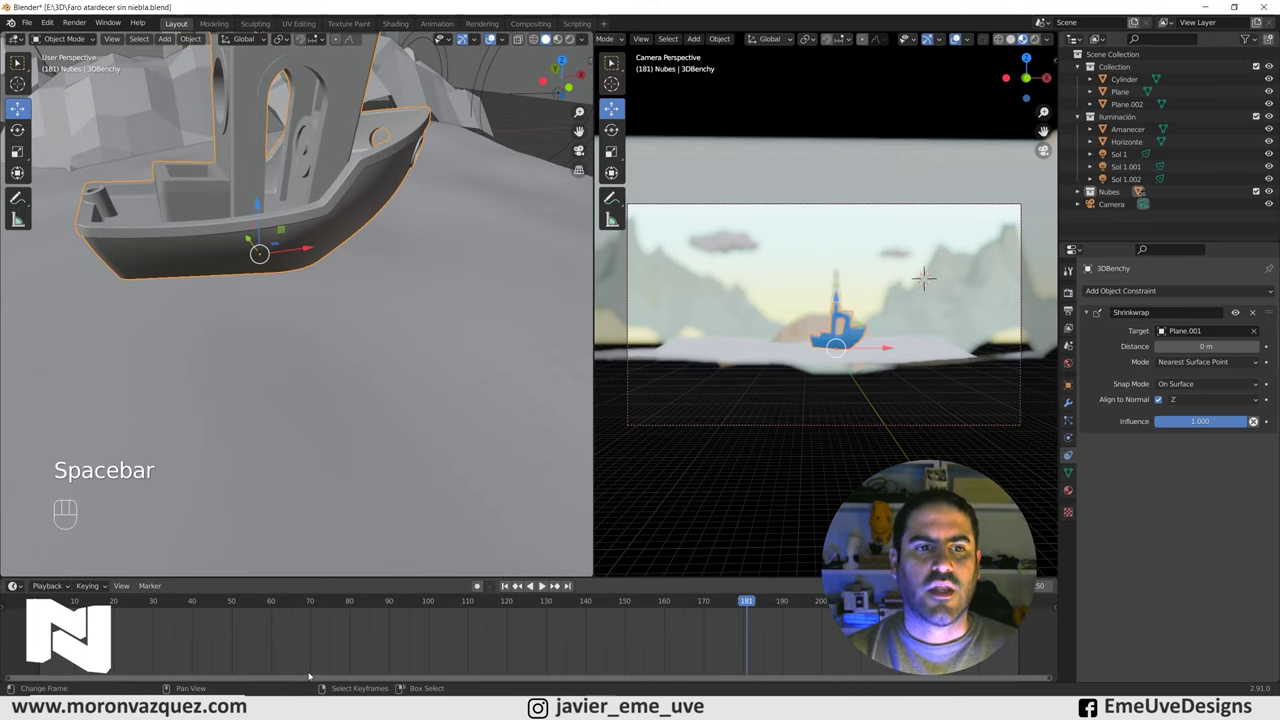
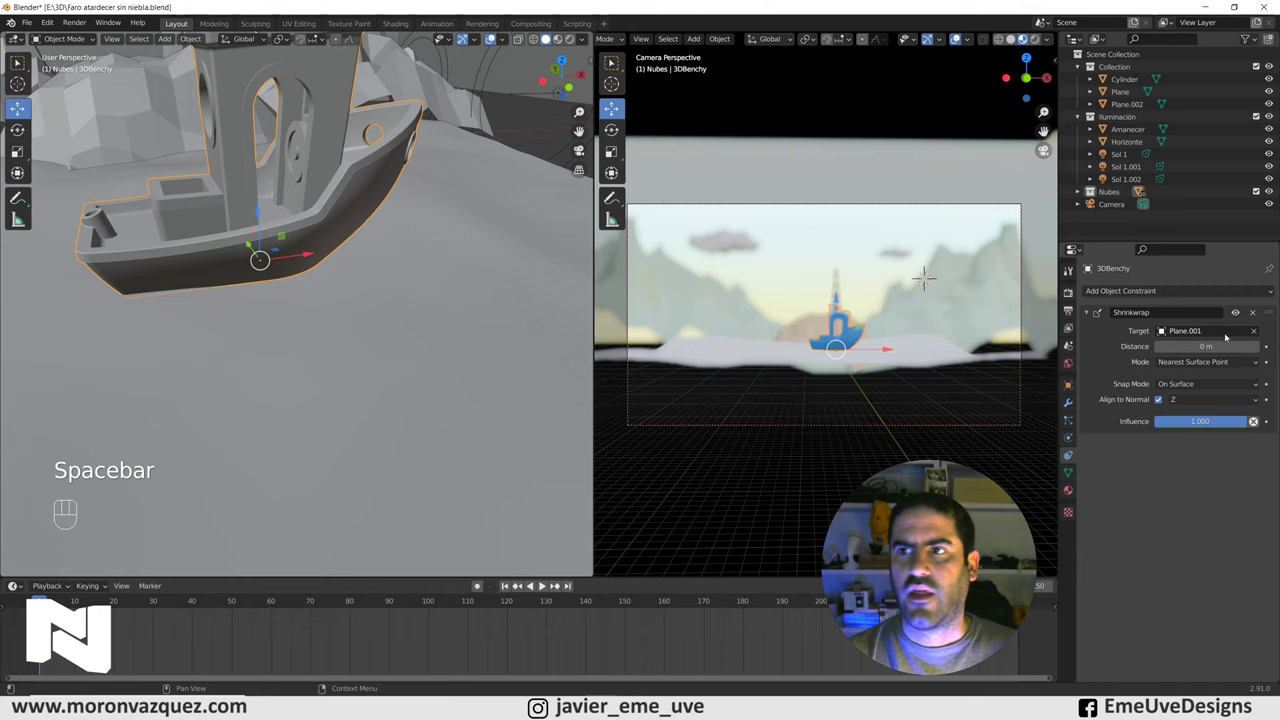
drag(1190, 365, 1137, 369)
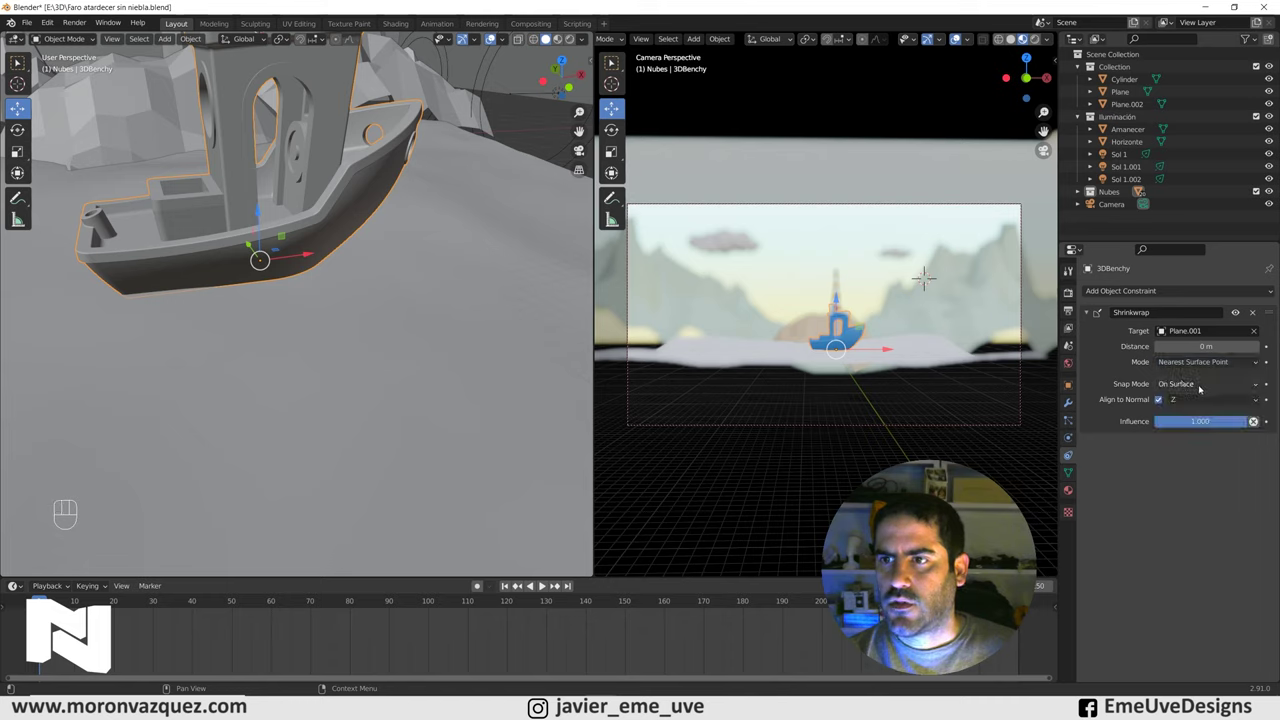
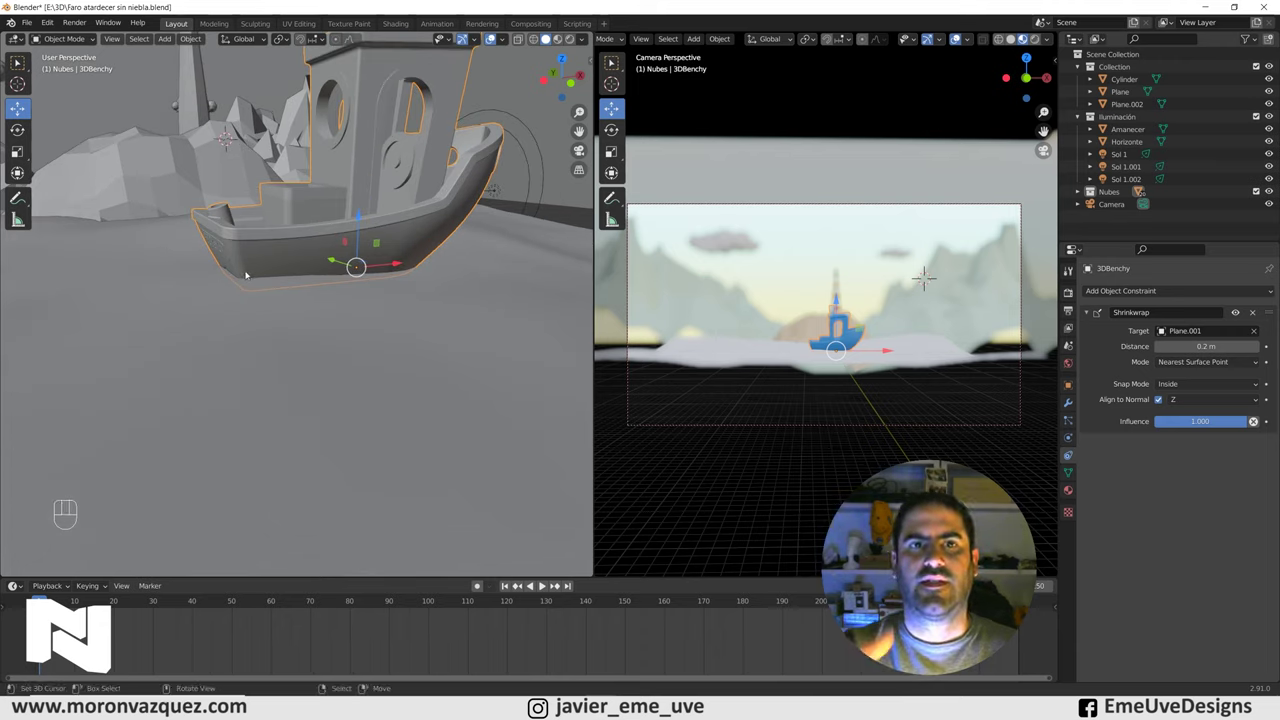
key(space)
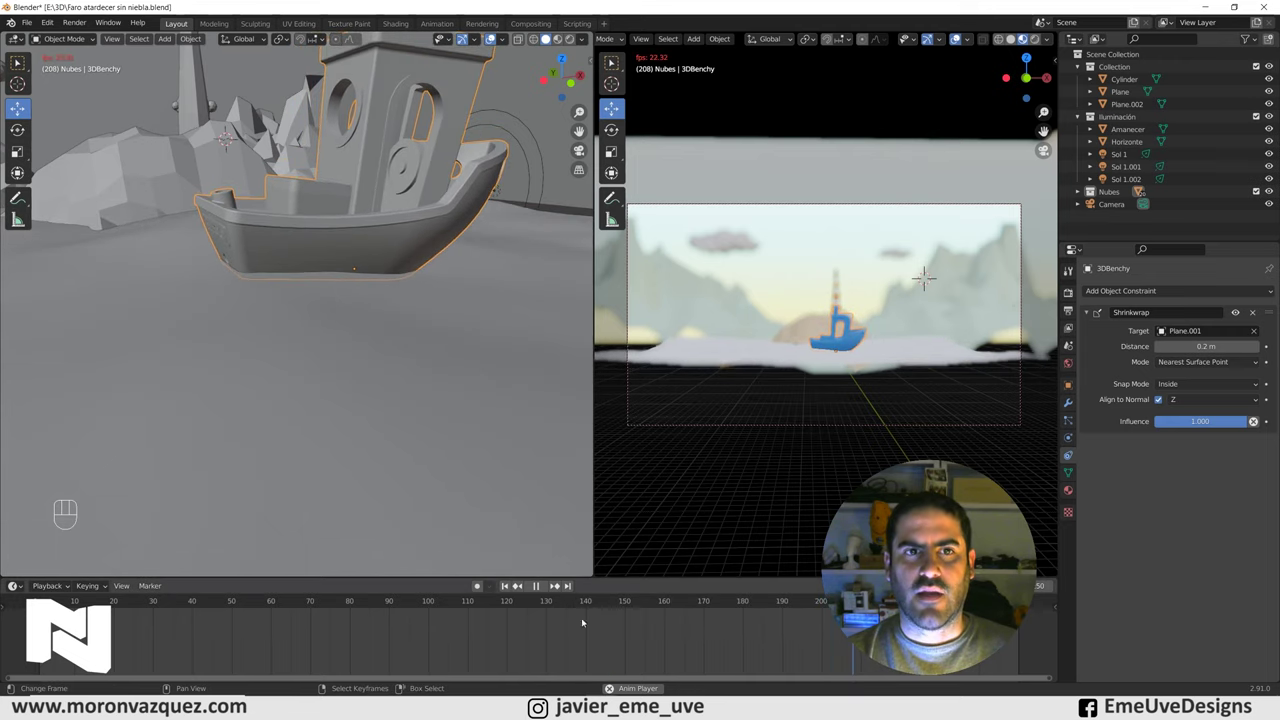
key(space)
drag(601, 648, 679, 643)
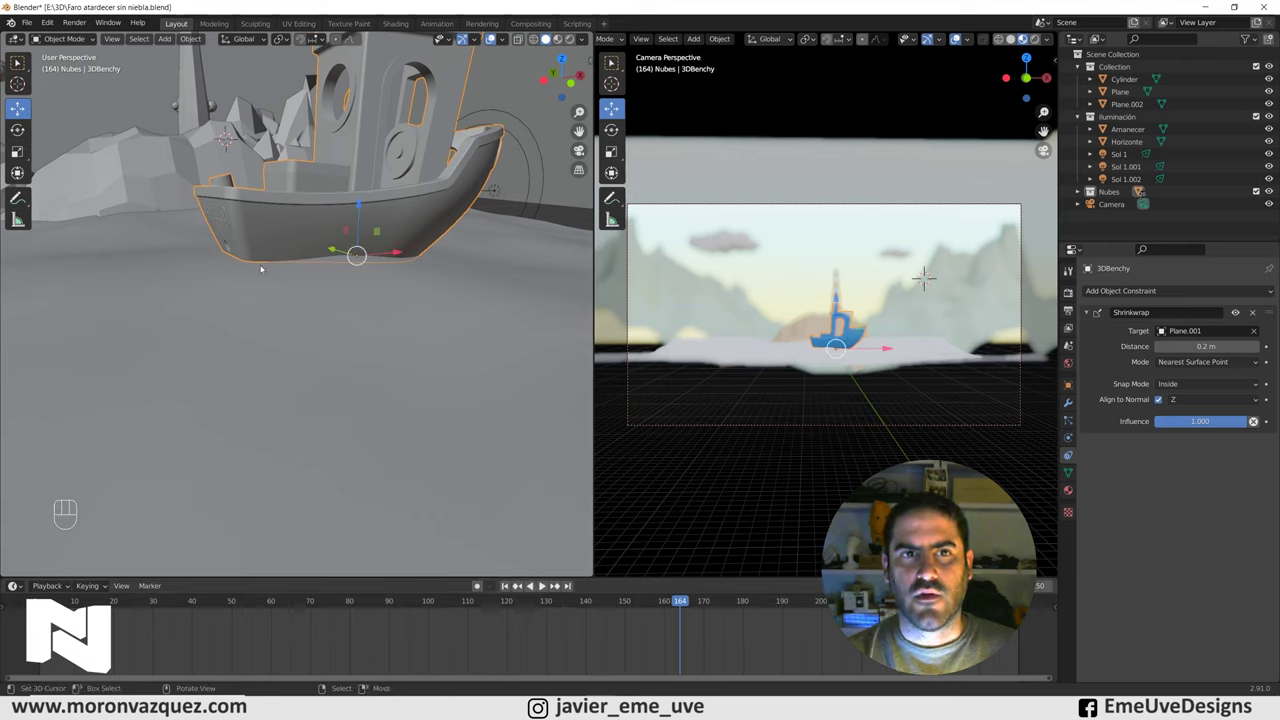
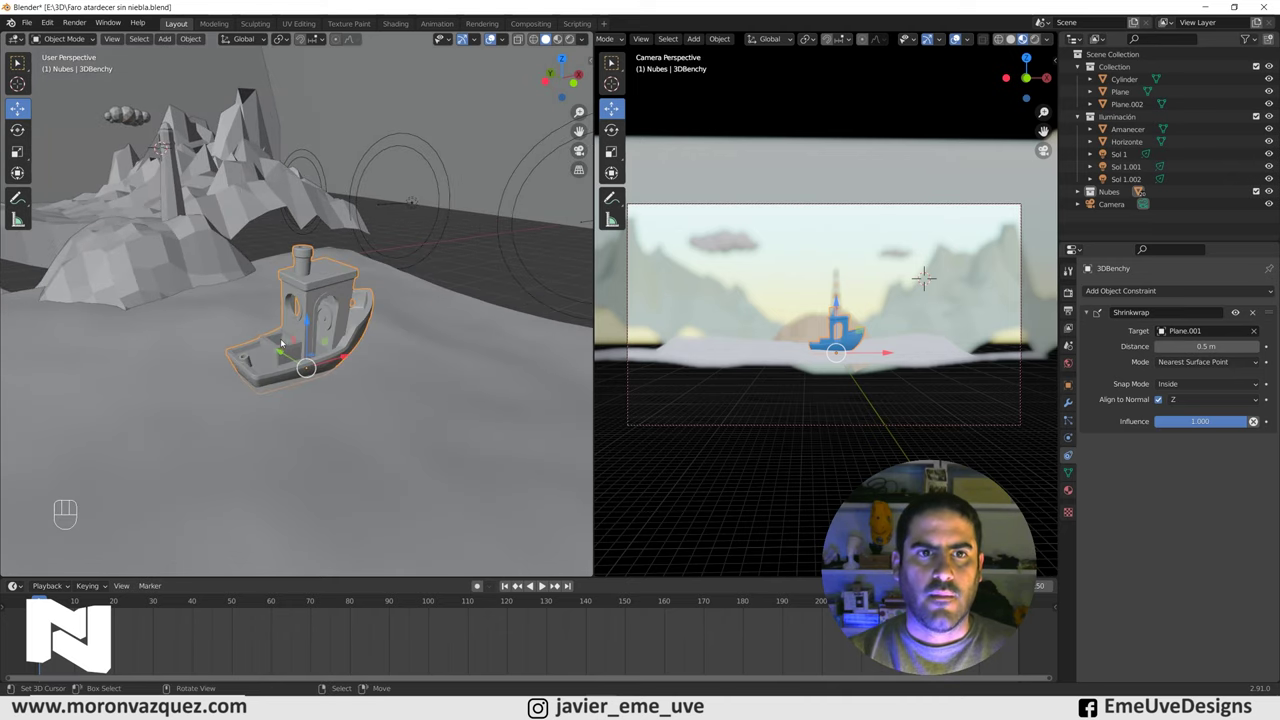
Raise the Shrinkwrap distance to 0.5 m and zoom out to show the island.
click(278, 343)
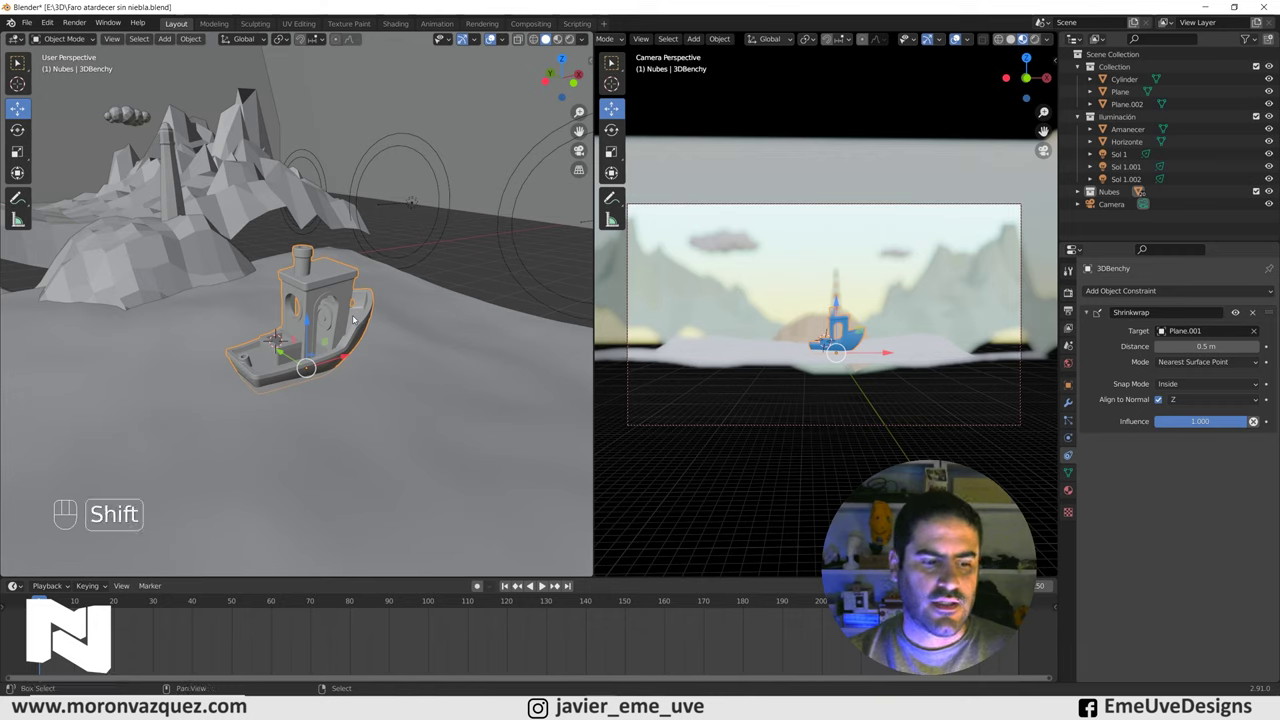
Add a cube, scale it to about 2.9, and isolate it in local view.
key(shift+a)
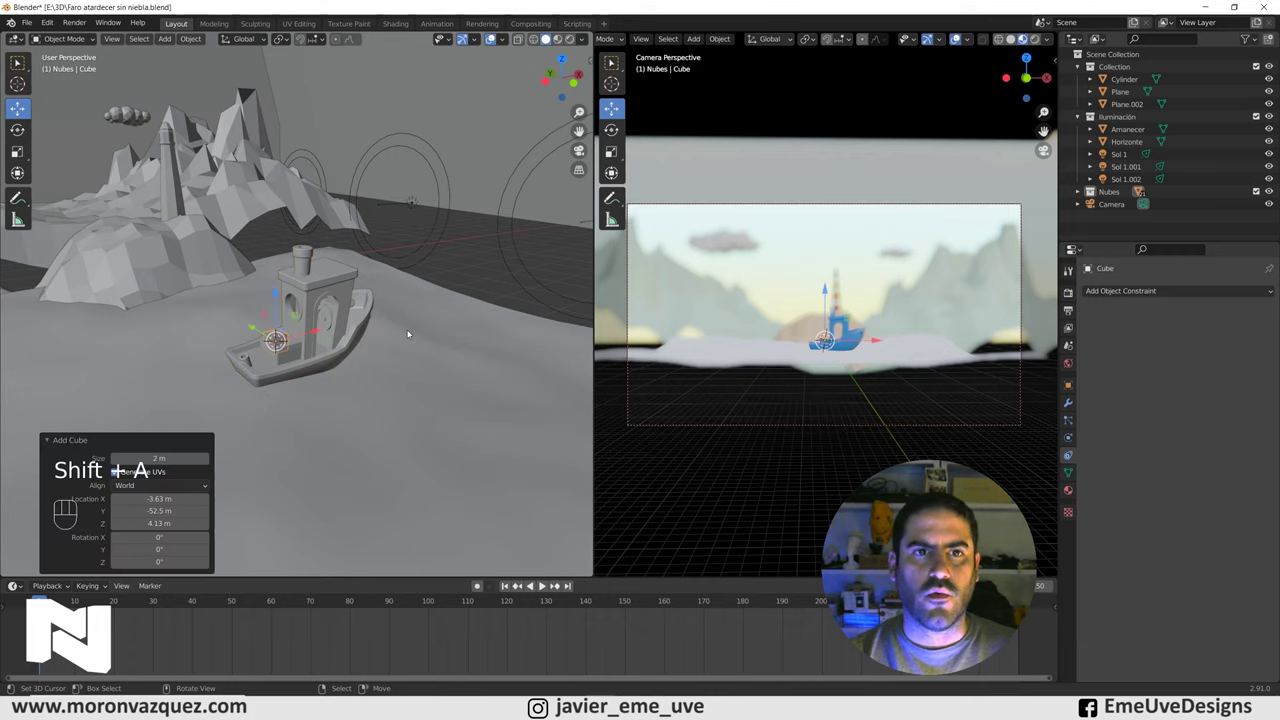
key(s)
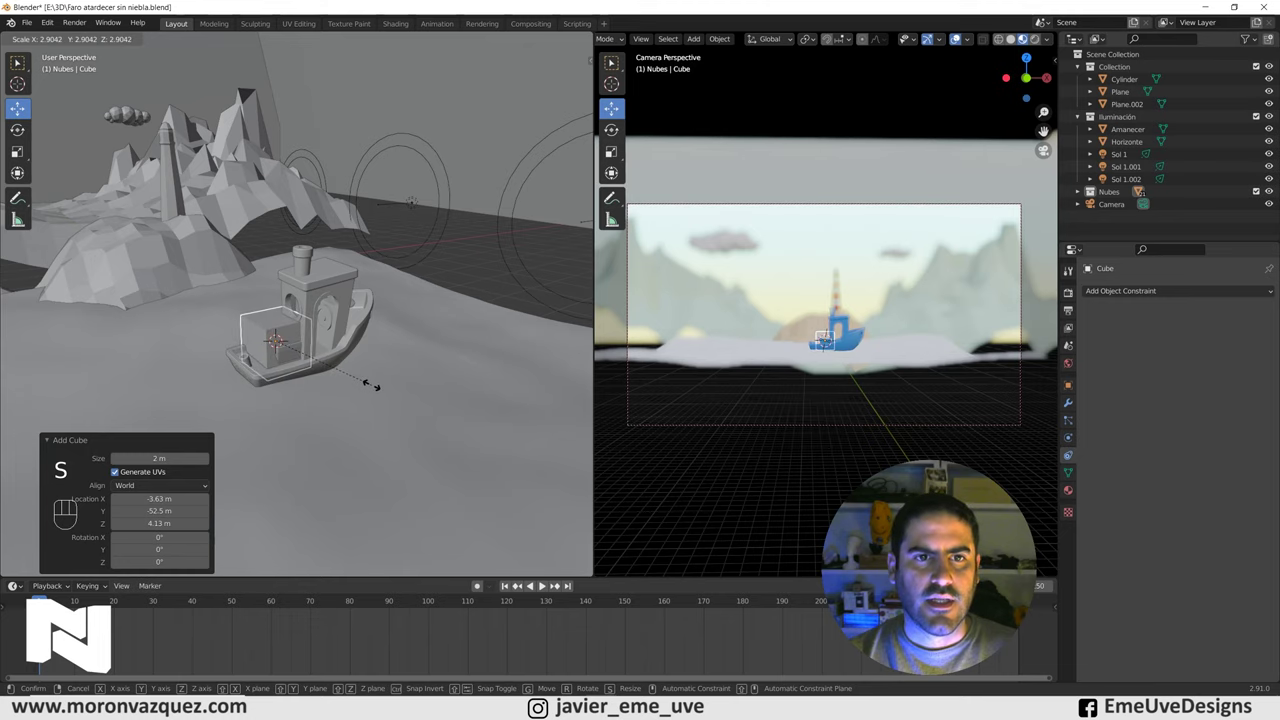
key(KP_Divide)
drag(304, 310, 328, 337)
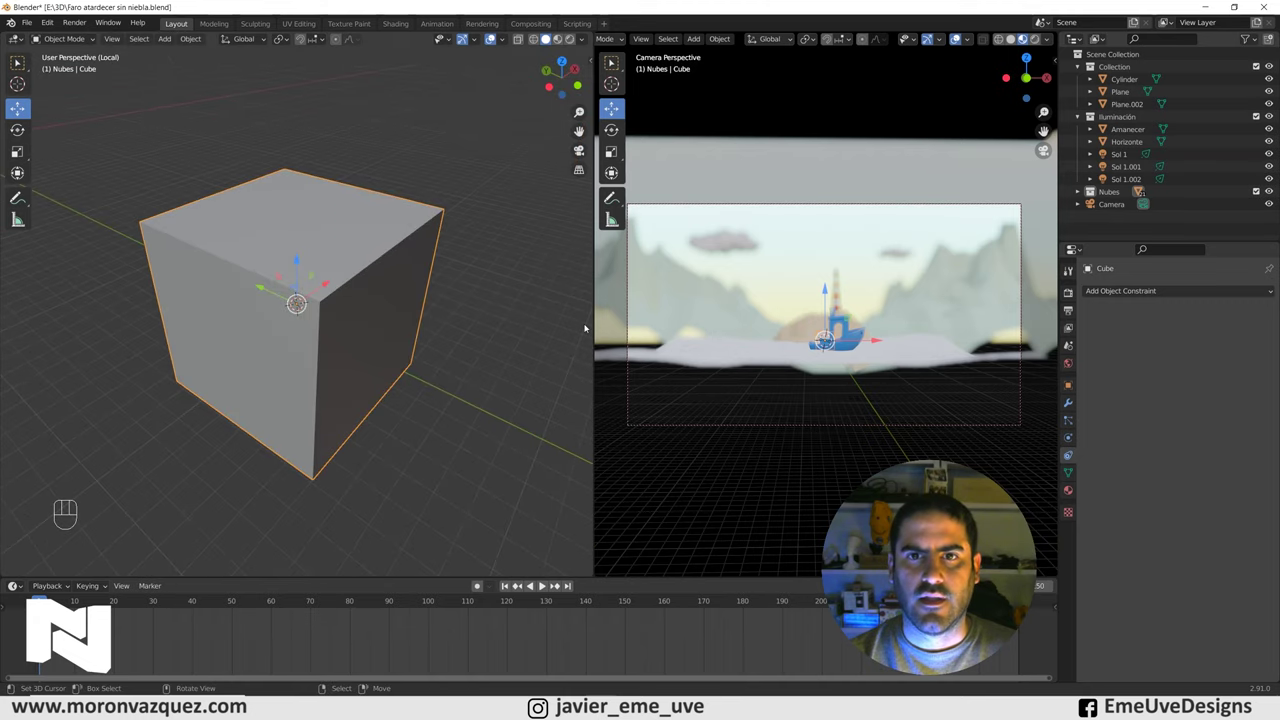
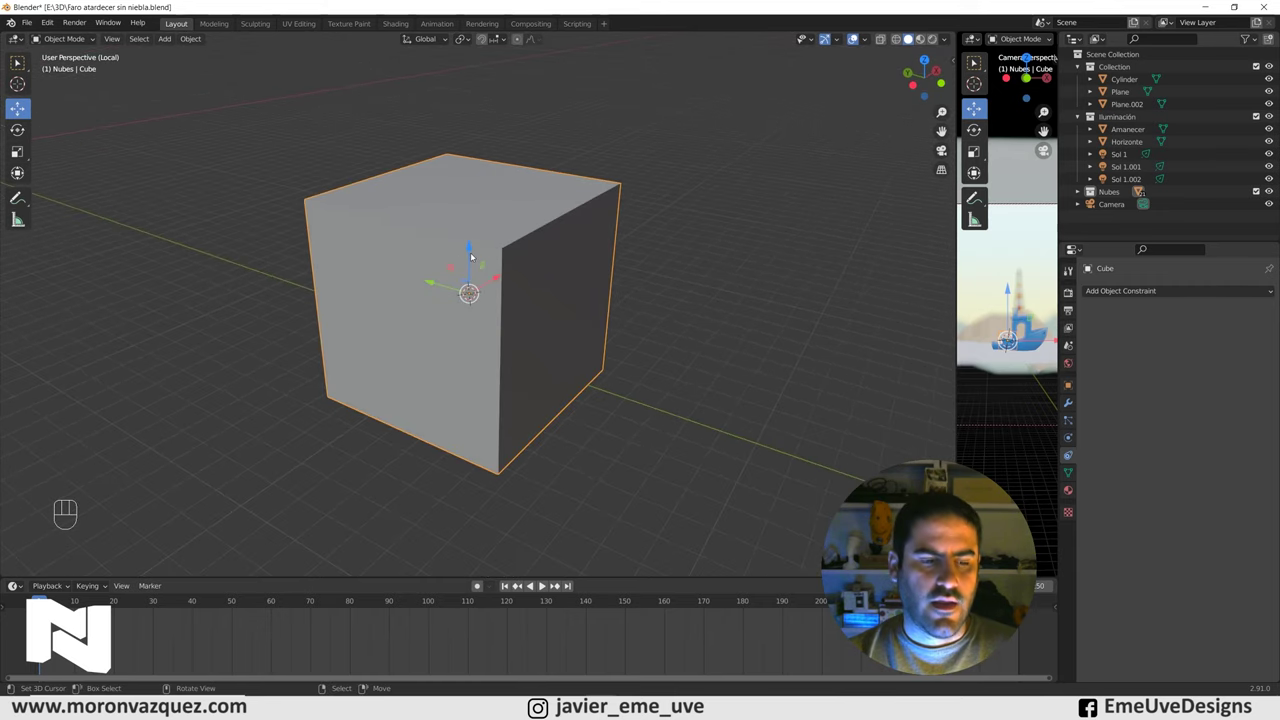
In Edit Mode, subdivide the whole cube twice so each face becomes a grid.
key(Tab)
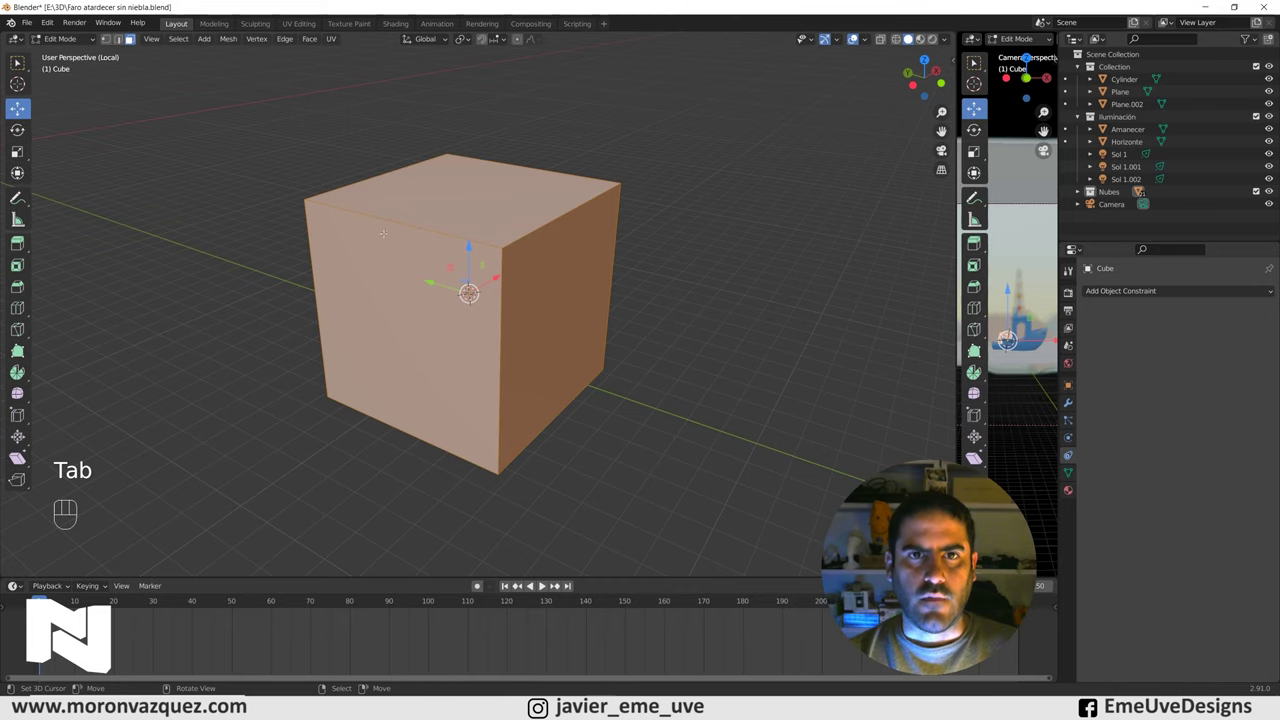
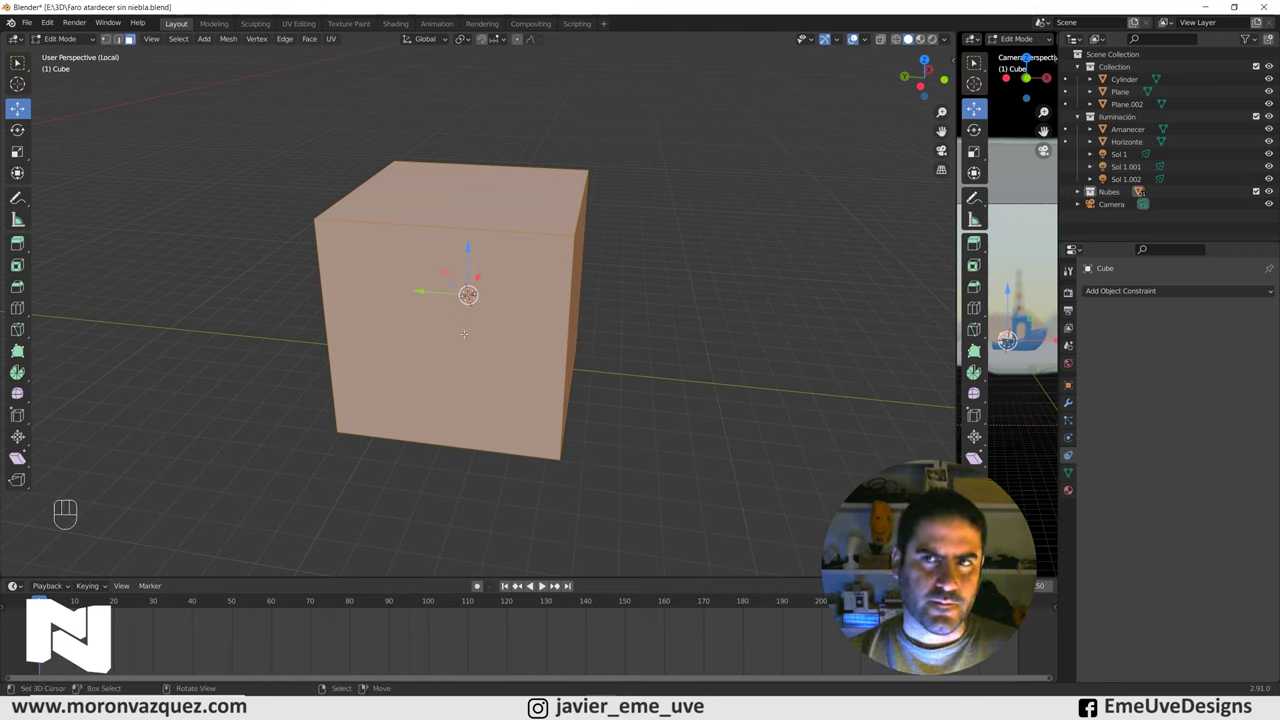
key(ctrl+r)
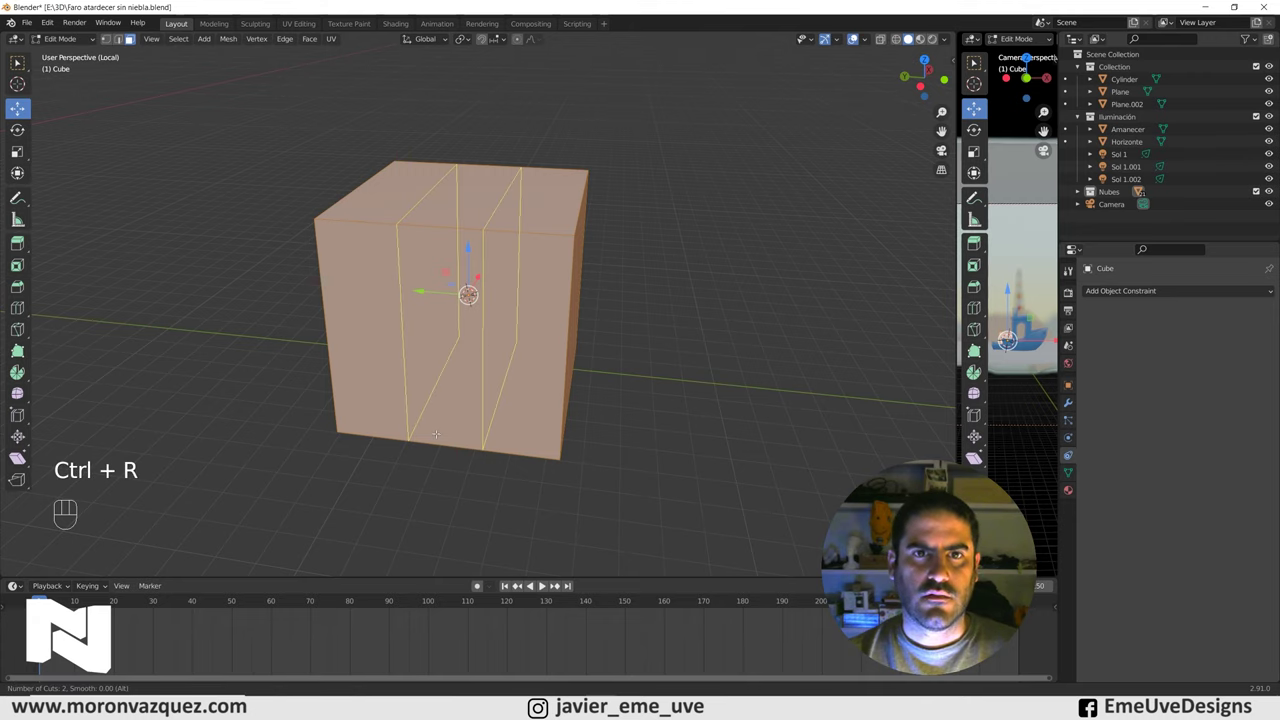
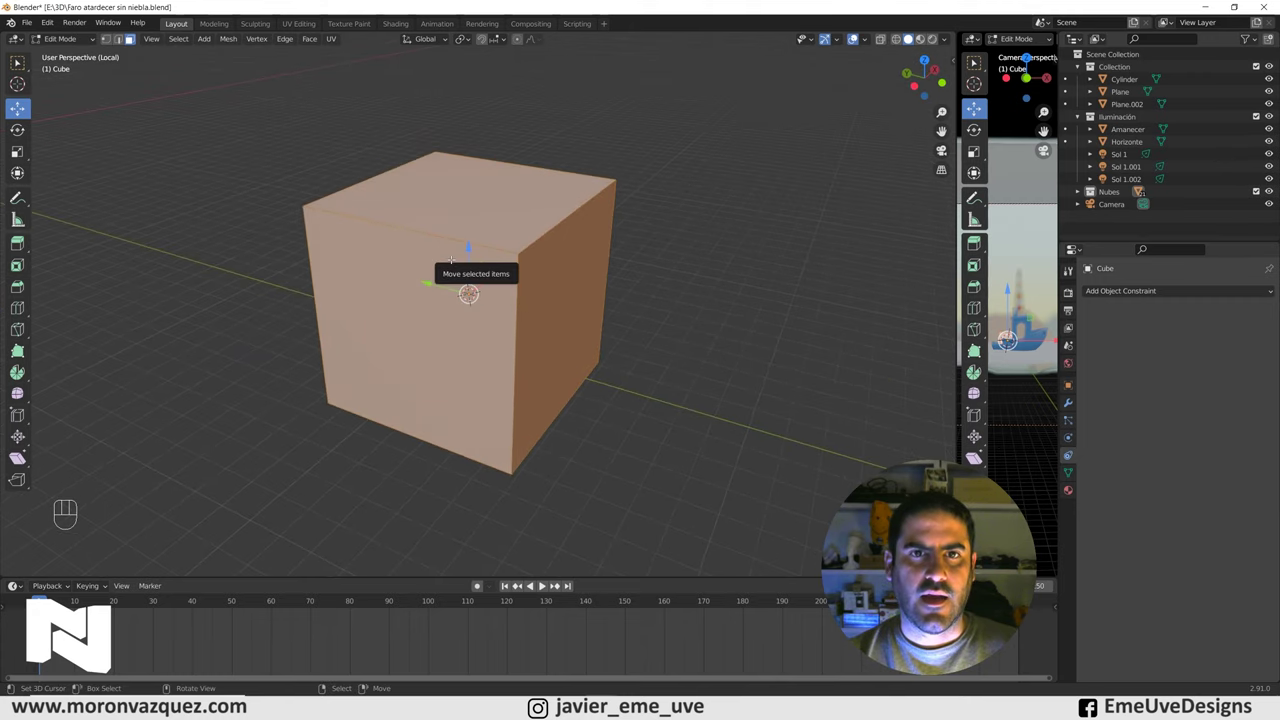
key(w)
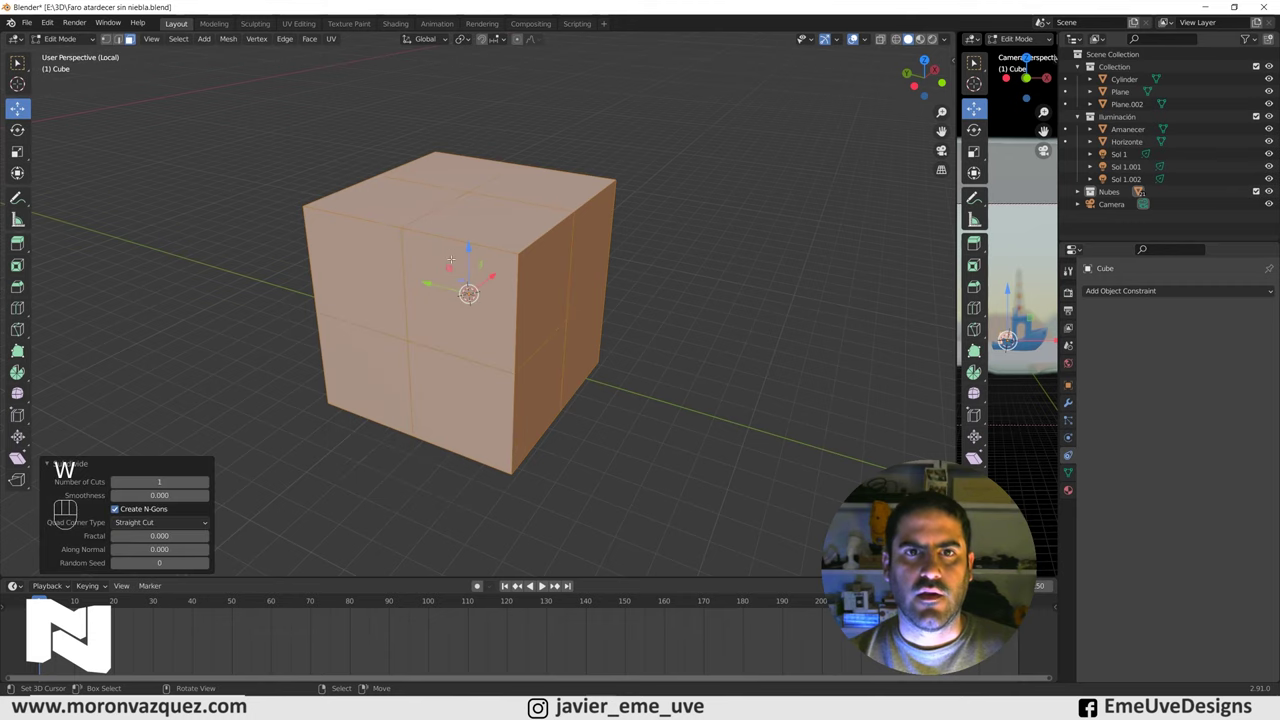
key(w)
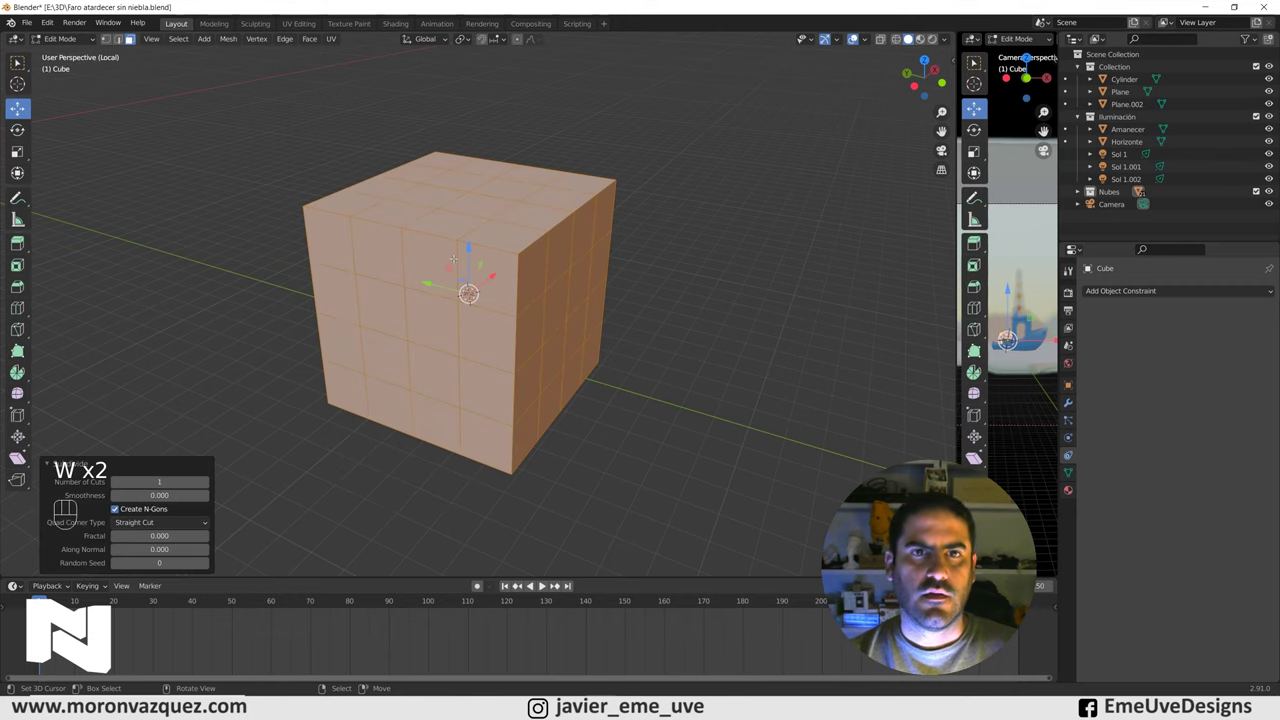
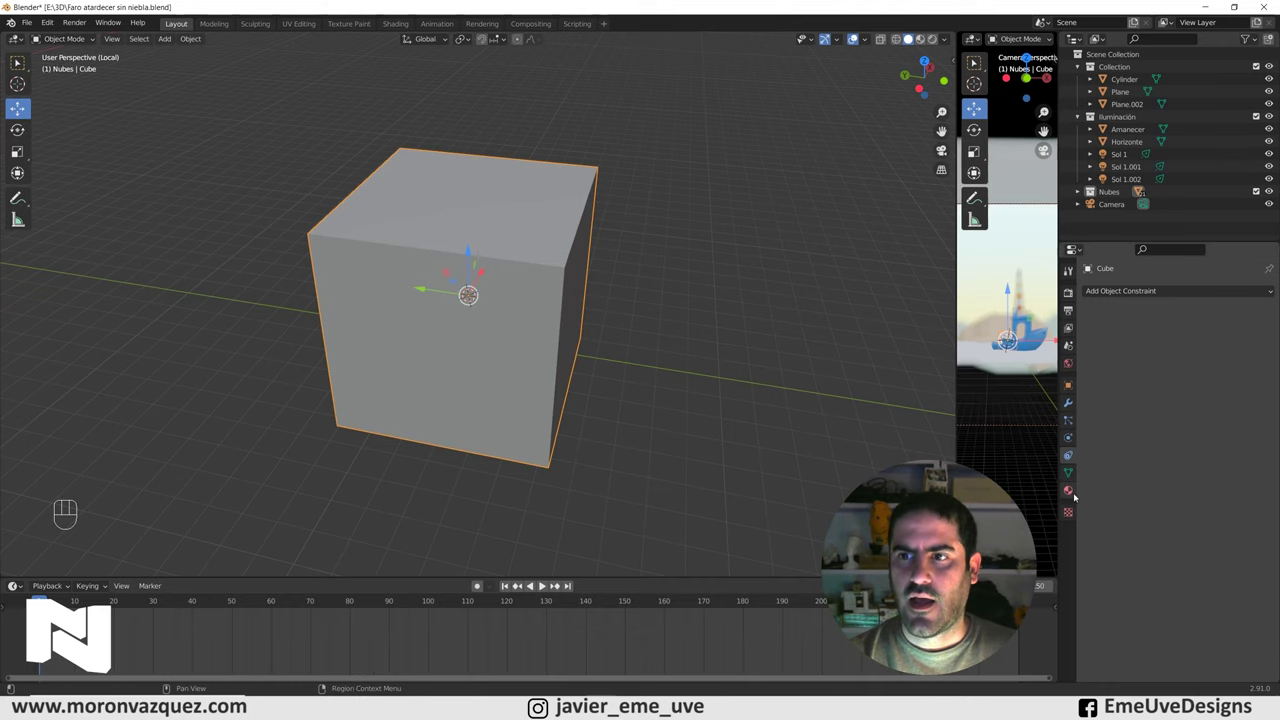
Create a new Principled BSDF material for the cube in Material Properties.
click(1076, 495)
click(1169, 337)
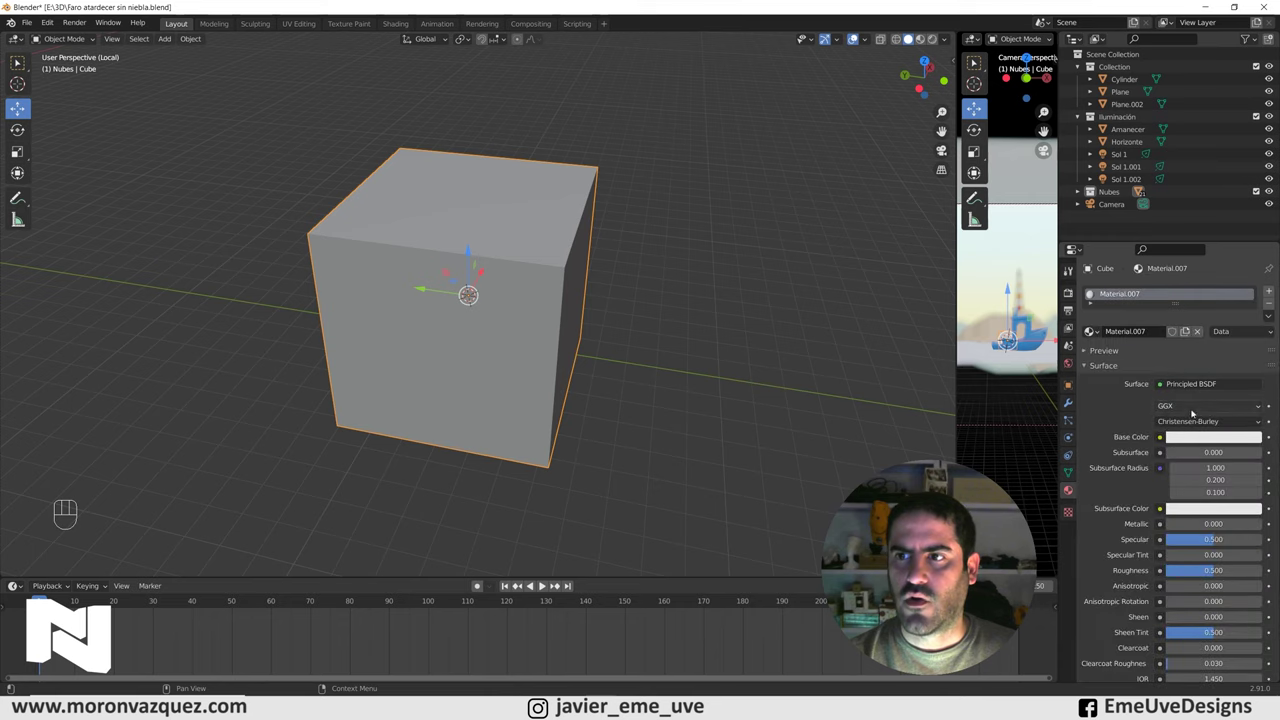
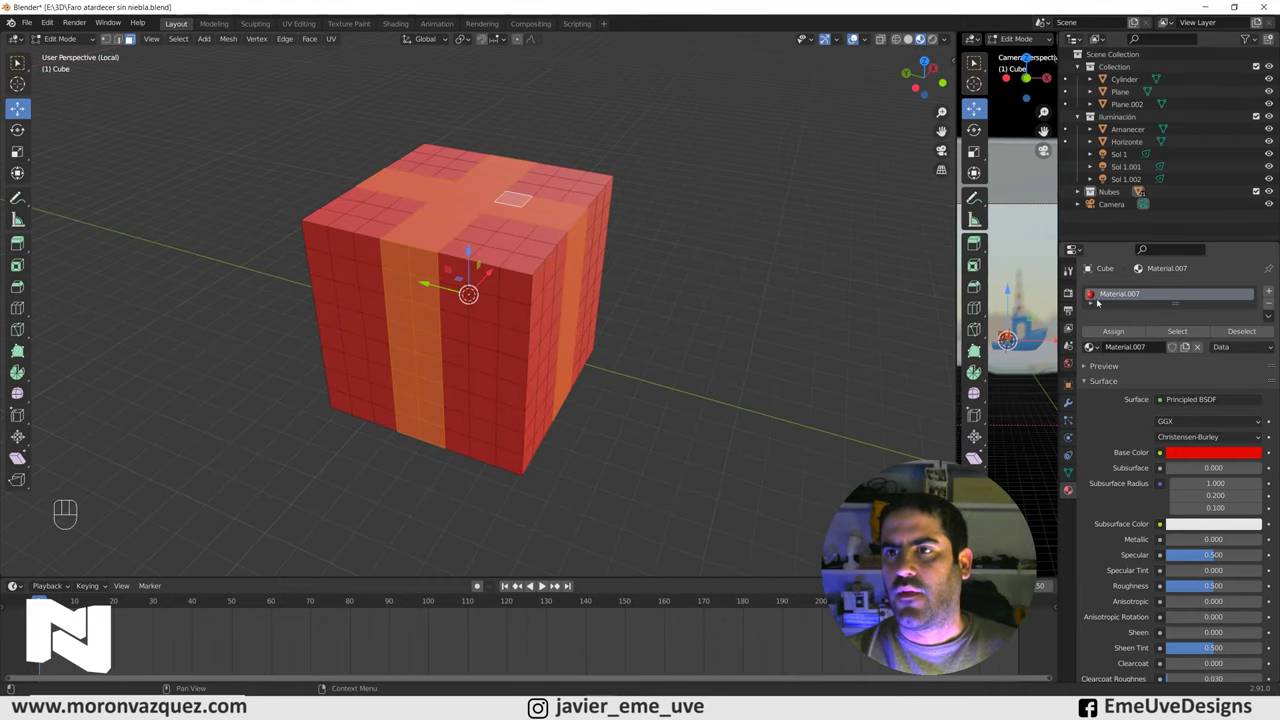
Add a second slot holding new white Material.010 beside red Material.007.
click(1271, 293)
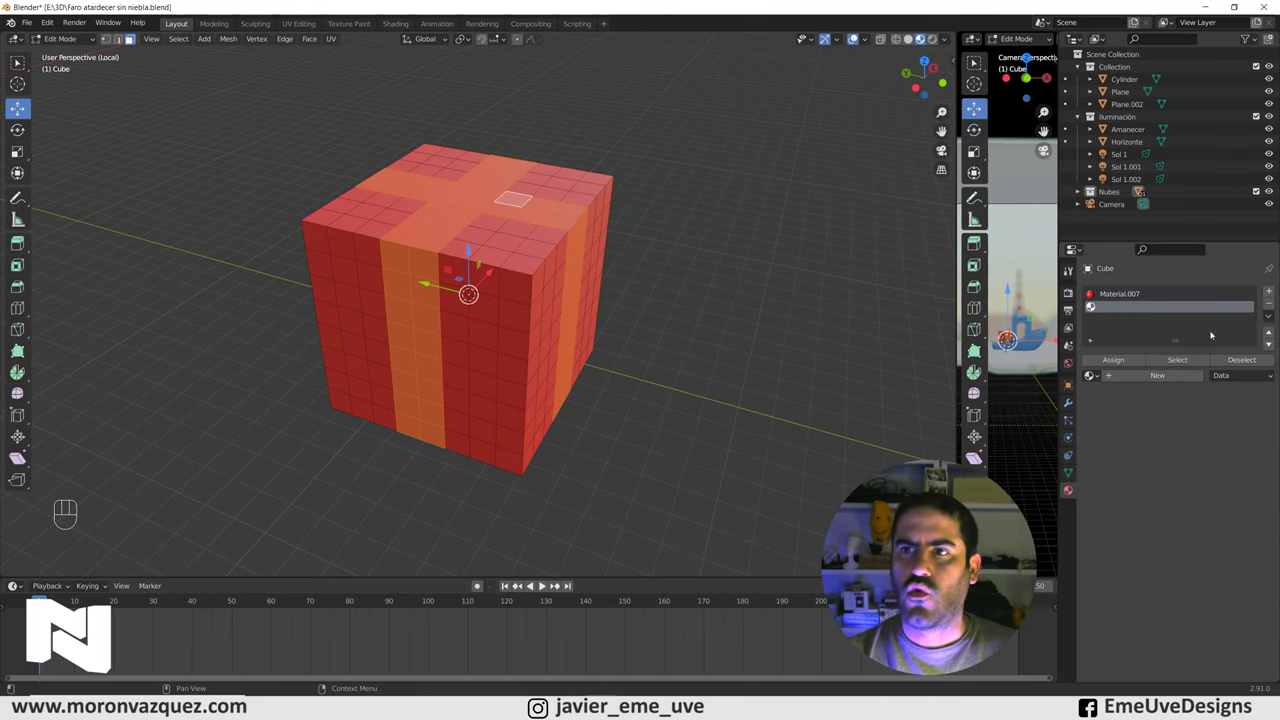
click(1170, 374)
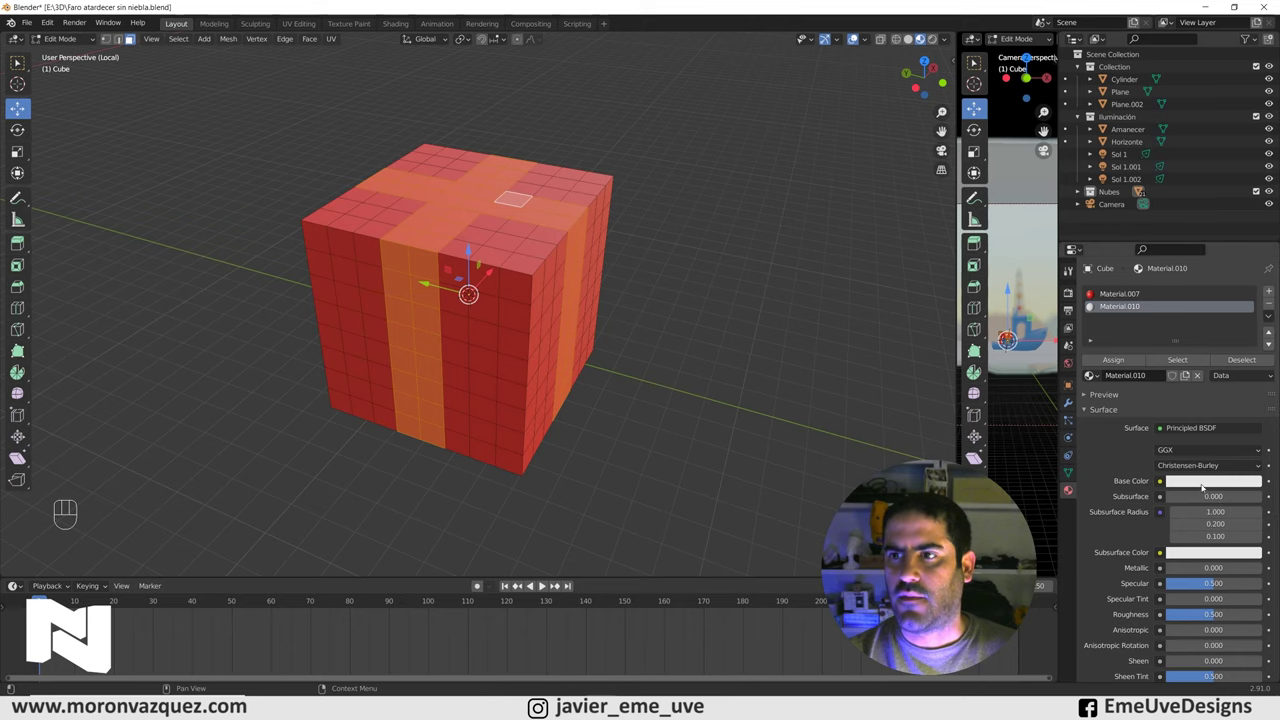
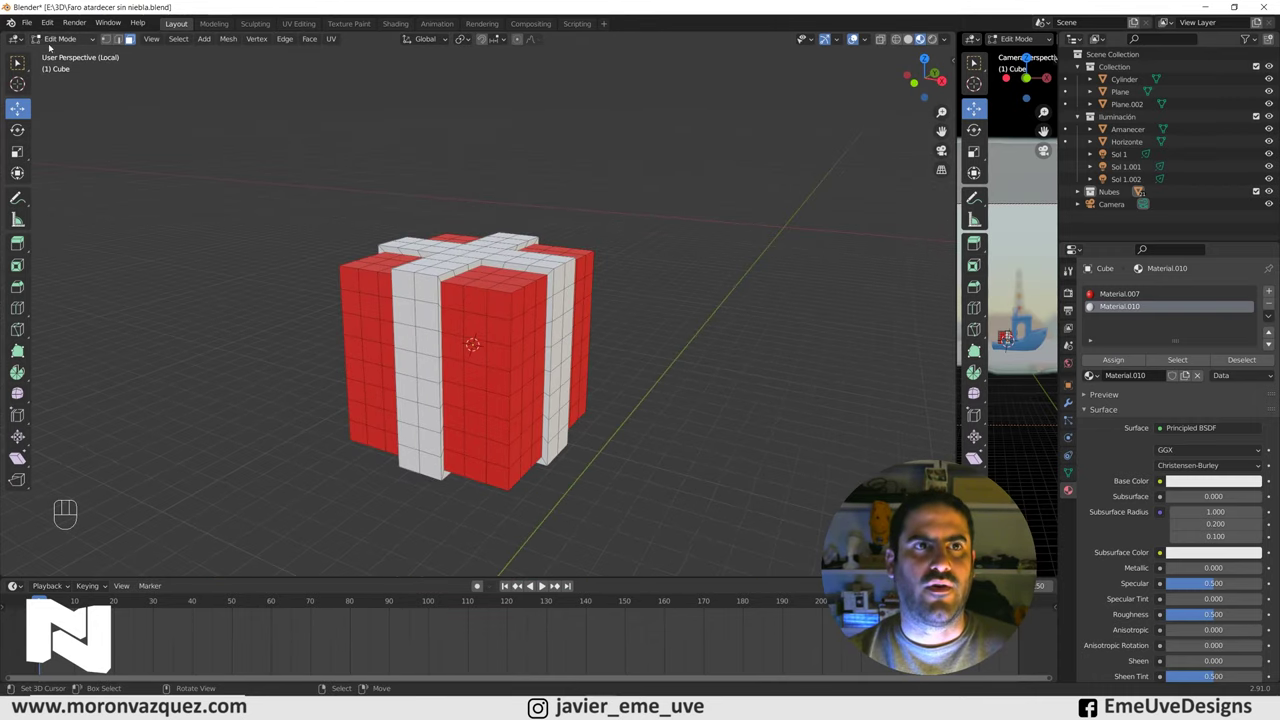
Exit local view and orbit around the boat with the gift box on its deck.
key(KP_Divide)
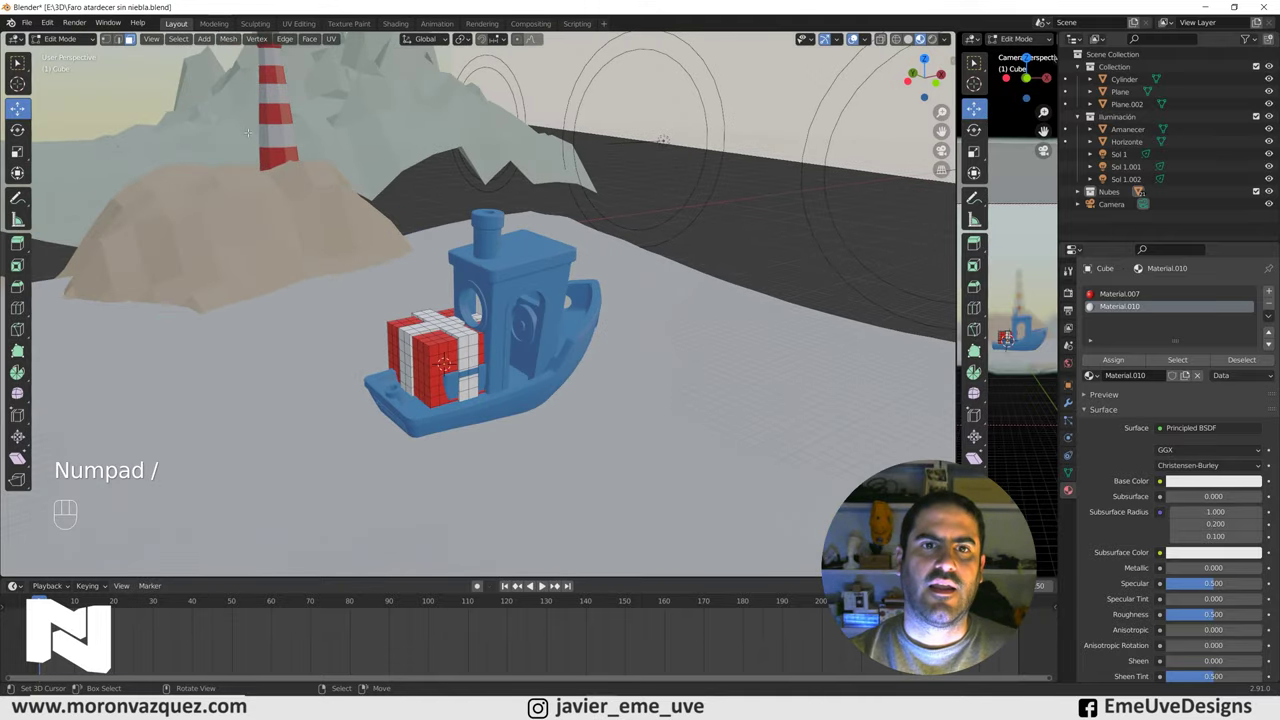
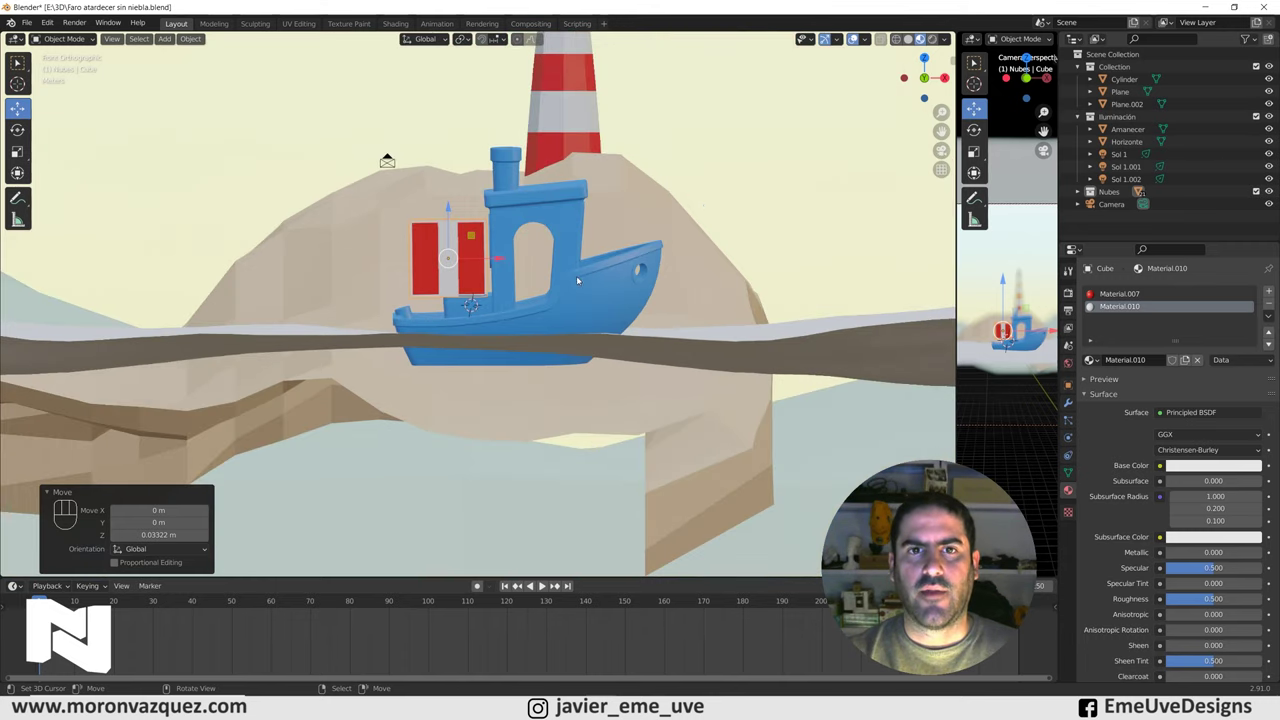
drag(614, 294, 635, 309)
middle_click(548, 283)
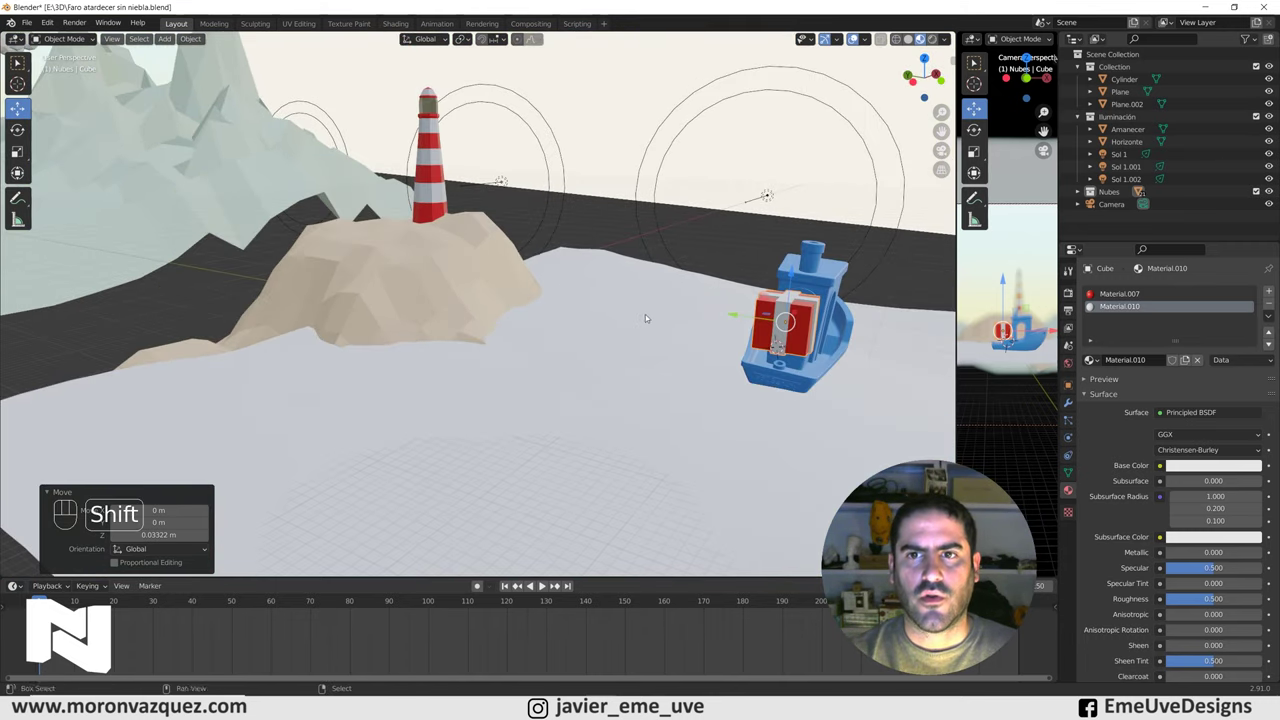
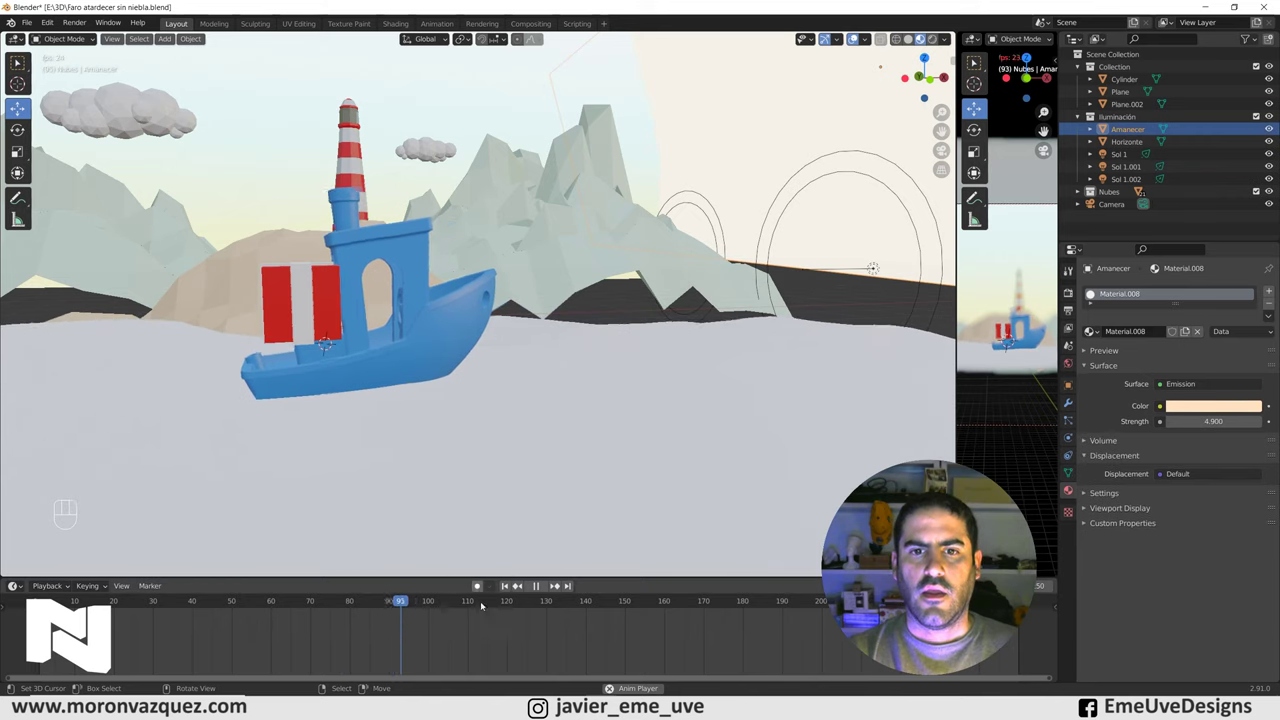
Stop playback and select the gift box together with the boat as active object.
click(540, 587)
click(510, 588)
drag(377, 393, 406, 409)
right_click(511, 321)
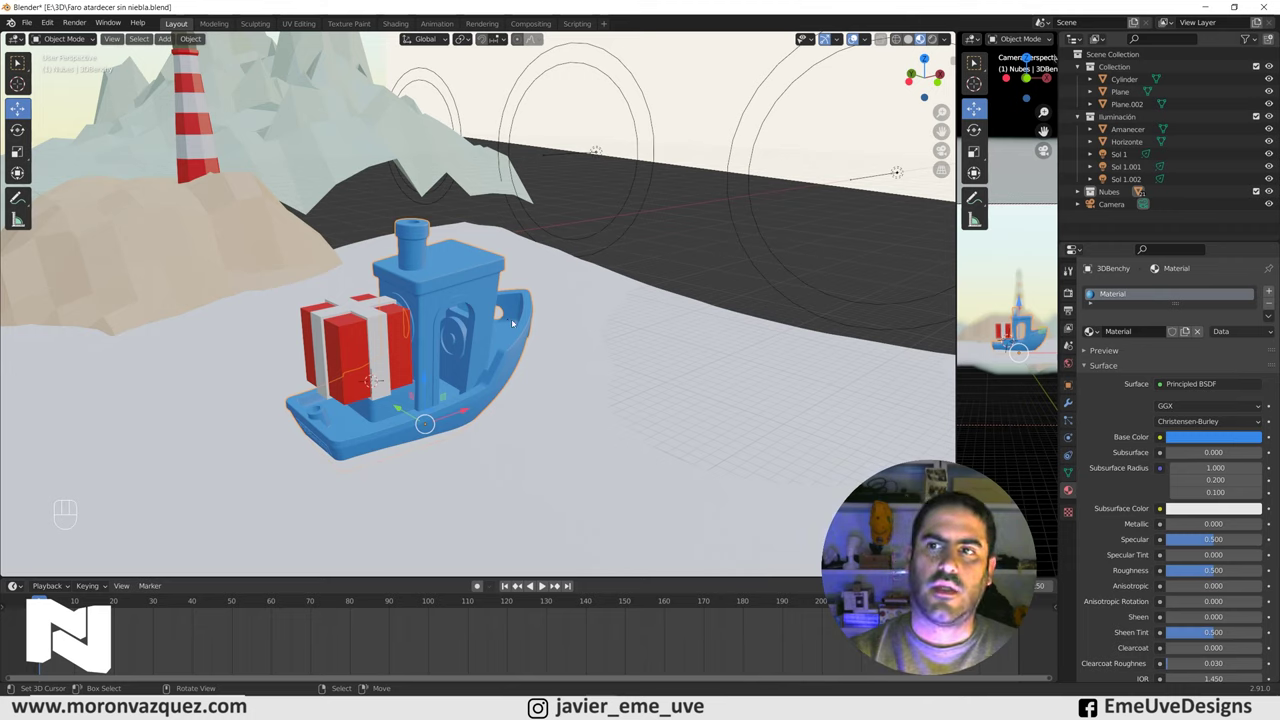
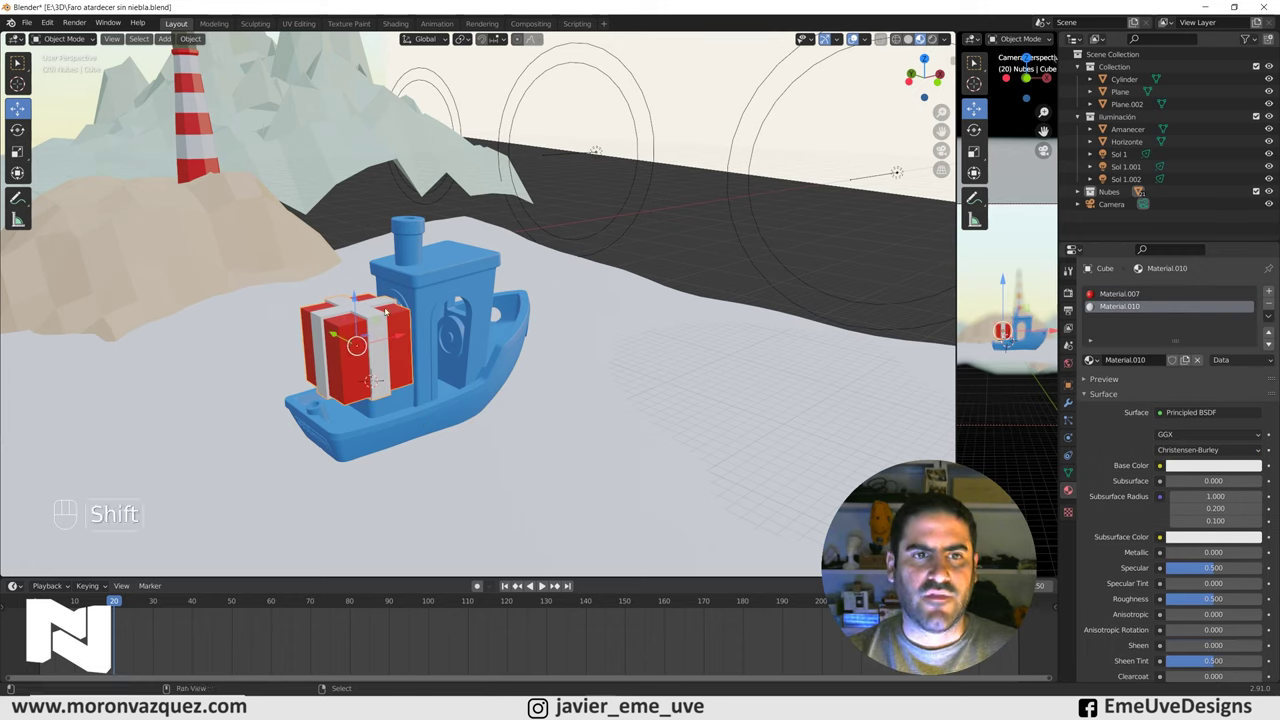
Parent the gift box to the boat via Ctrl+P, choosing Object.
click(433, 285)
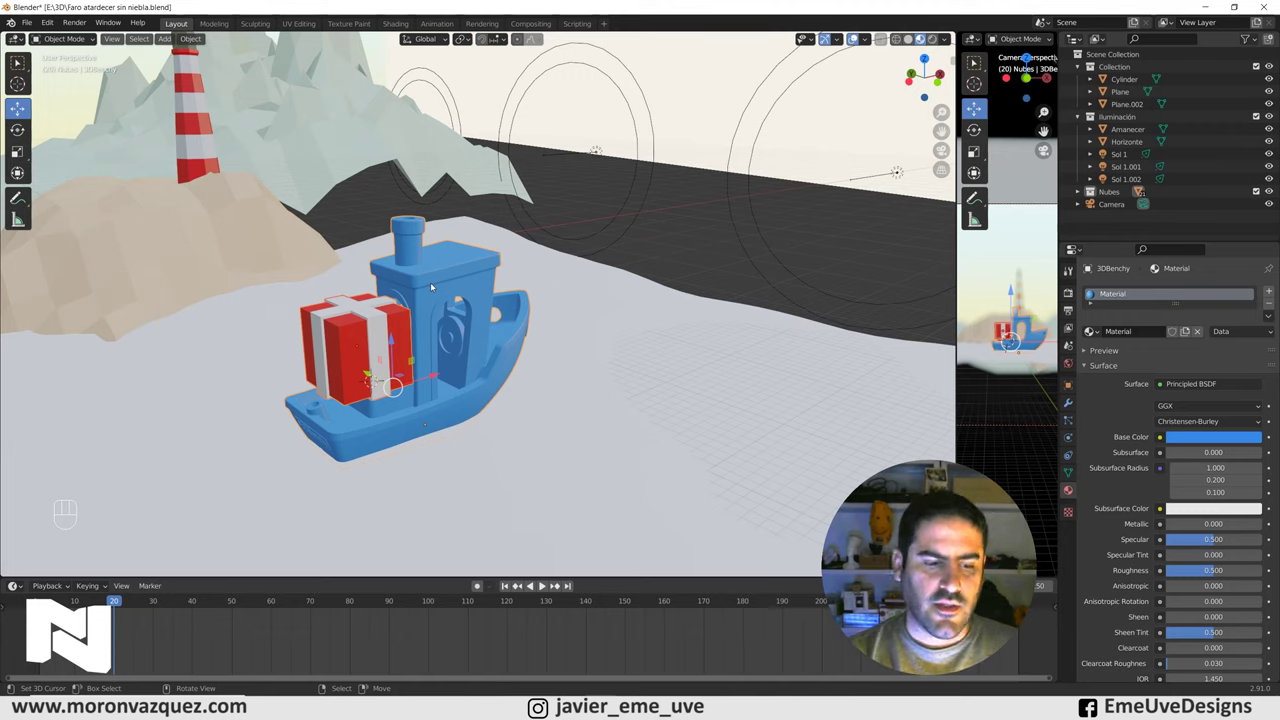
key(ctrl+p)
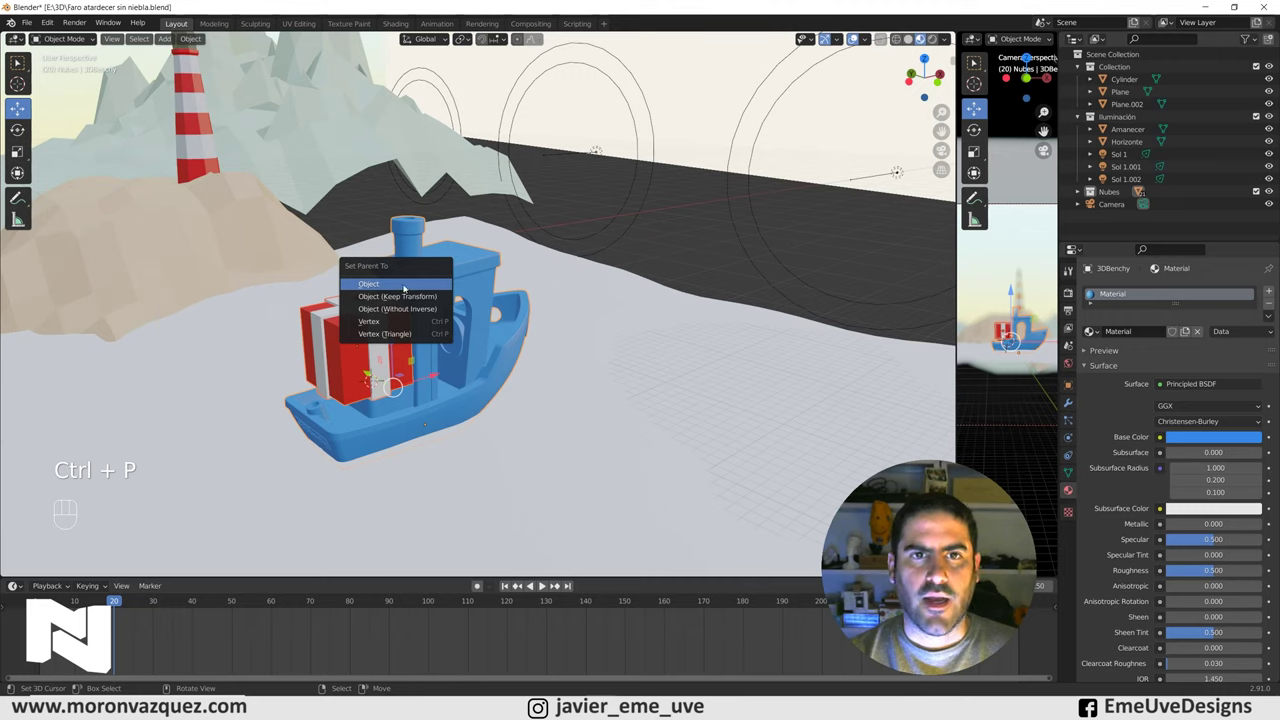
drag(406, 286, 401, 300)
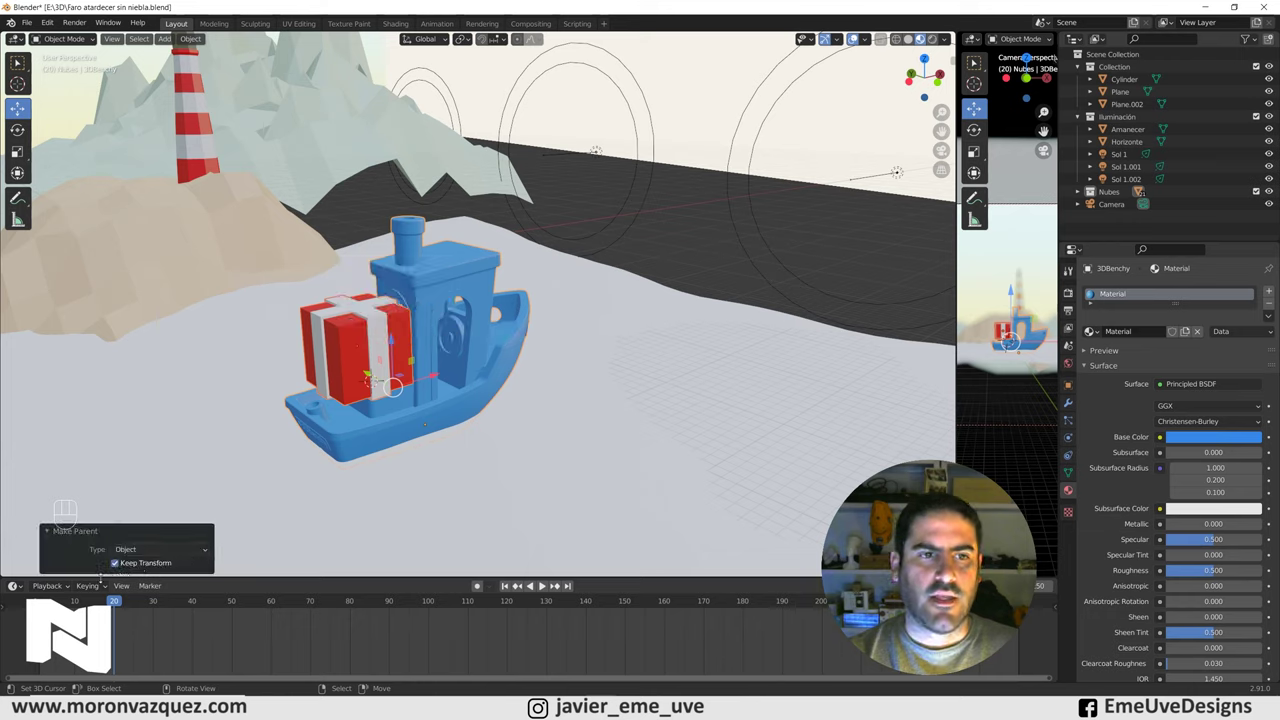
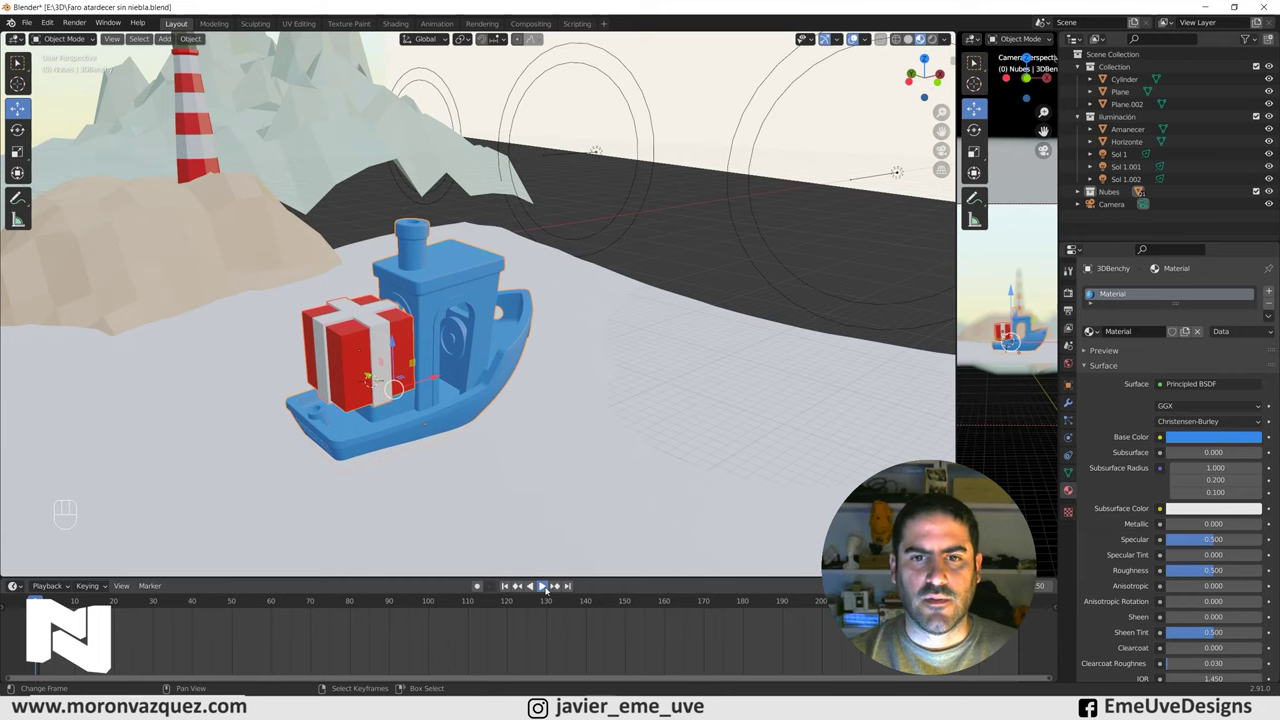
Play the animation to confirm the box follows the boat, then rewind to frame 1.
drag(607, 452, 578, 437)
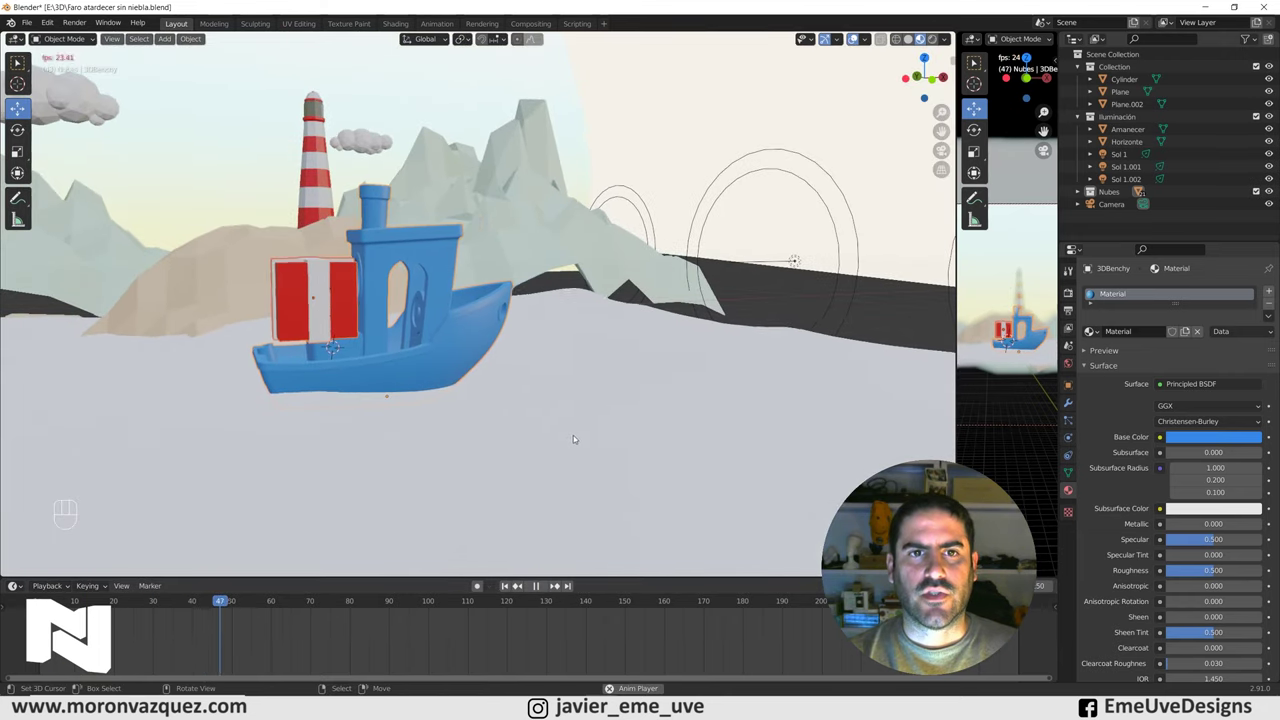
middle_click(580, 401)
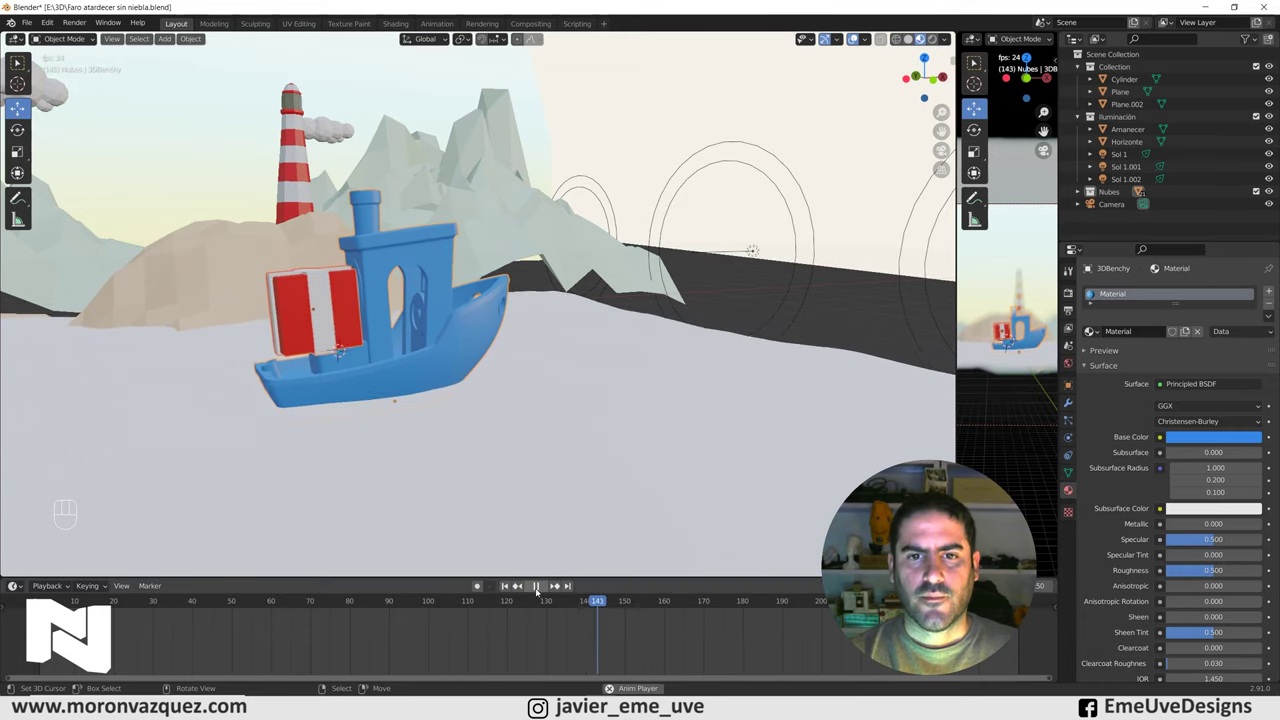
click(538, 591)
click(508, 587)
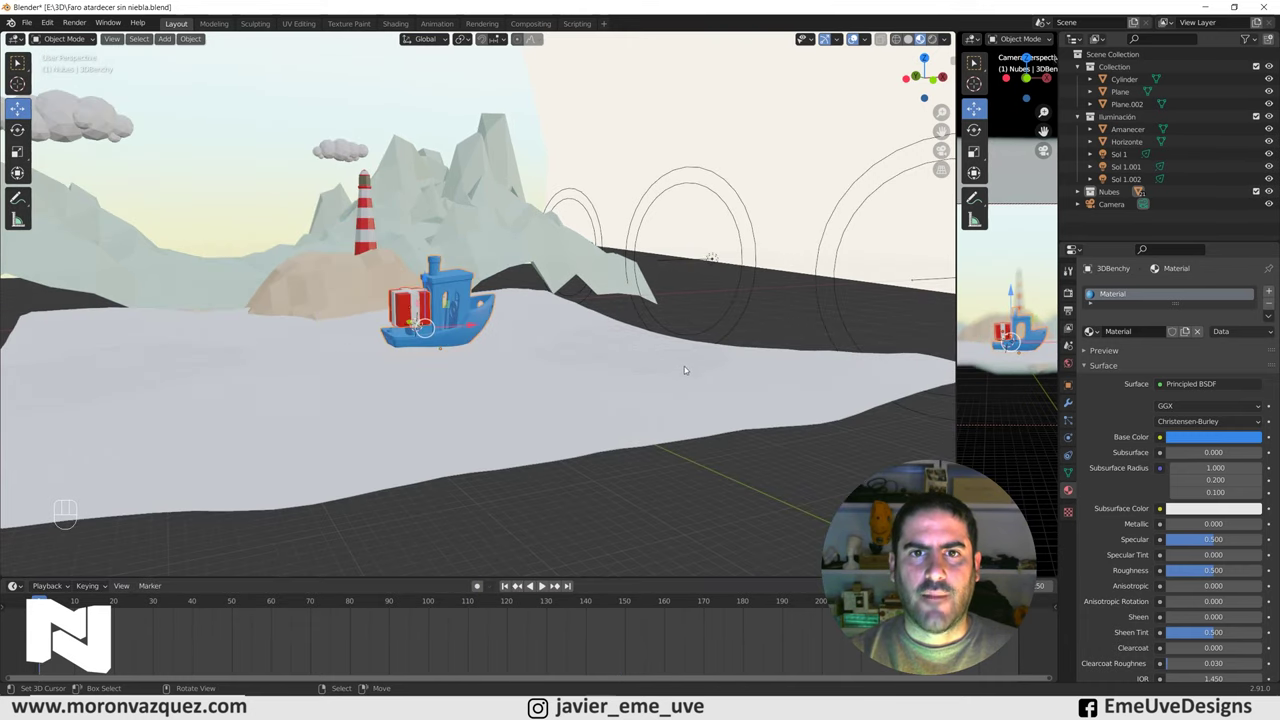
Pull back to overview the whole ocean and select the ocean plane.
drag(617, 357, 600, 390)
drag(604, 389, 631, 373)
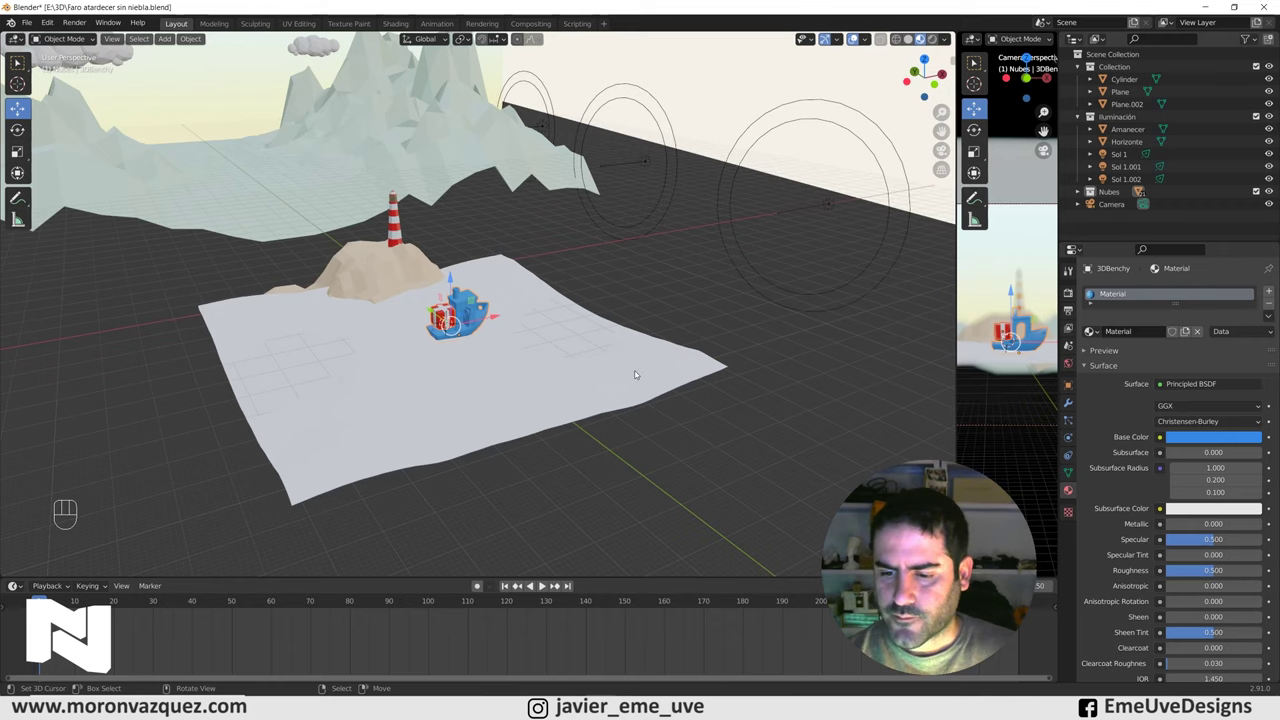
middle_click(494, 318)
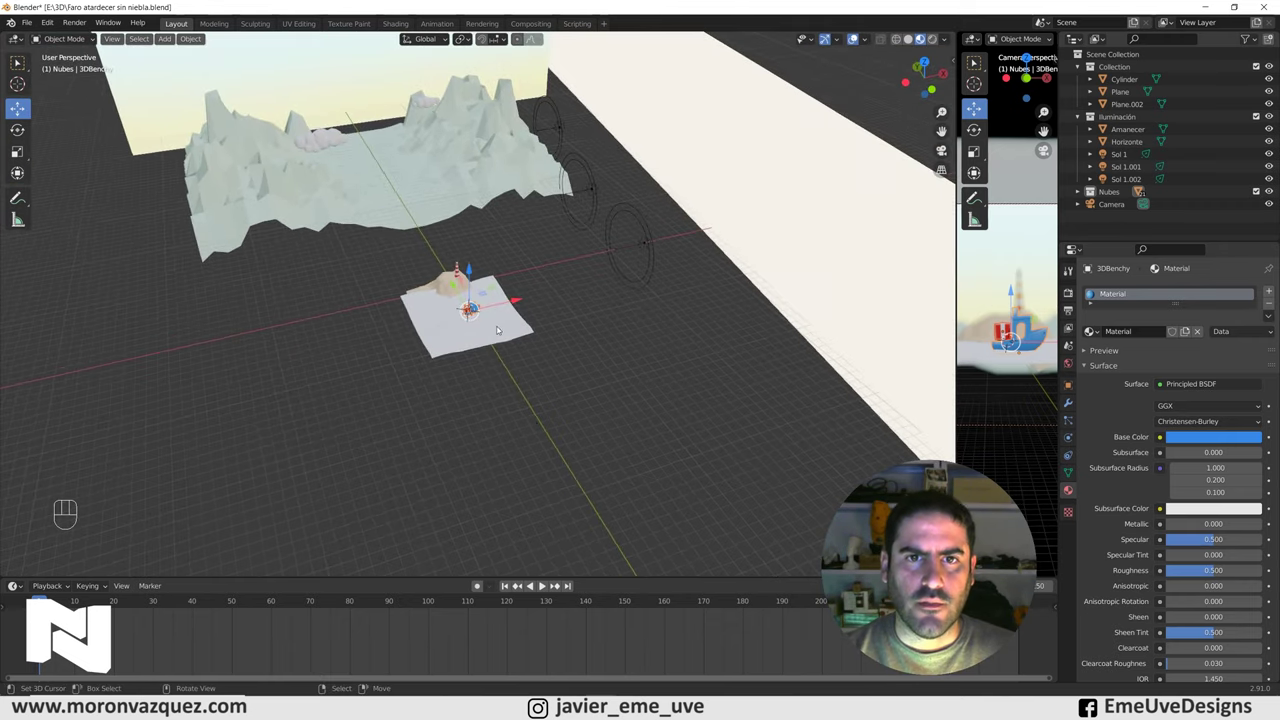
right_click(502, 328)
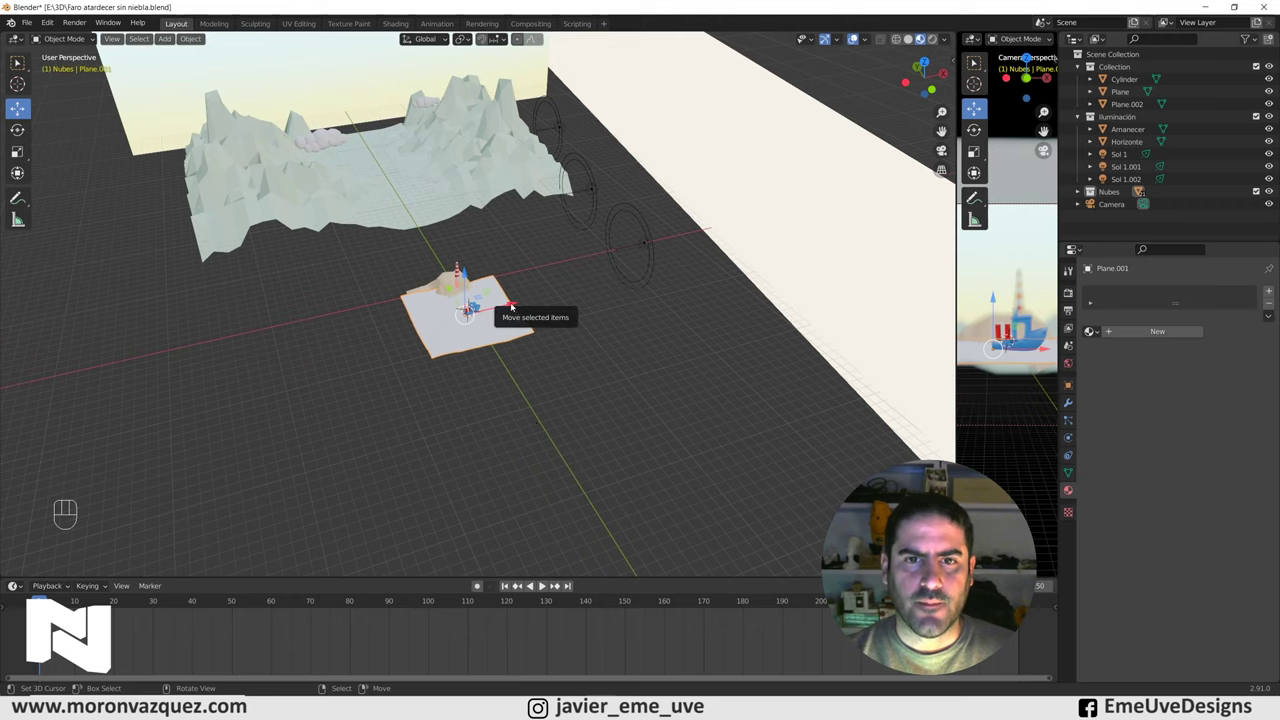
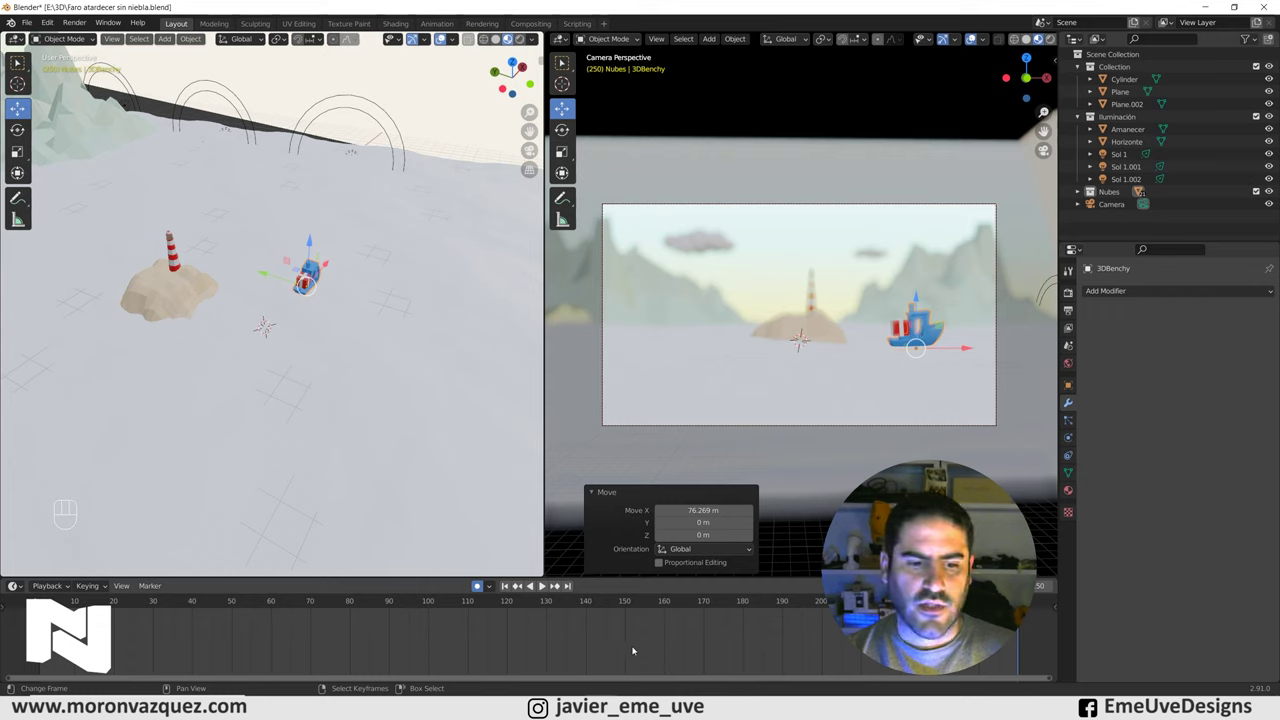
Watch the boat sail past the lighthouse with the camera view in Solid shading, pausing playback.
key(t)
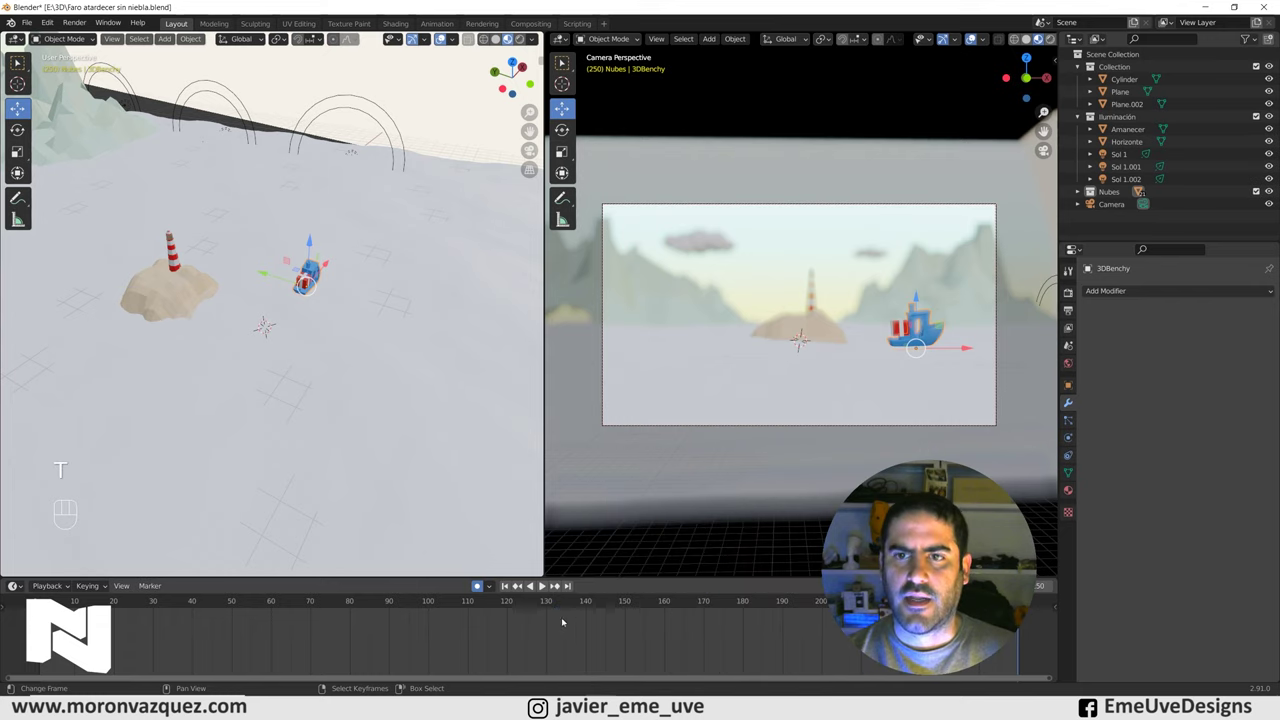
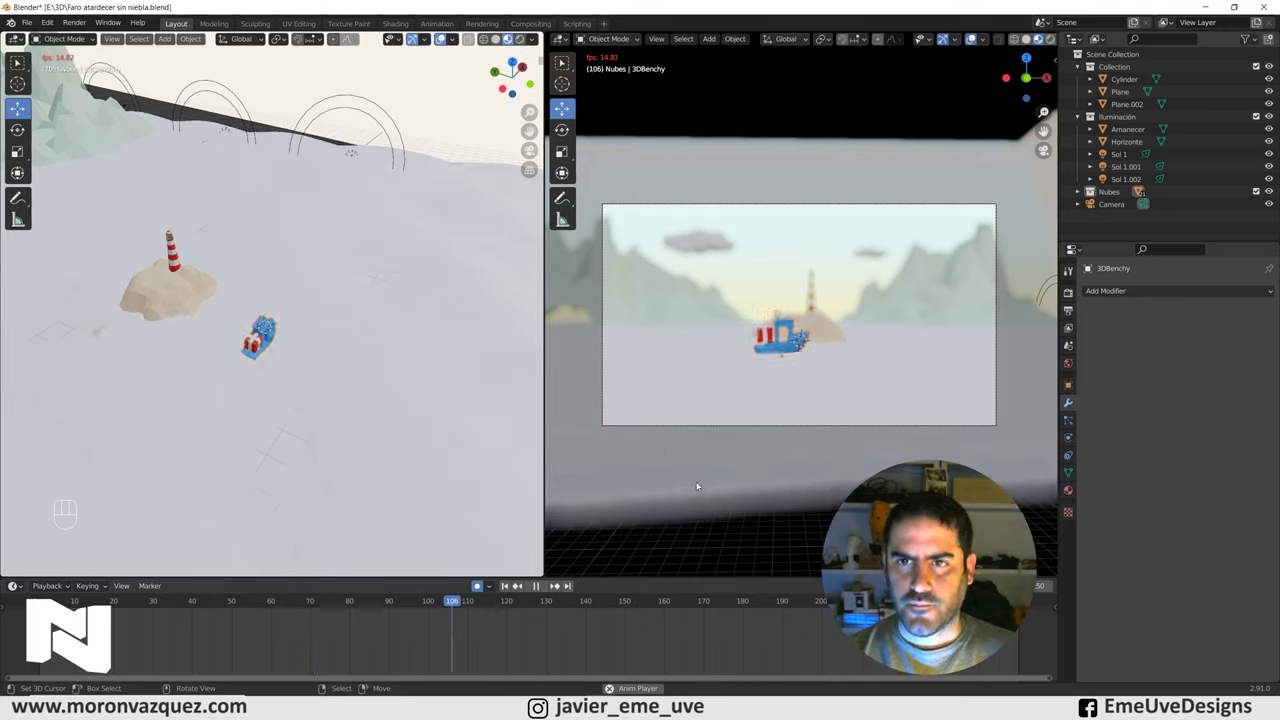
key(space)
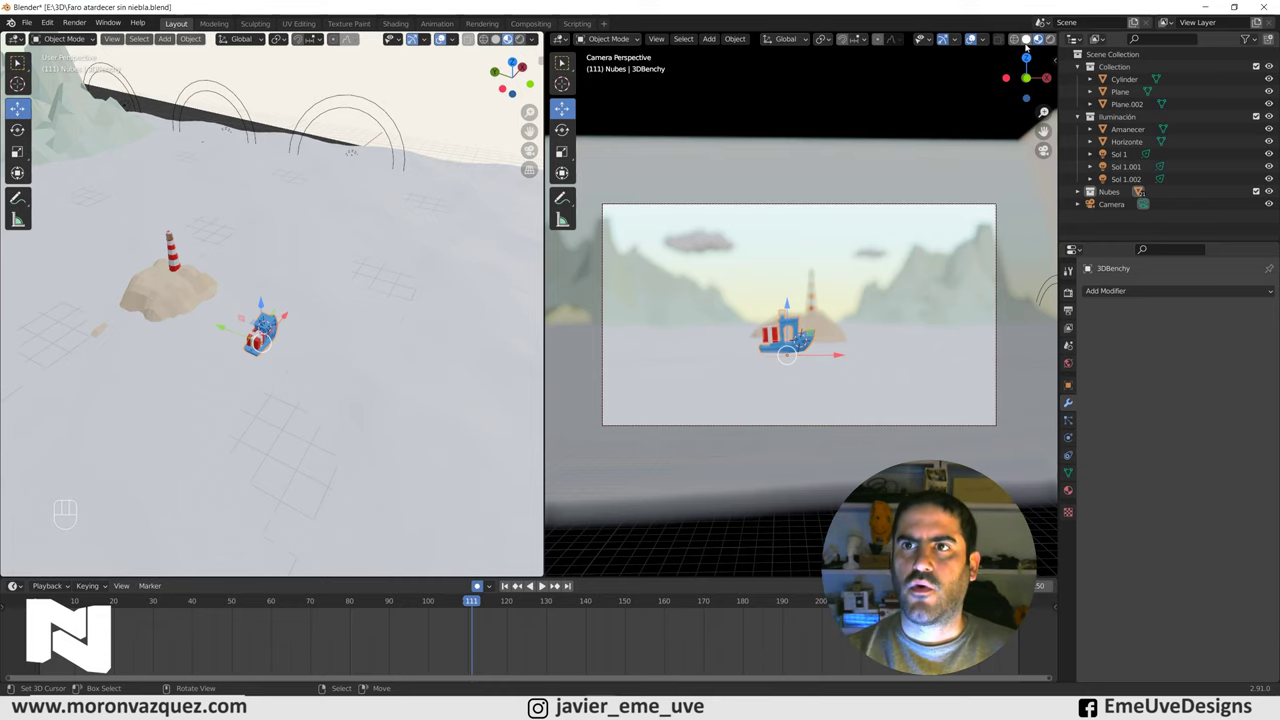
click(1026, 46)
key(space)
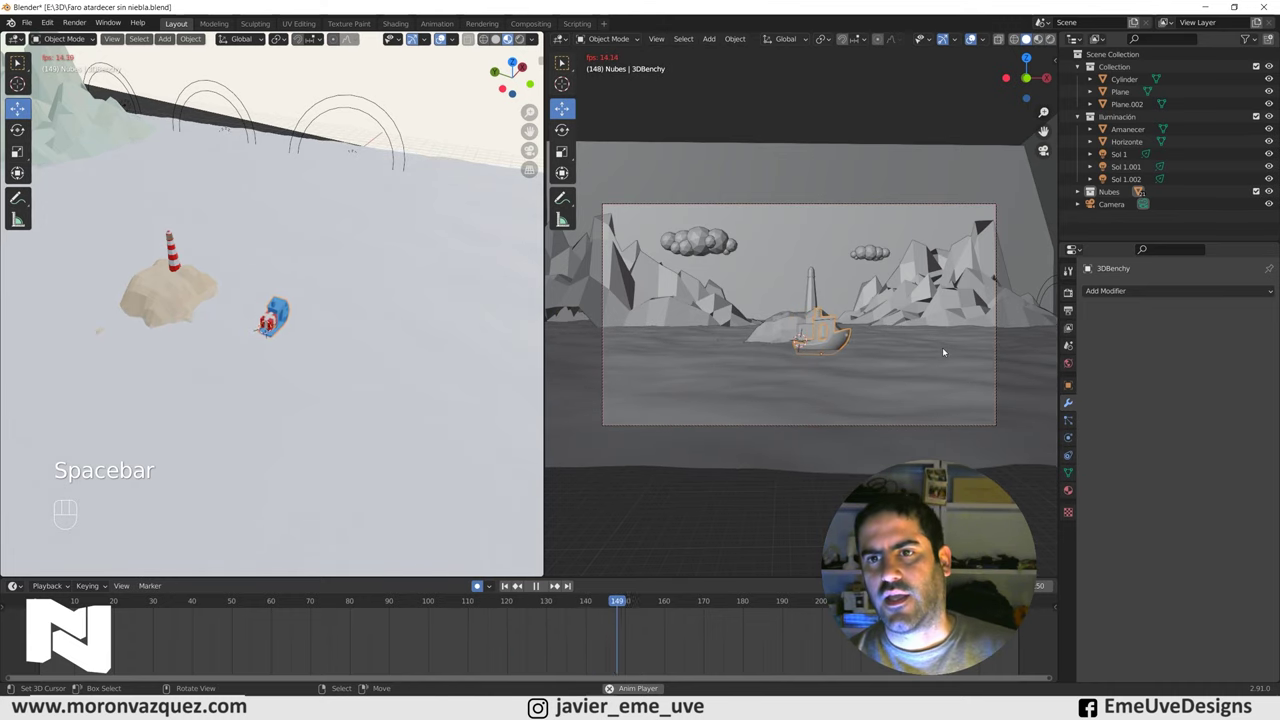
key(space)
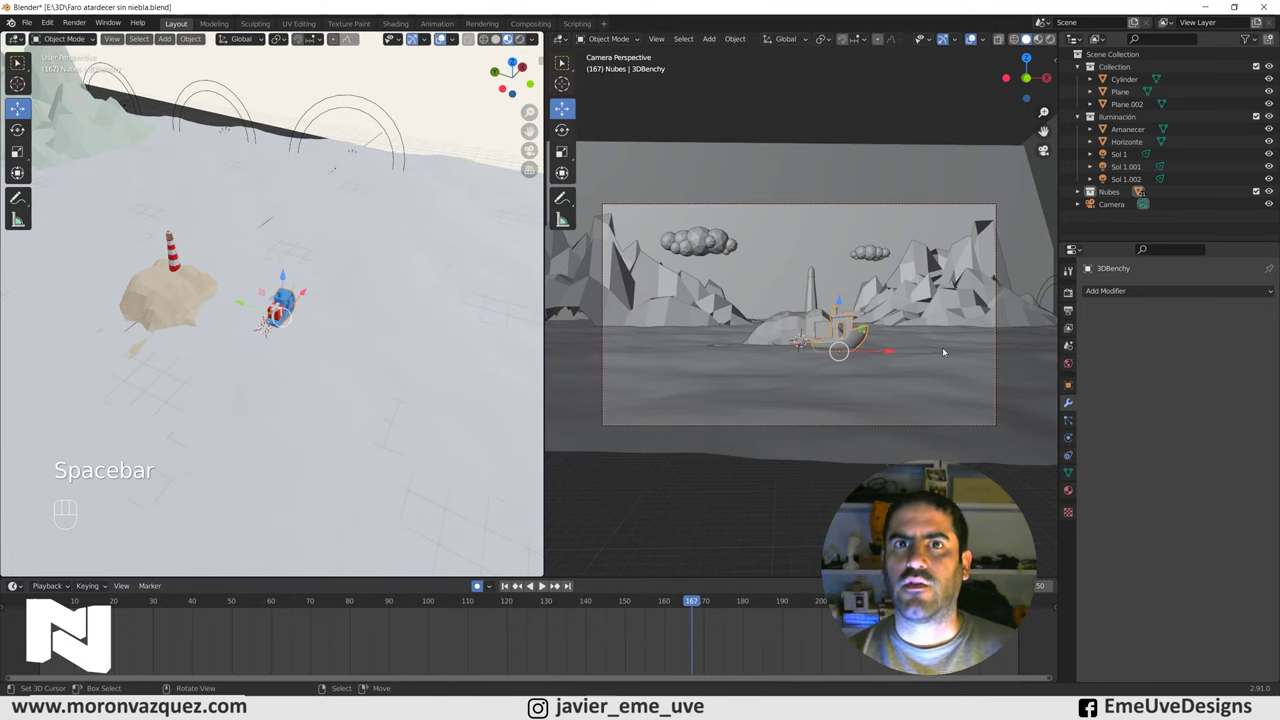
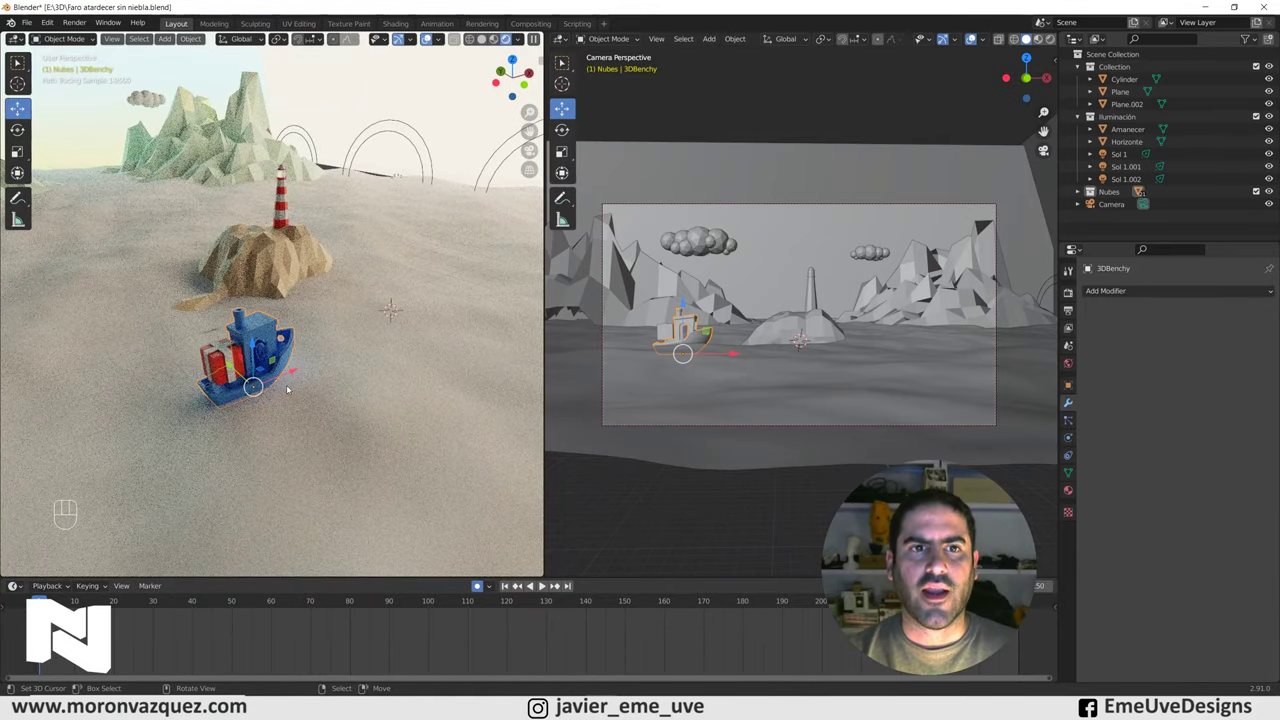
Change the ocean plane's material surface from Principled BSDF to Glossy BSDF.
right_click(406, 231)
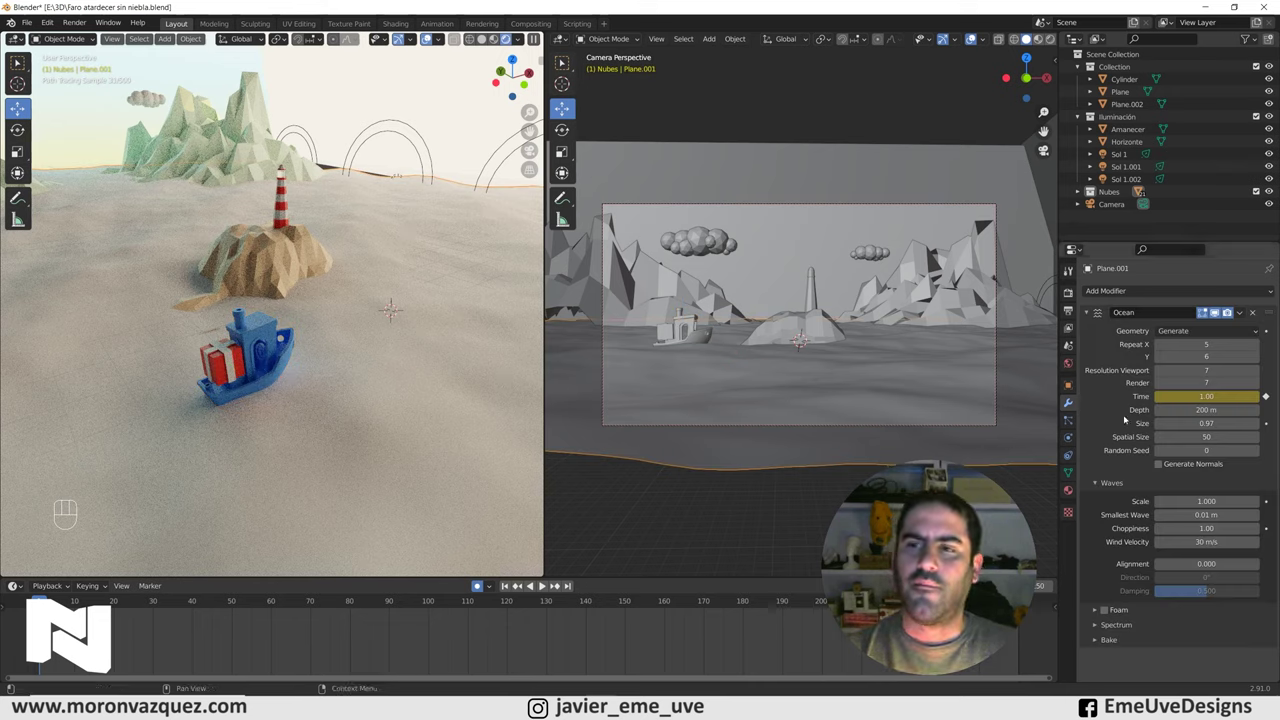
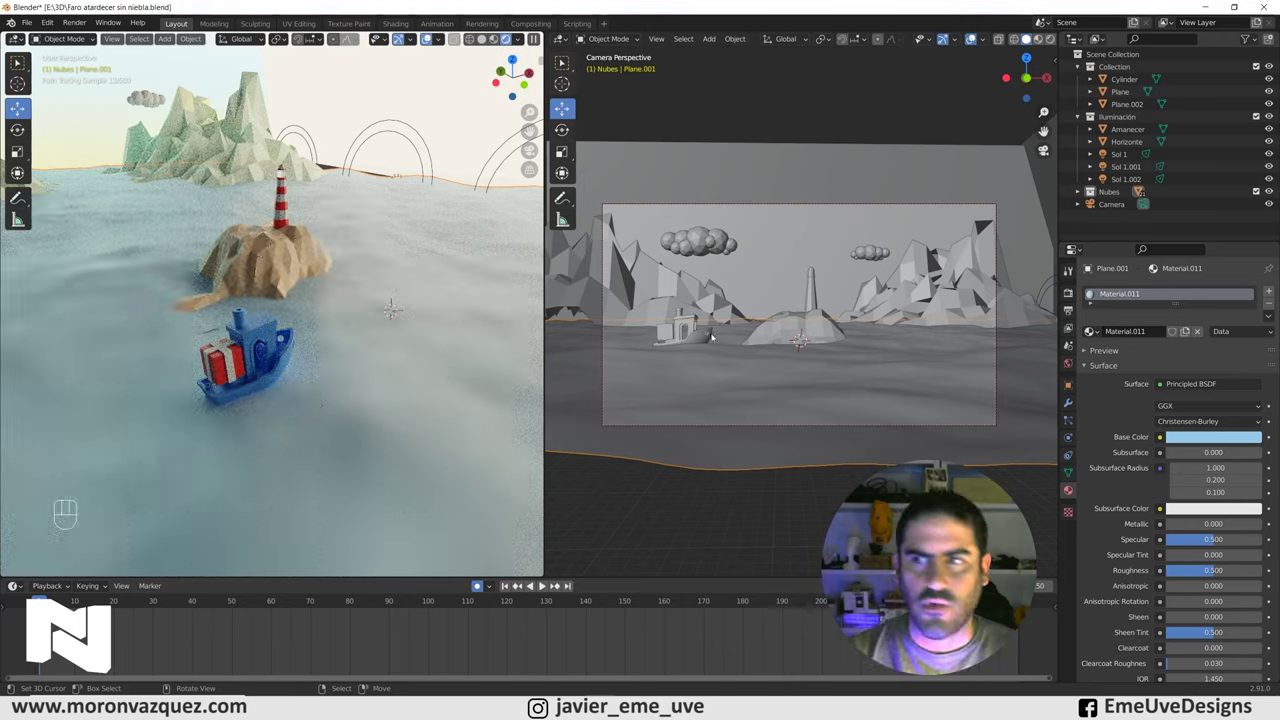
drag(1186, 386, 1196, 413)
drag(1178, 384, 1111, 167)
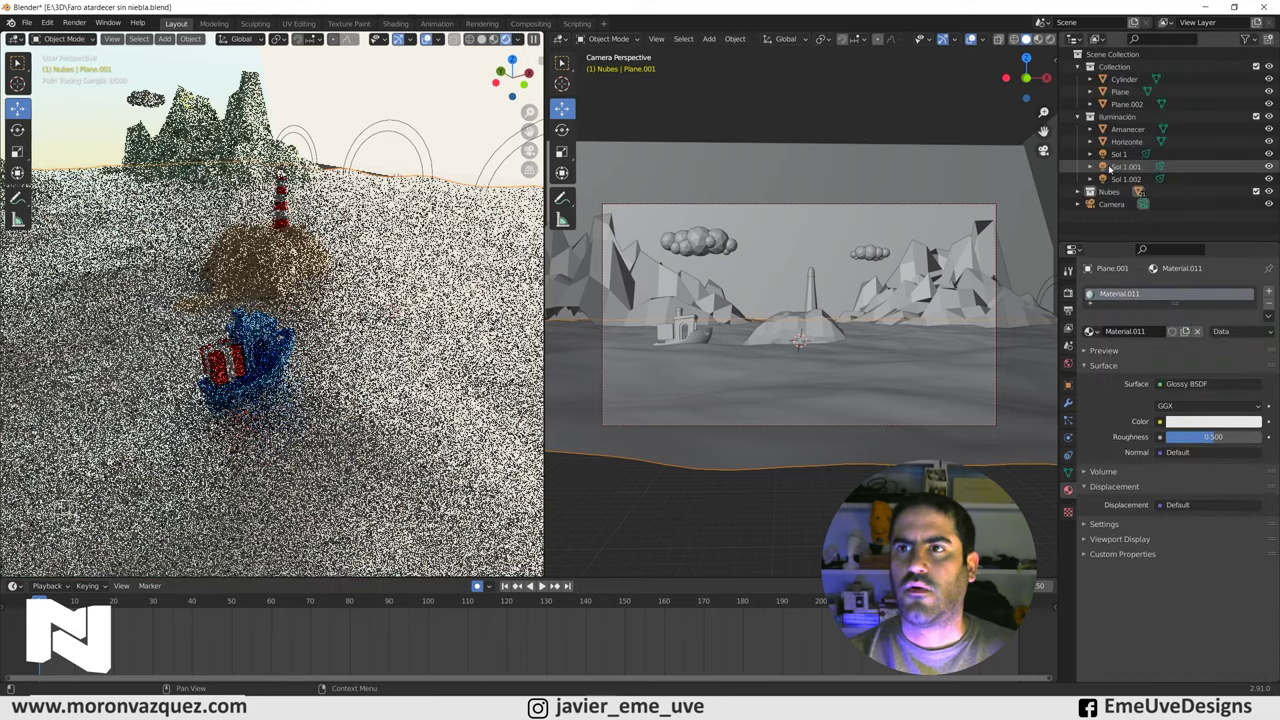
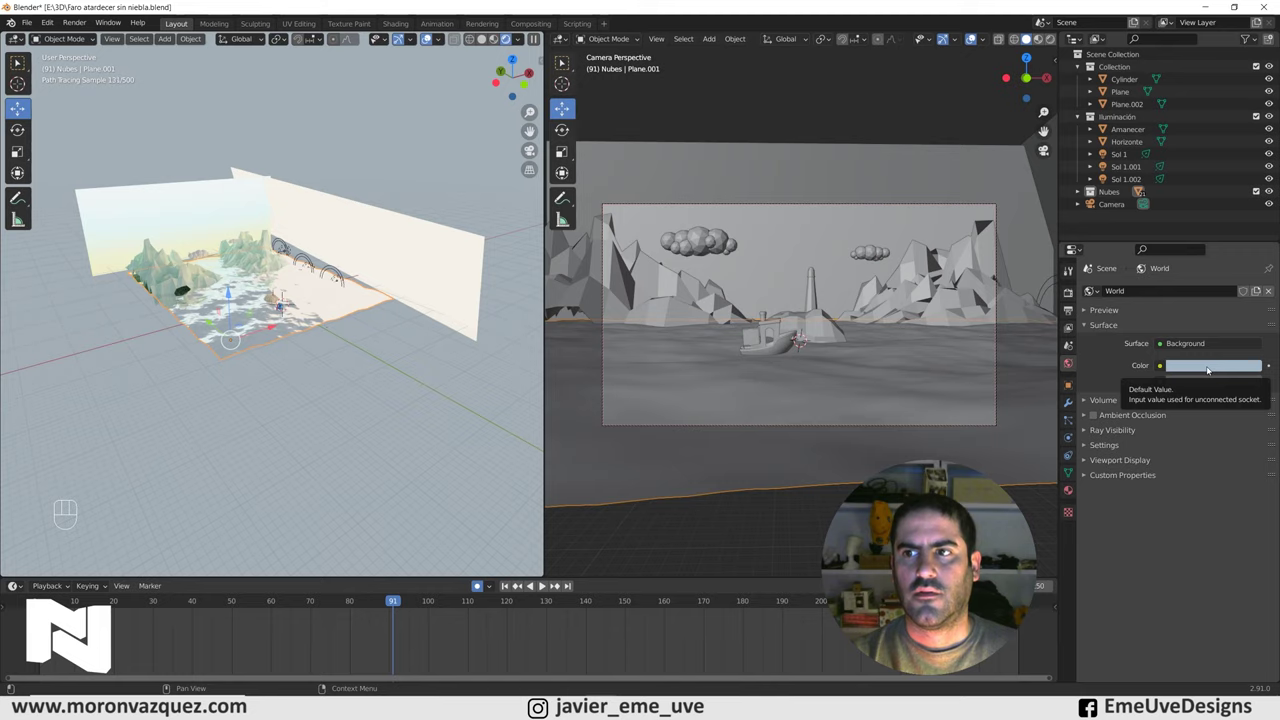
Plug an Environment Texture node into the World background colour.
click(1209, 369)
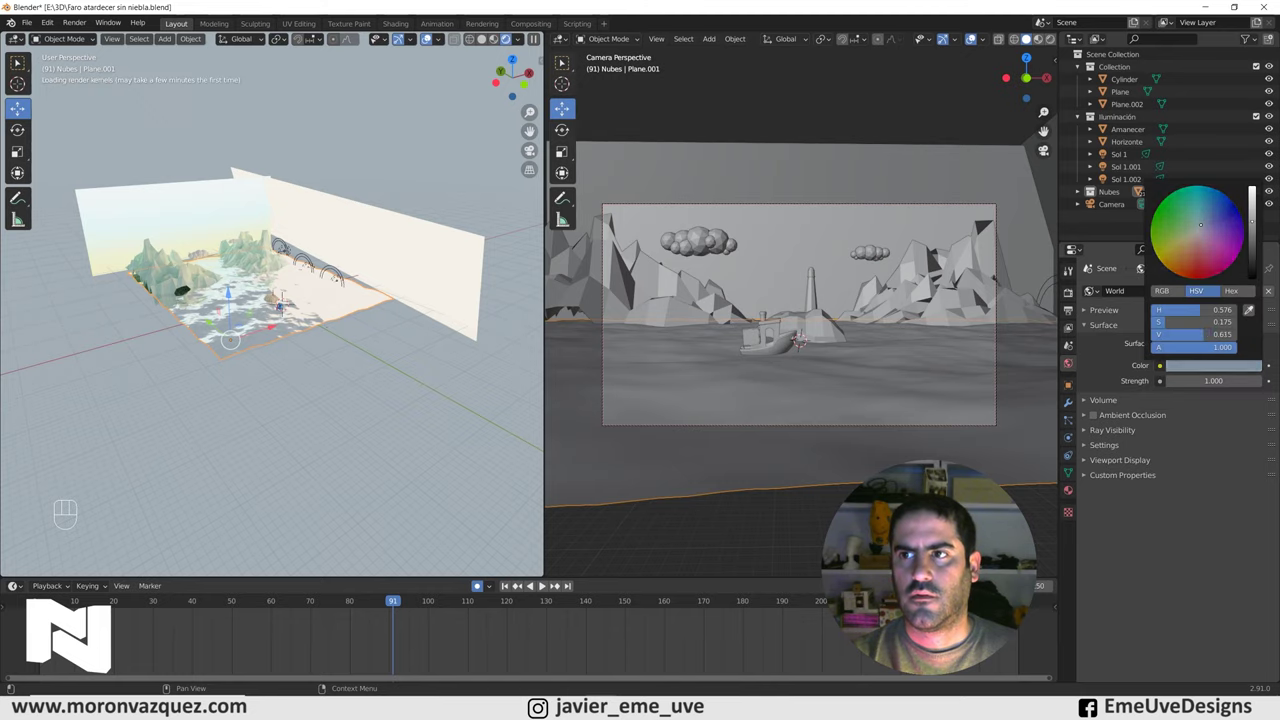
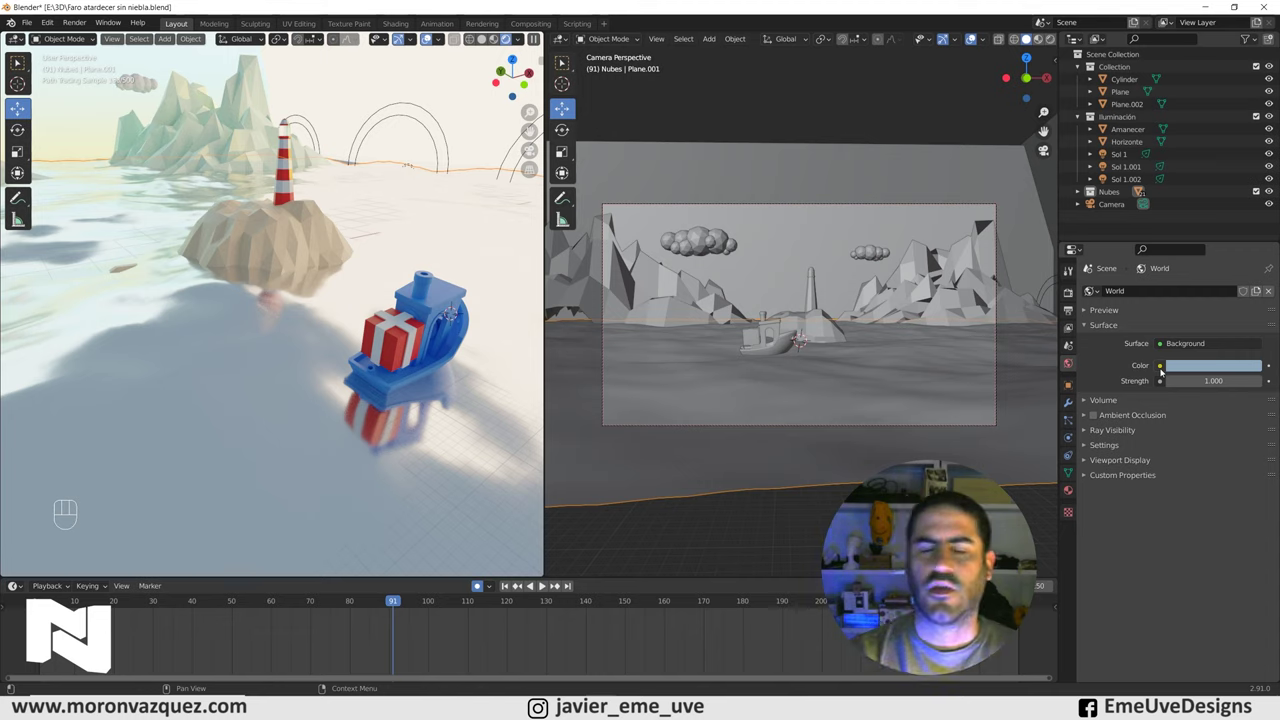
drag(1163, 371, 1141, 369)
drag(1159, 368, 912, 427)
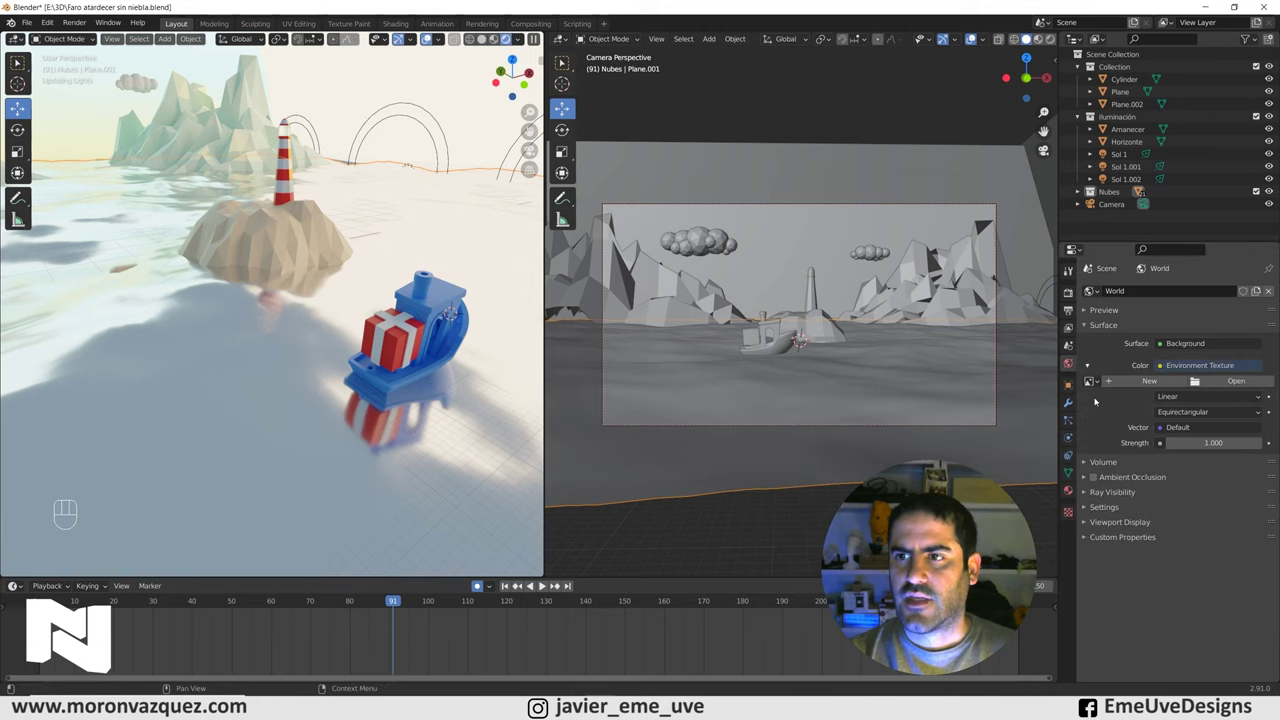
Load the sunset maritime sky .hdr into the Environment Texture and check it through the camera.
click(1250, 383)
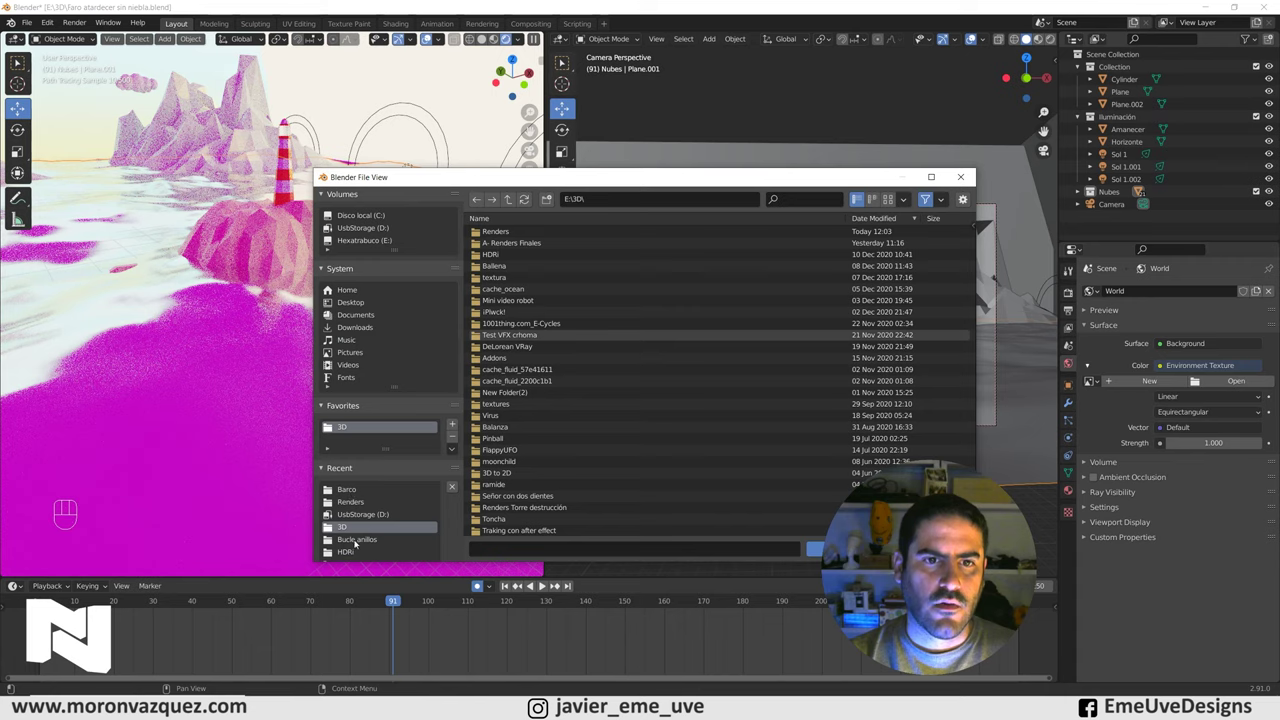
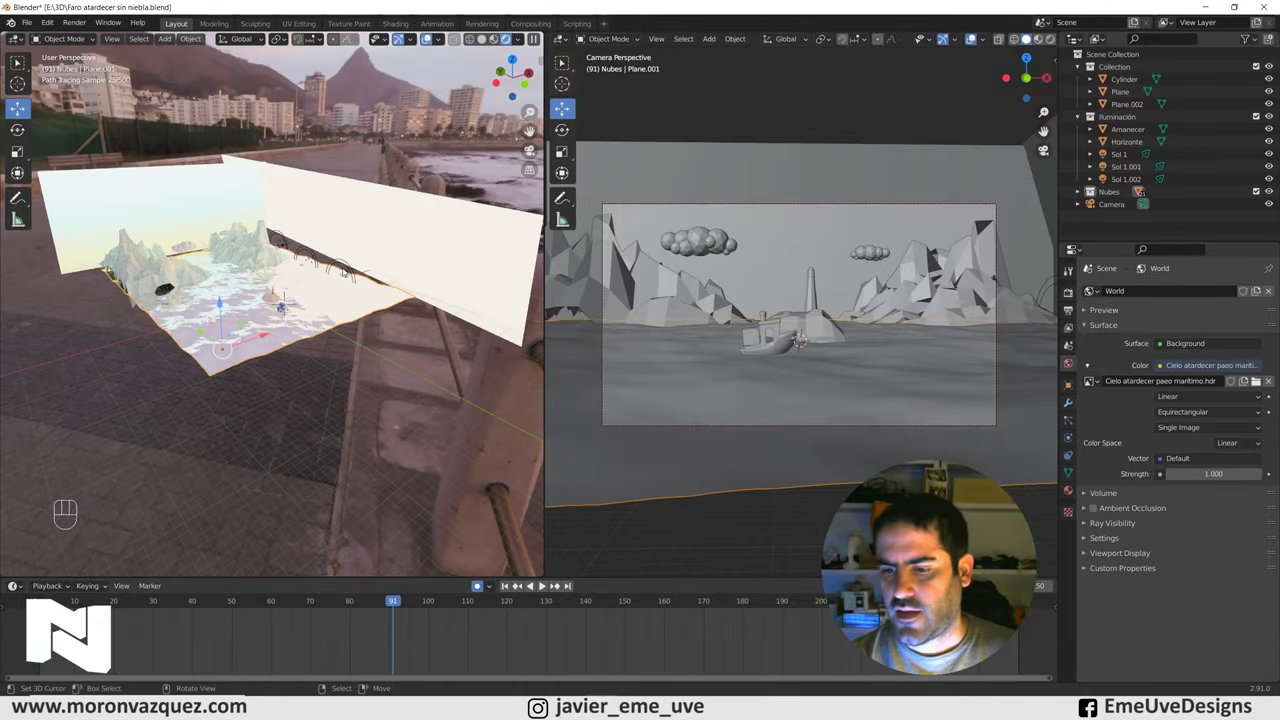
key(KP_0)
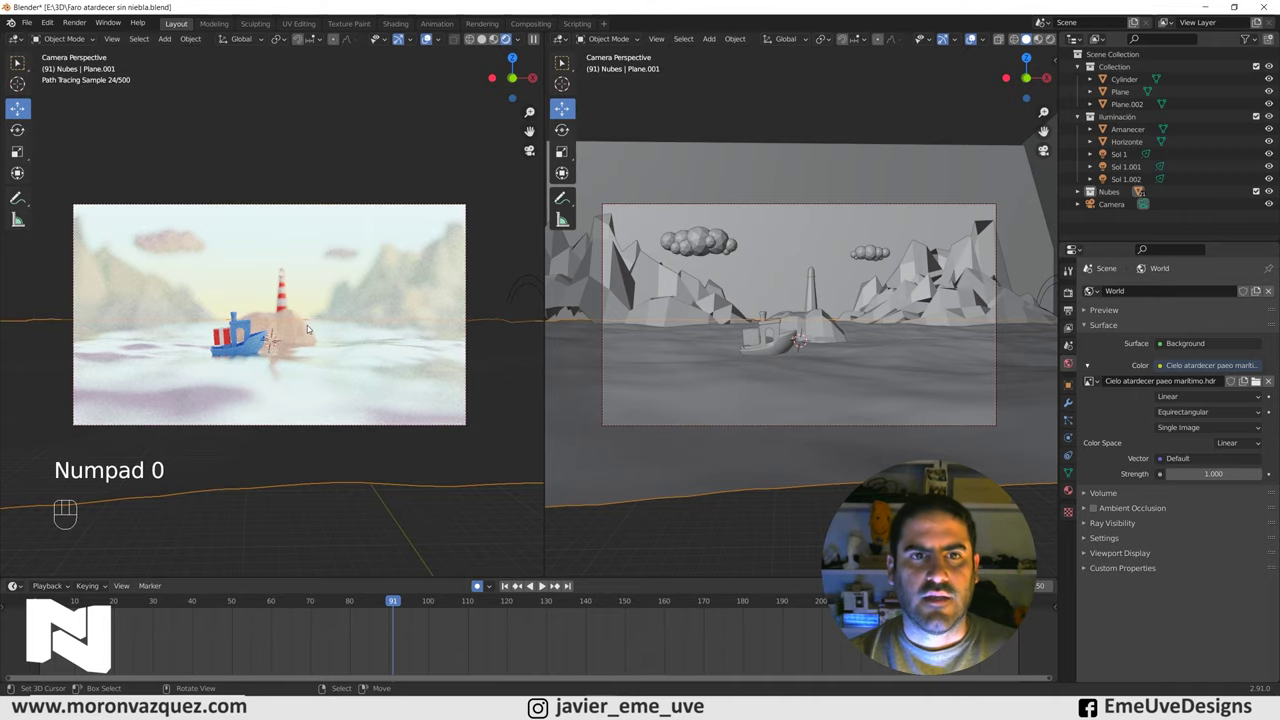
key(KP_0)
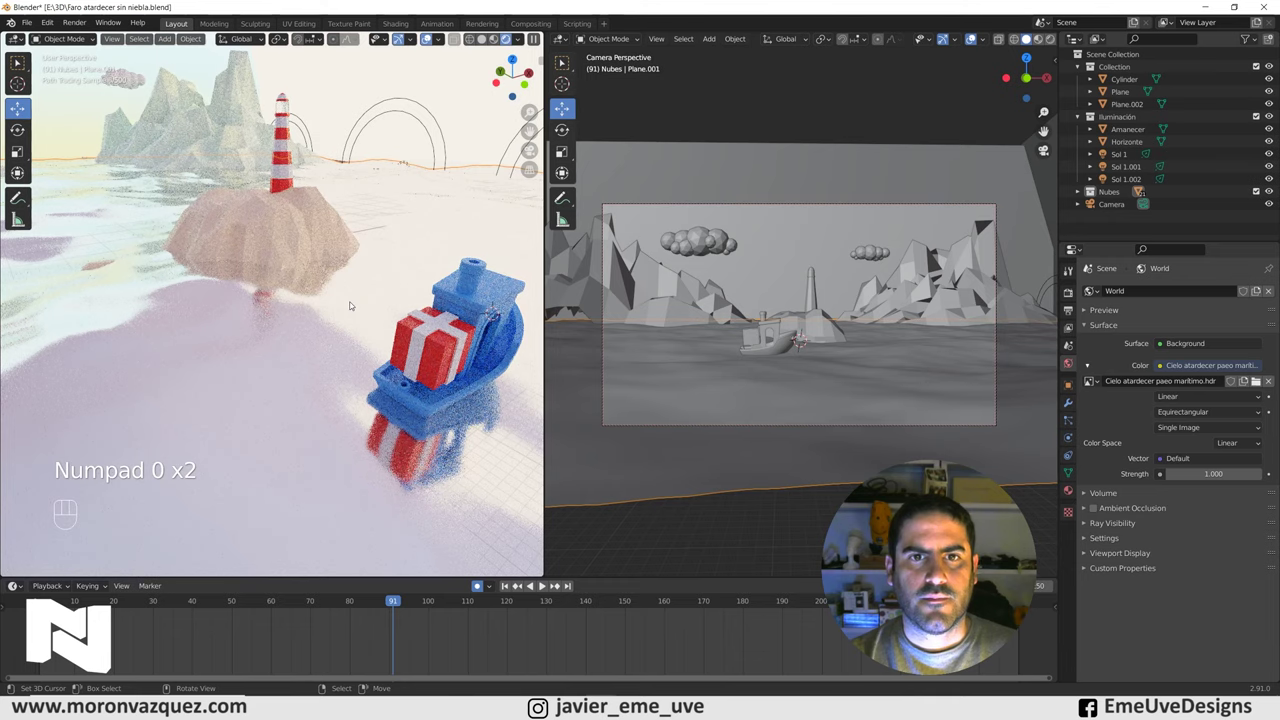
Review View Layer, Output and Cycles settings with 10500 samples and NLM denoising expanded.
click(1070, 312)
click(1069, 332)
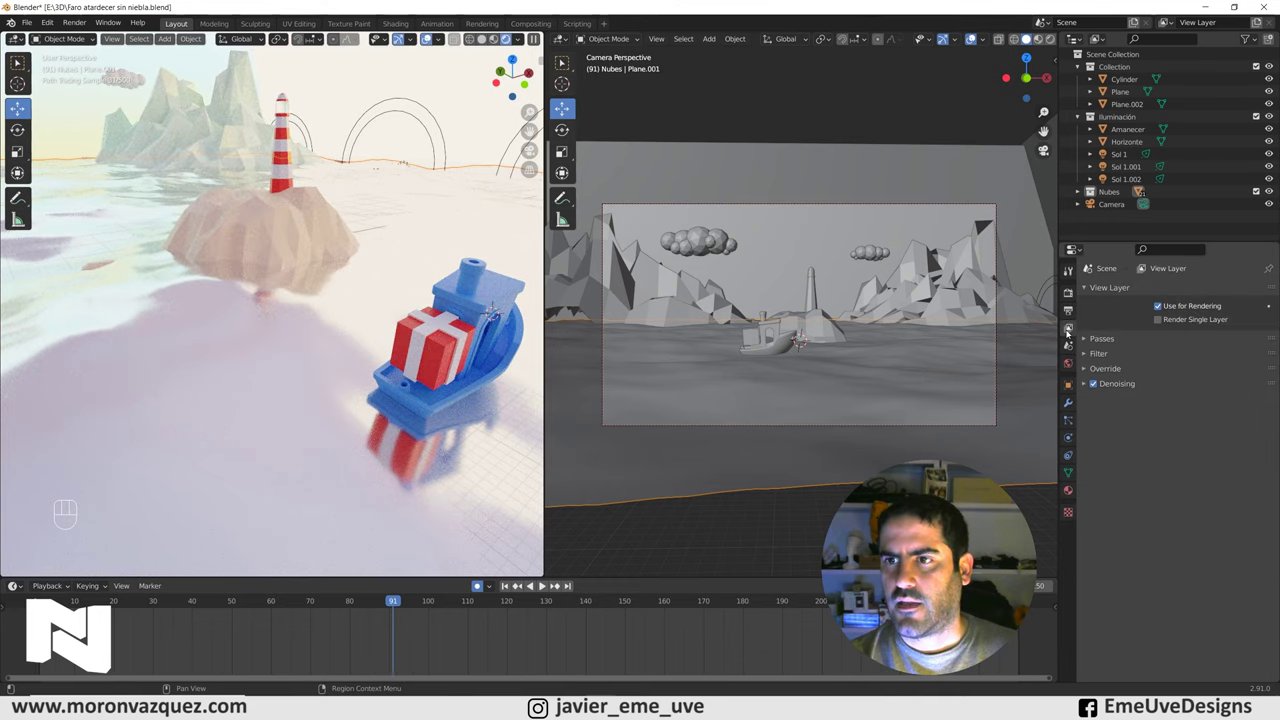
click(1072, 307)
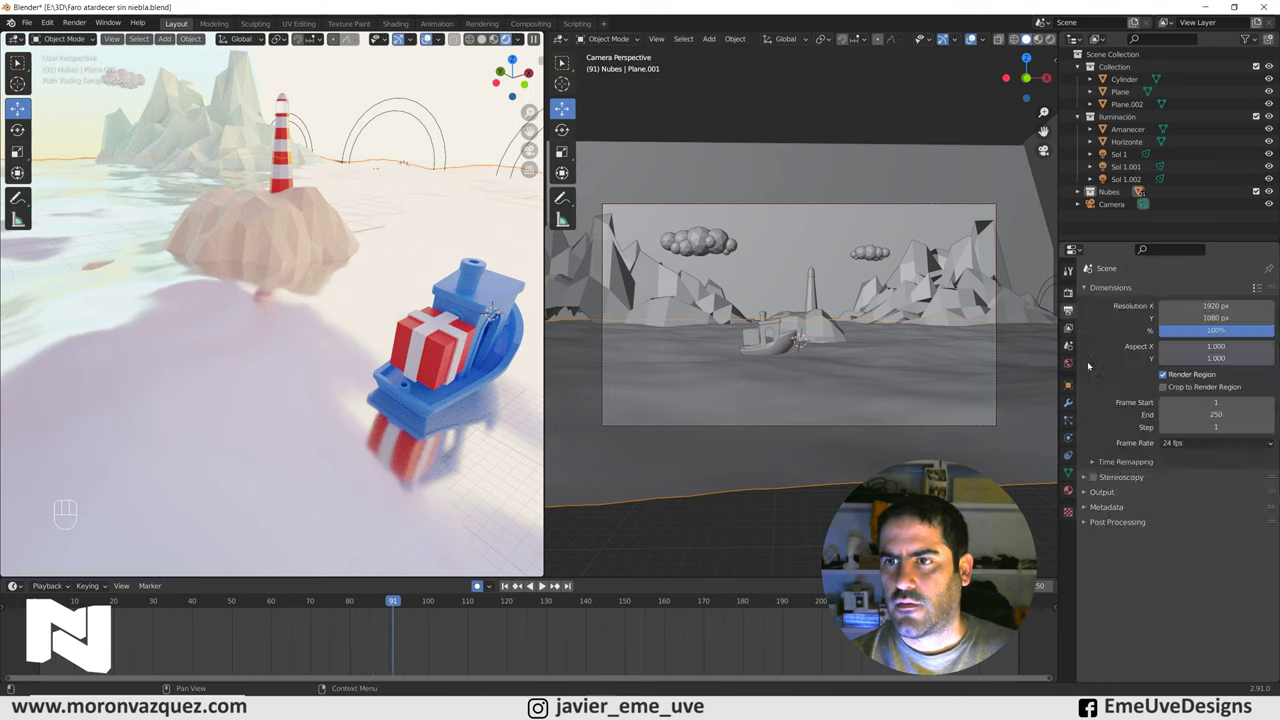
click(1070, 297)
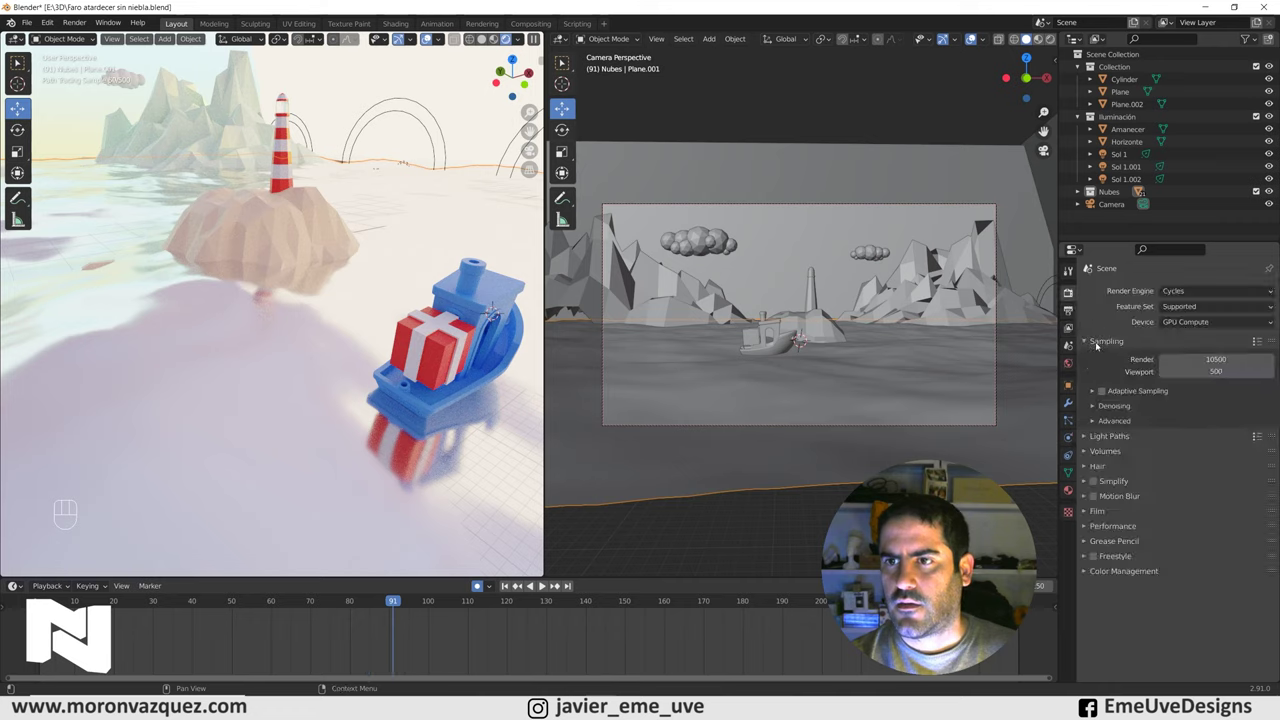
click(1095, 409)
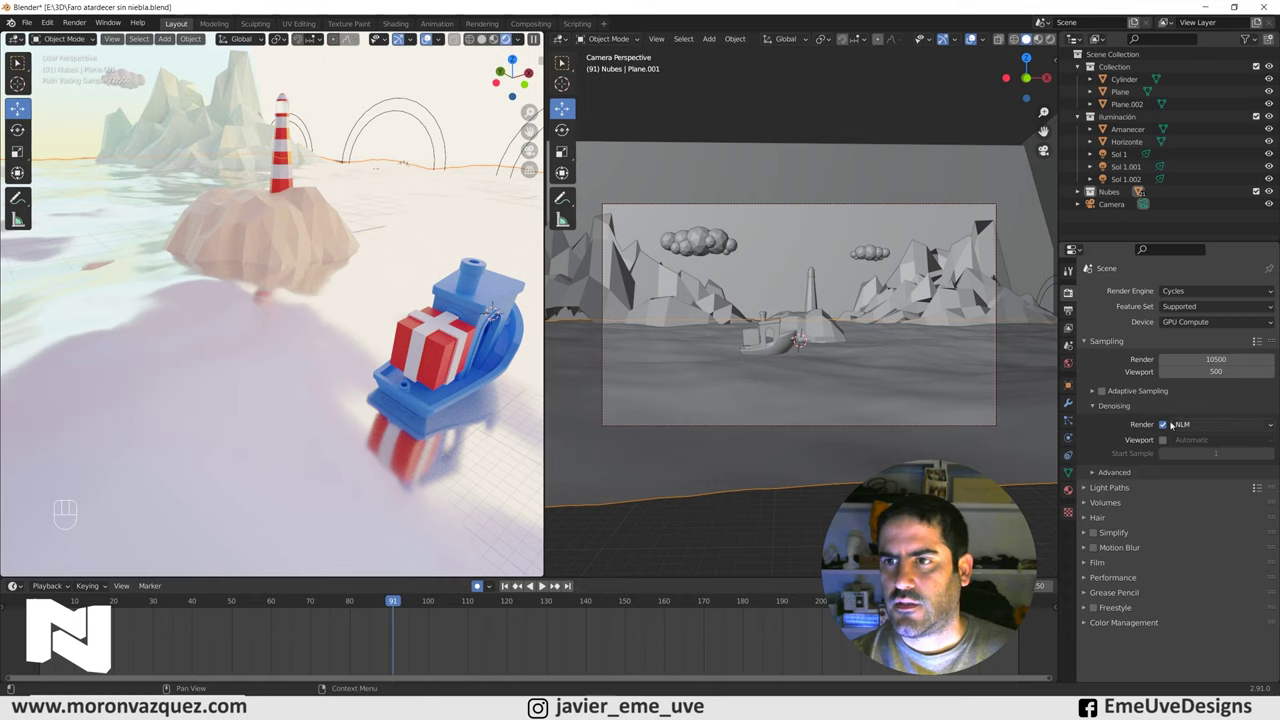
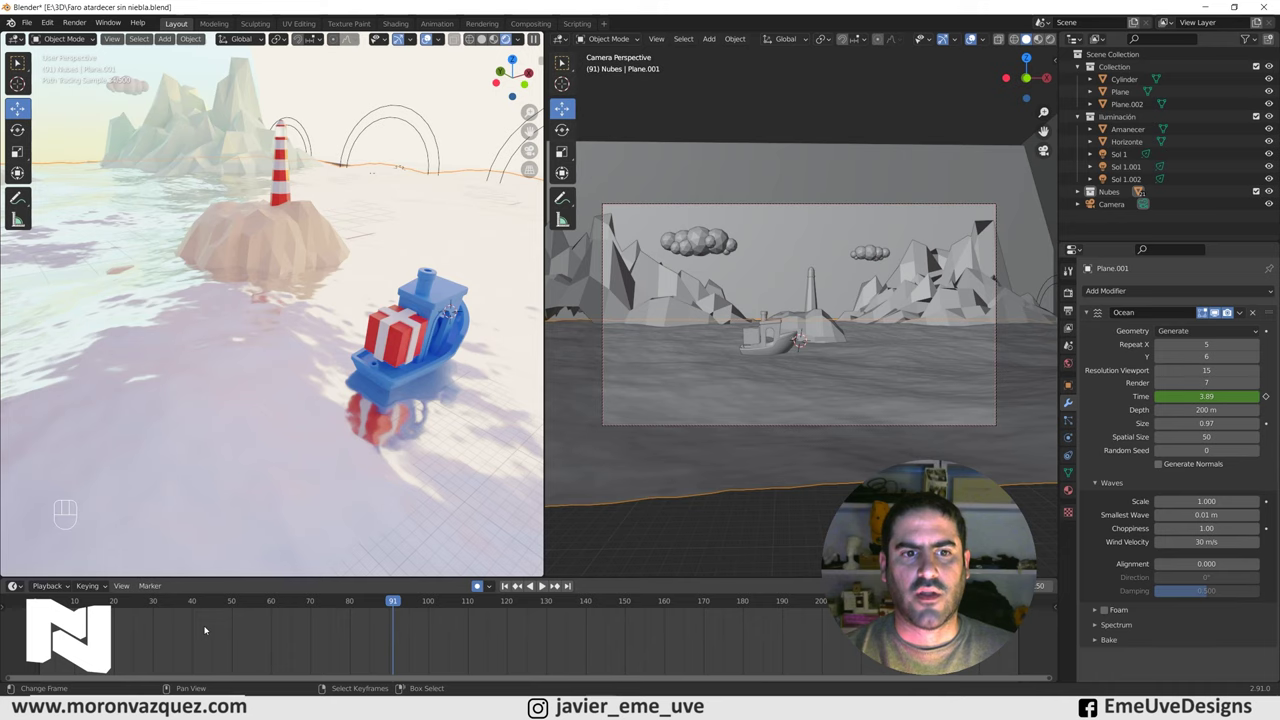
Jump to frame 80 to watch the finer resolution-15 waves move.
click(217, 623)
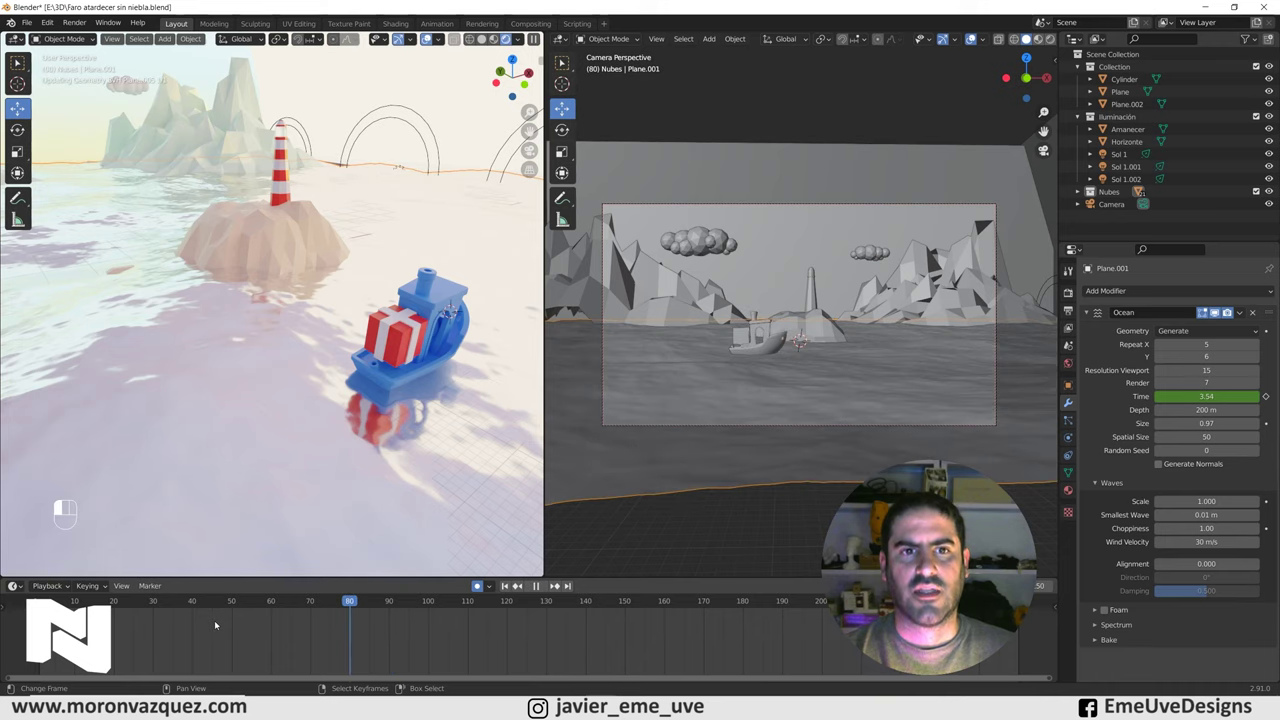